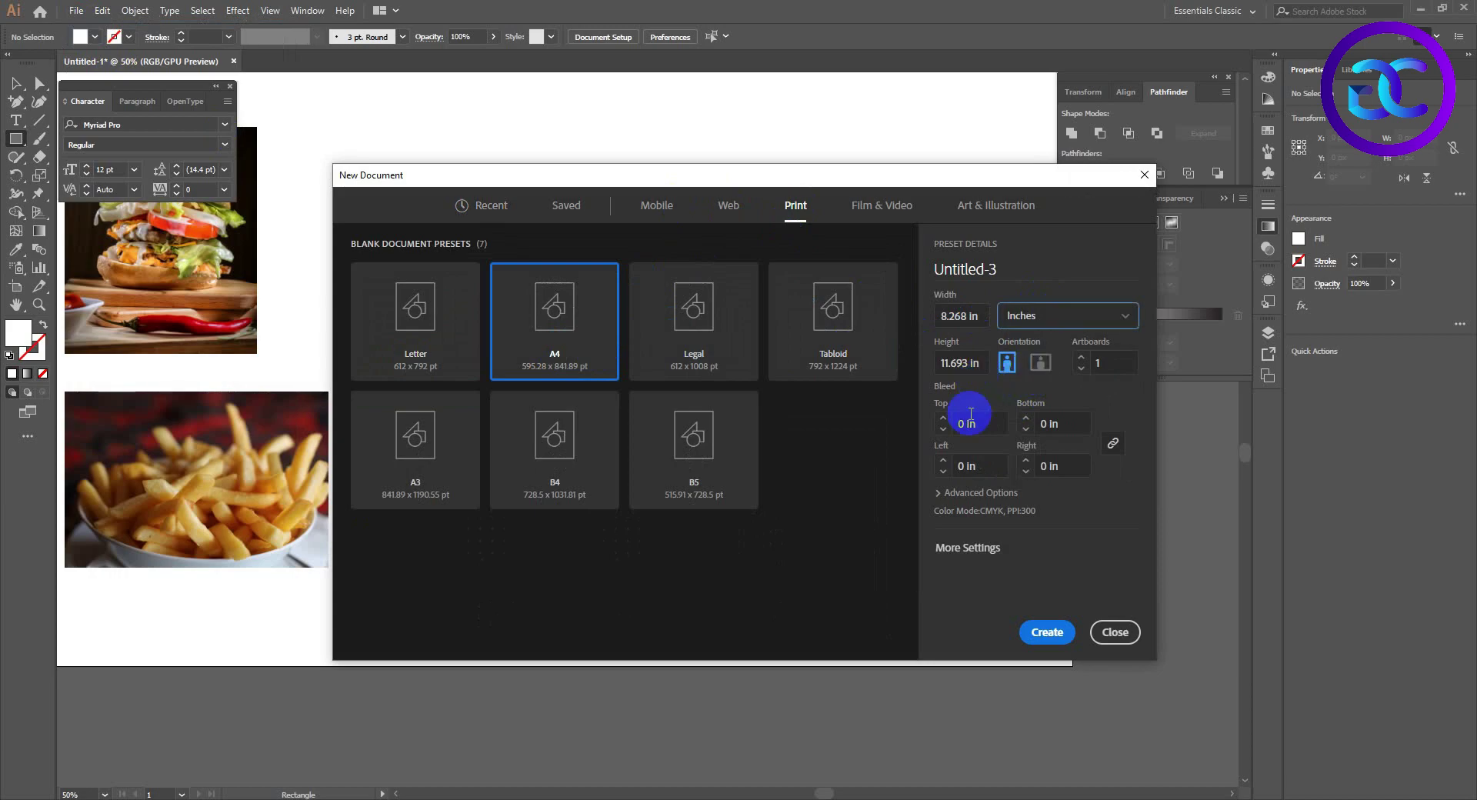
Create a new A4 portrait print document with a .125 in bleed on all sides.
text(.125)
Draw a page-sized rectangle and offset a copy 0.5 in inward with Offset Path.
double_click(941, 499)
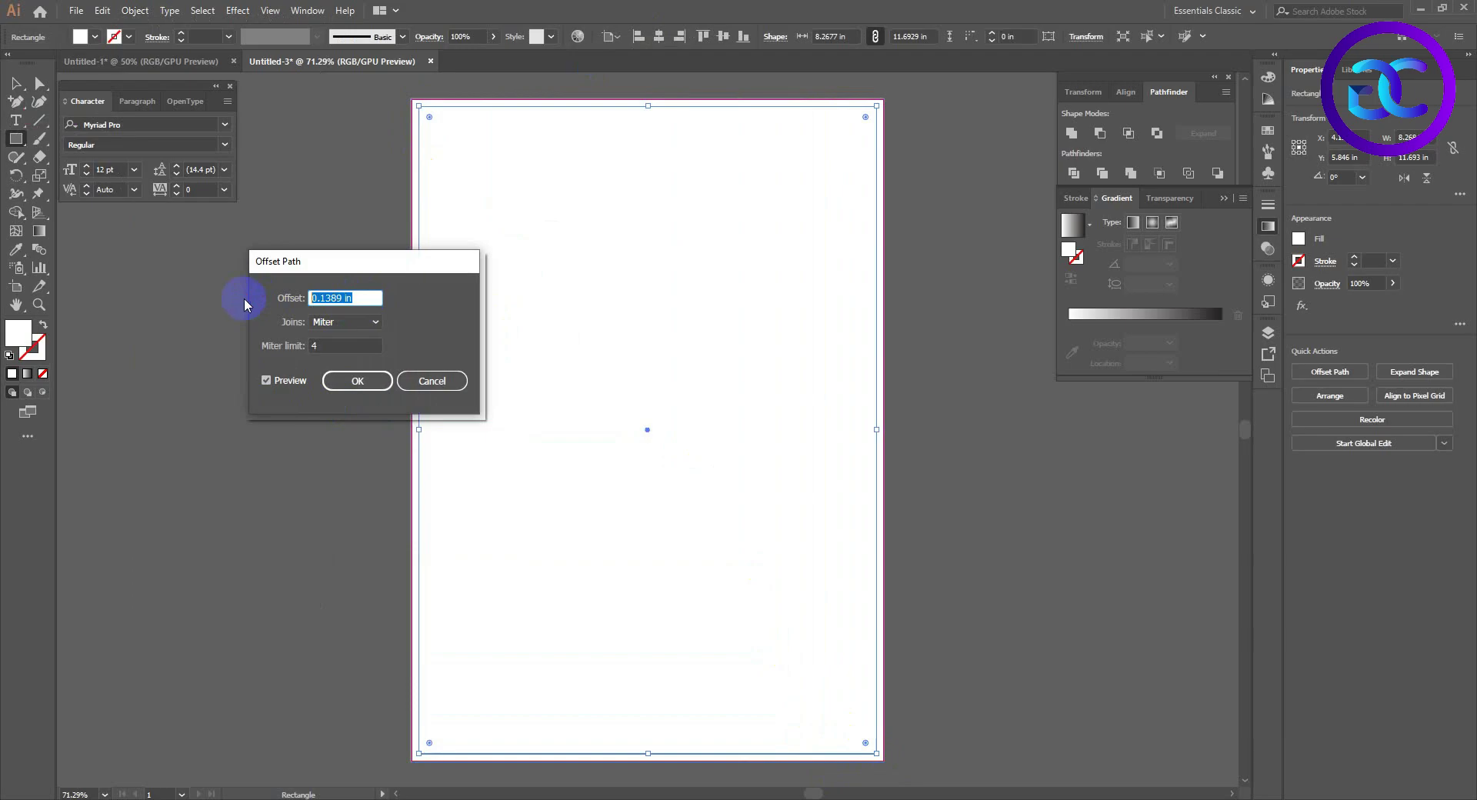
text(.5)
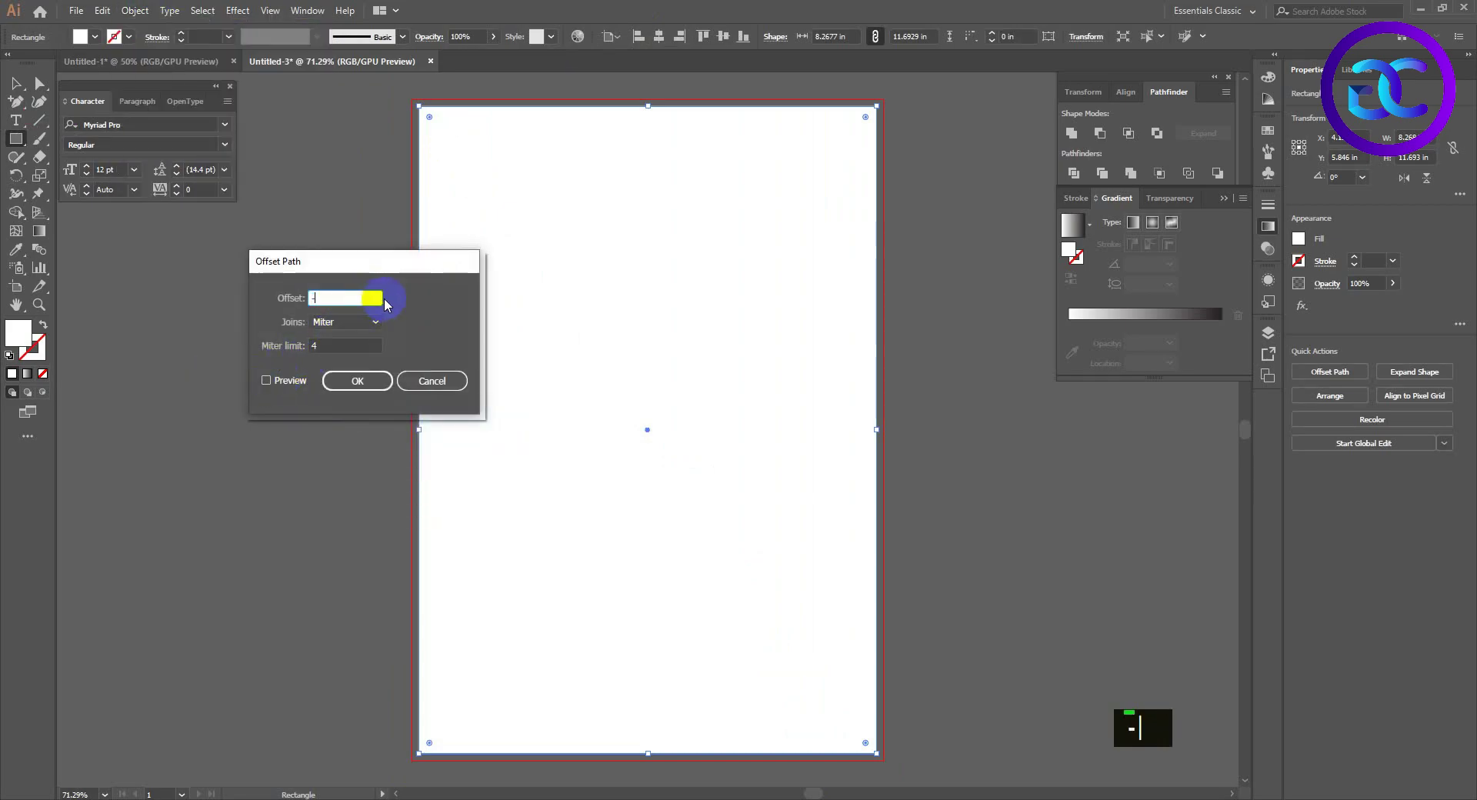
text(.5)
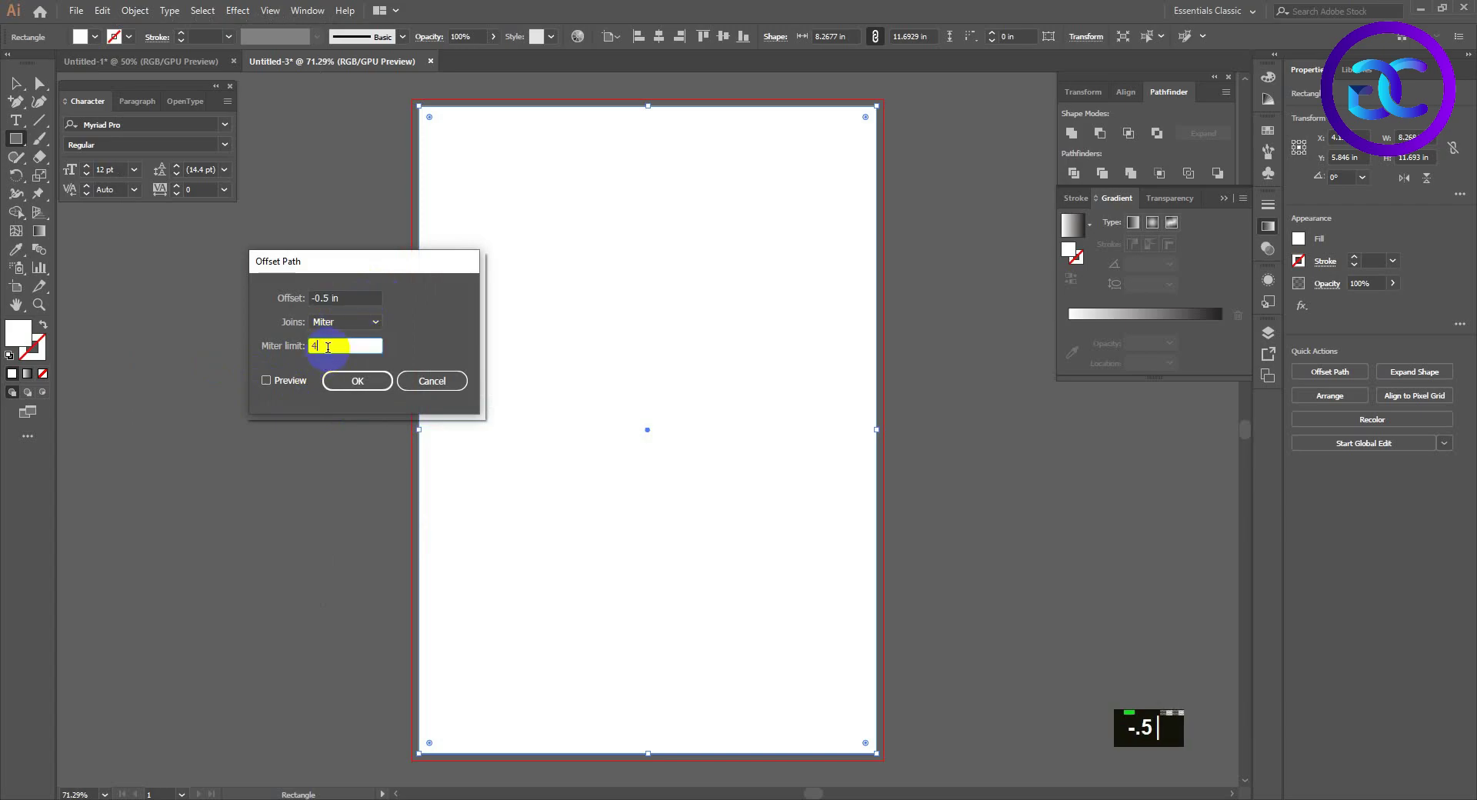
double_click(293, 387)
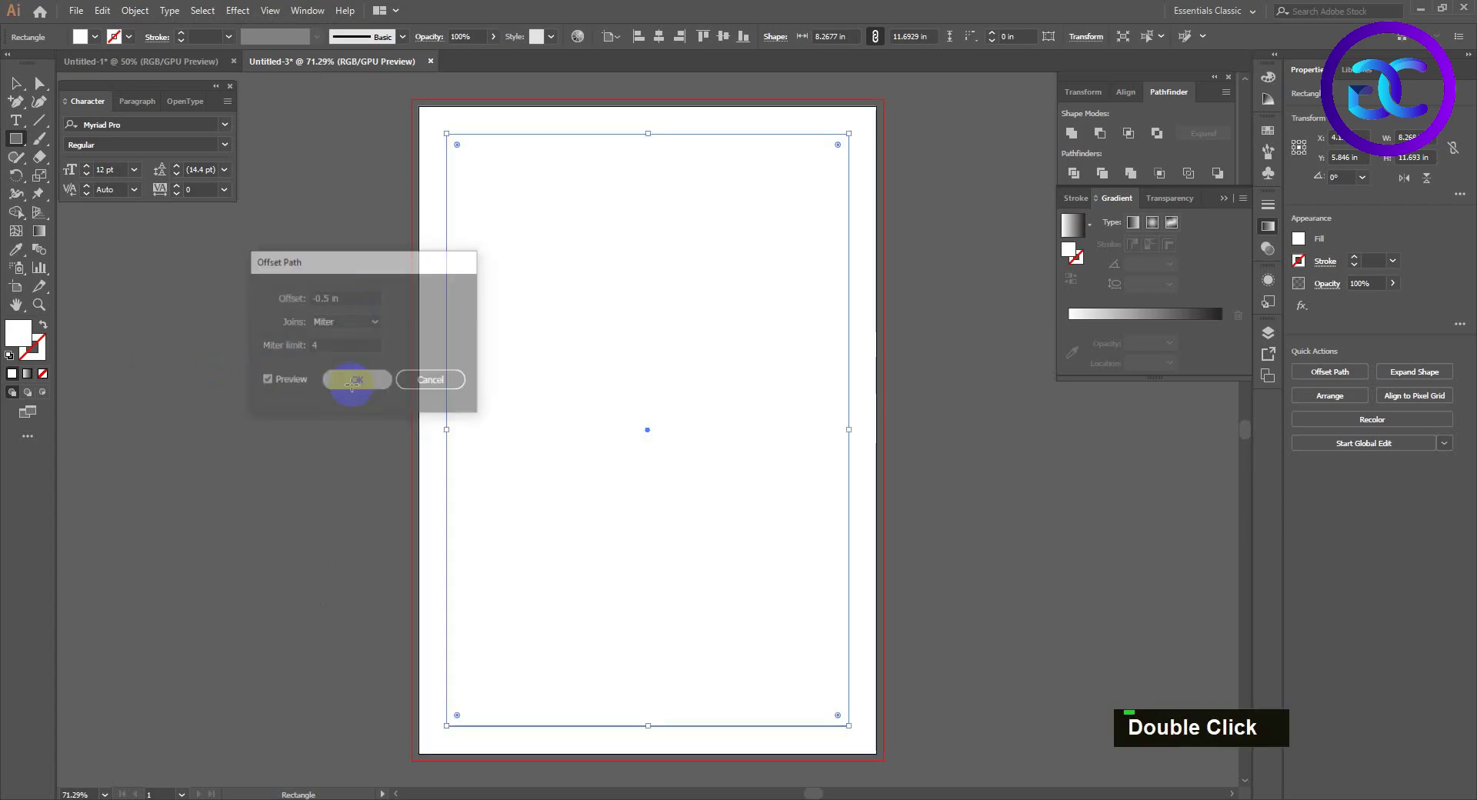
Convert the inset rectangle to a margin guide and remove the original full-page rectangle.
key(ctrl+5)
key(ctrl+2)
text(v)
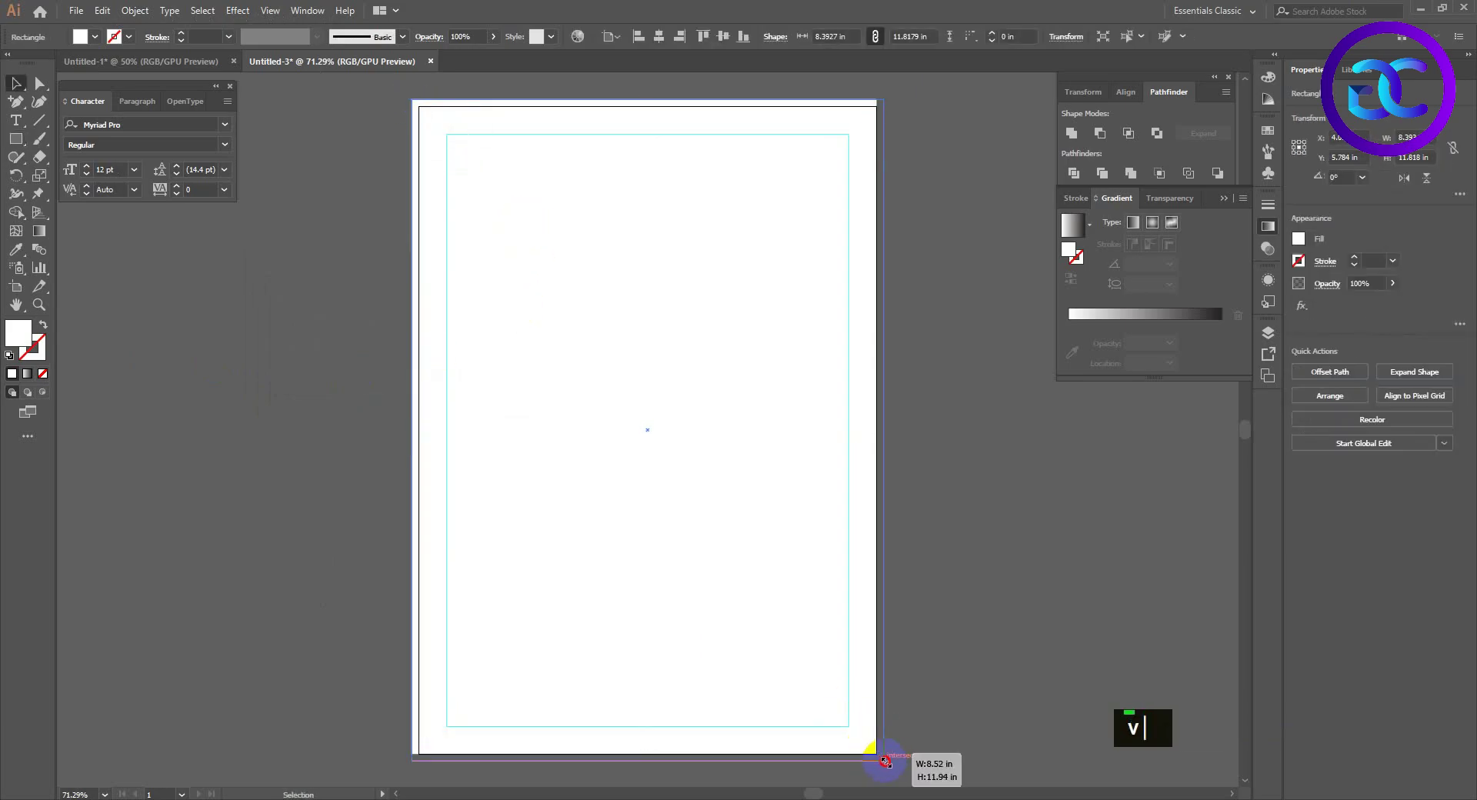
key(ctrl+2)
text(v)
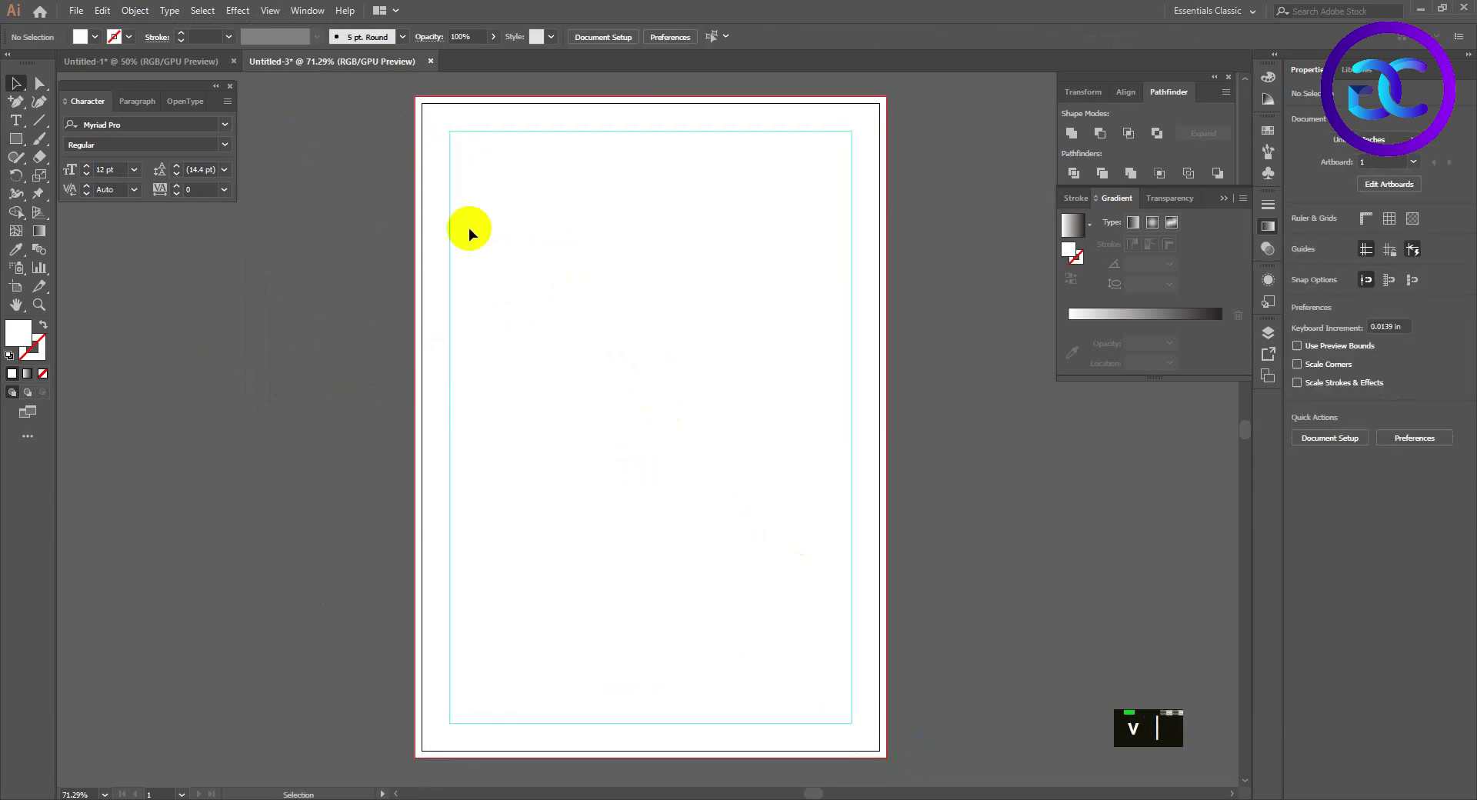
Add a 'LOGO TEXT' headline in Montserrat Bold at 50 pt.
text(t)
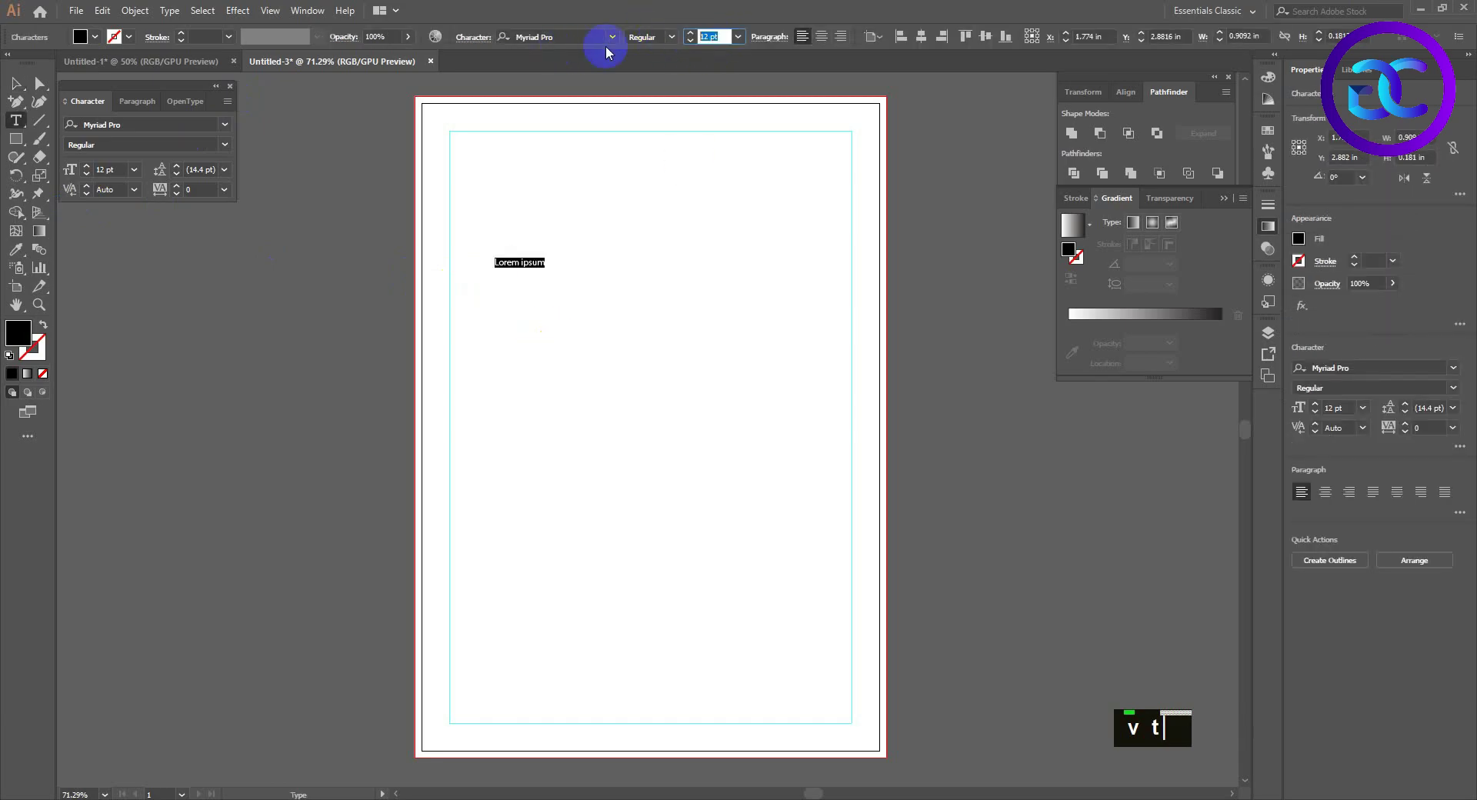
text(50)
key(Return)
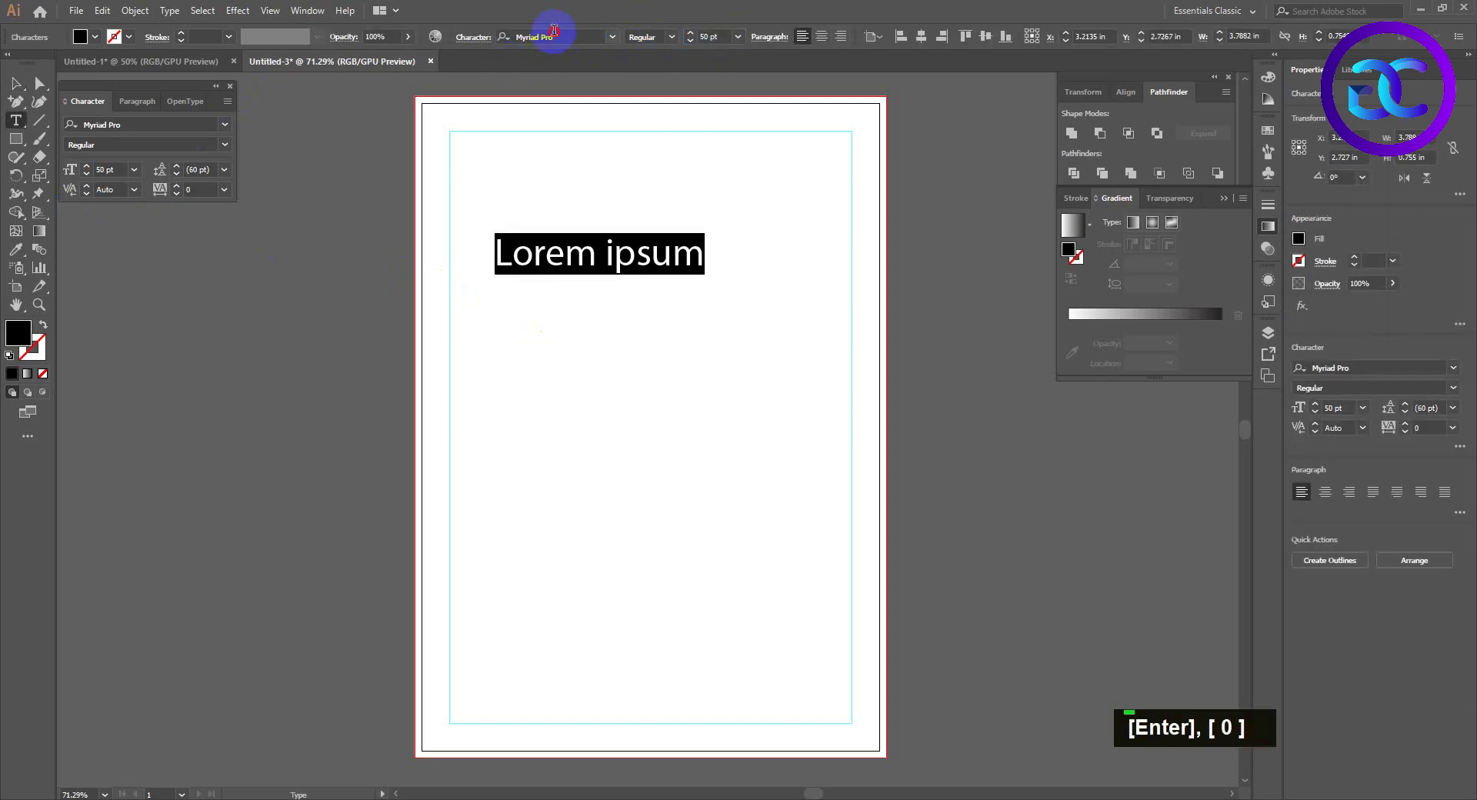
text(montse)
text(montselogo text)
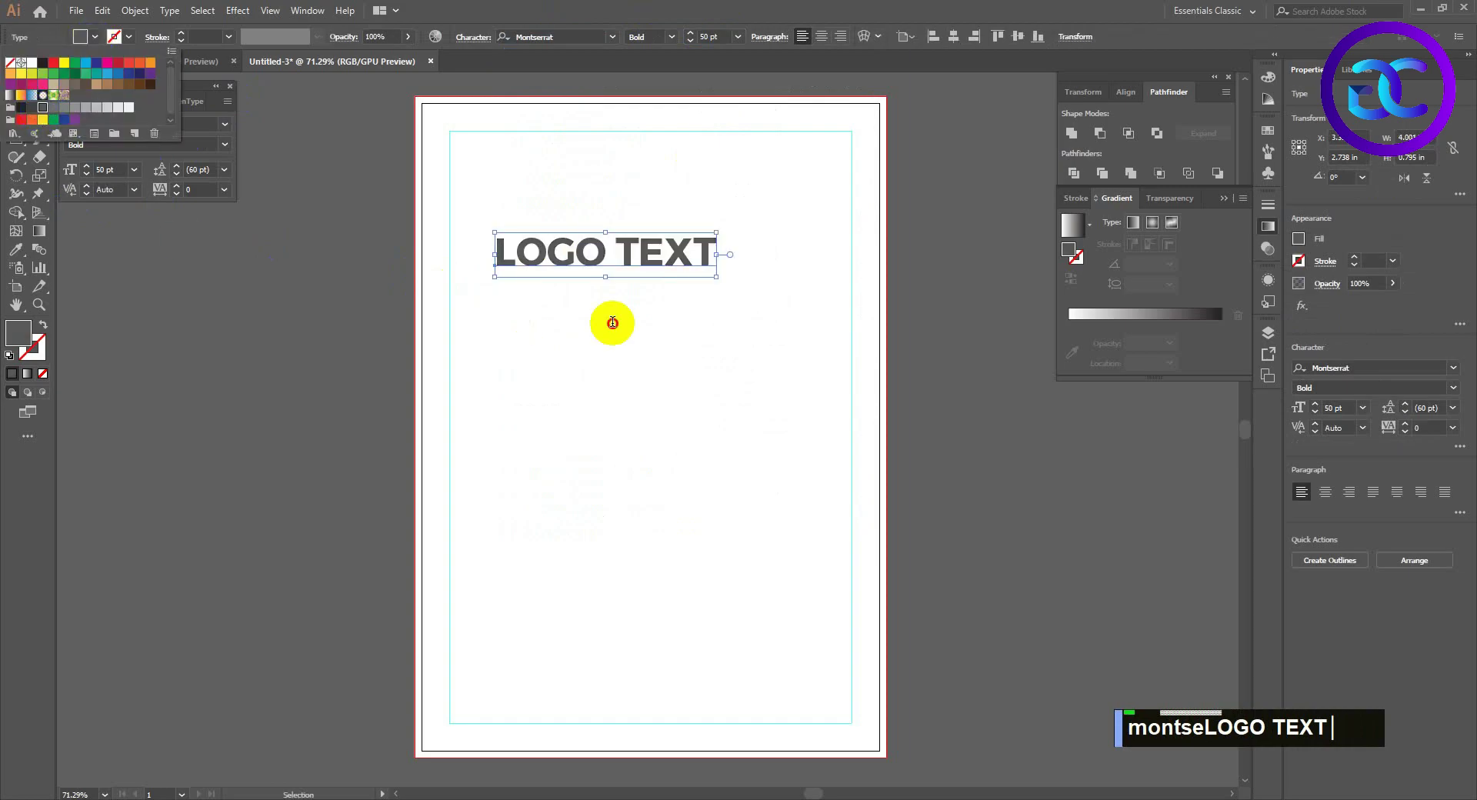
Add a 'YOUR TAGLINE HERE' line beneath it in Montserrat Regular.
double_click(609, 272)
double_click(610, 286)
text(your tagline here)
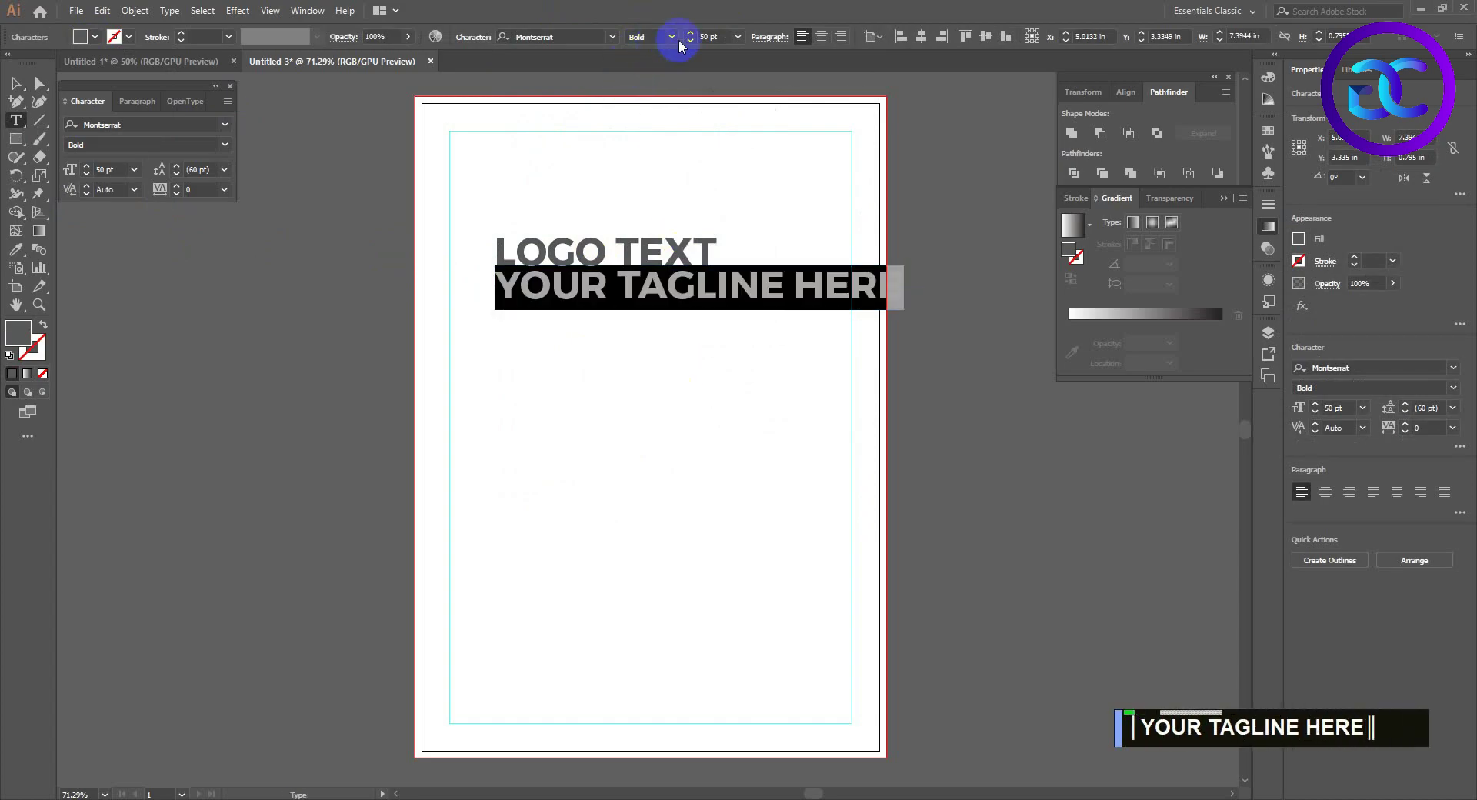
double_click(676, 51)
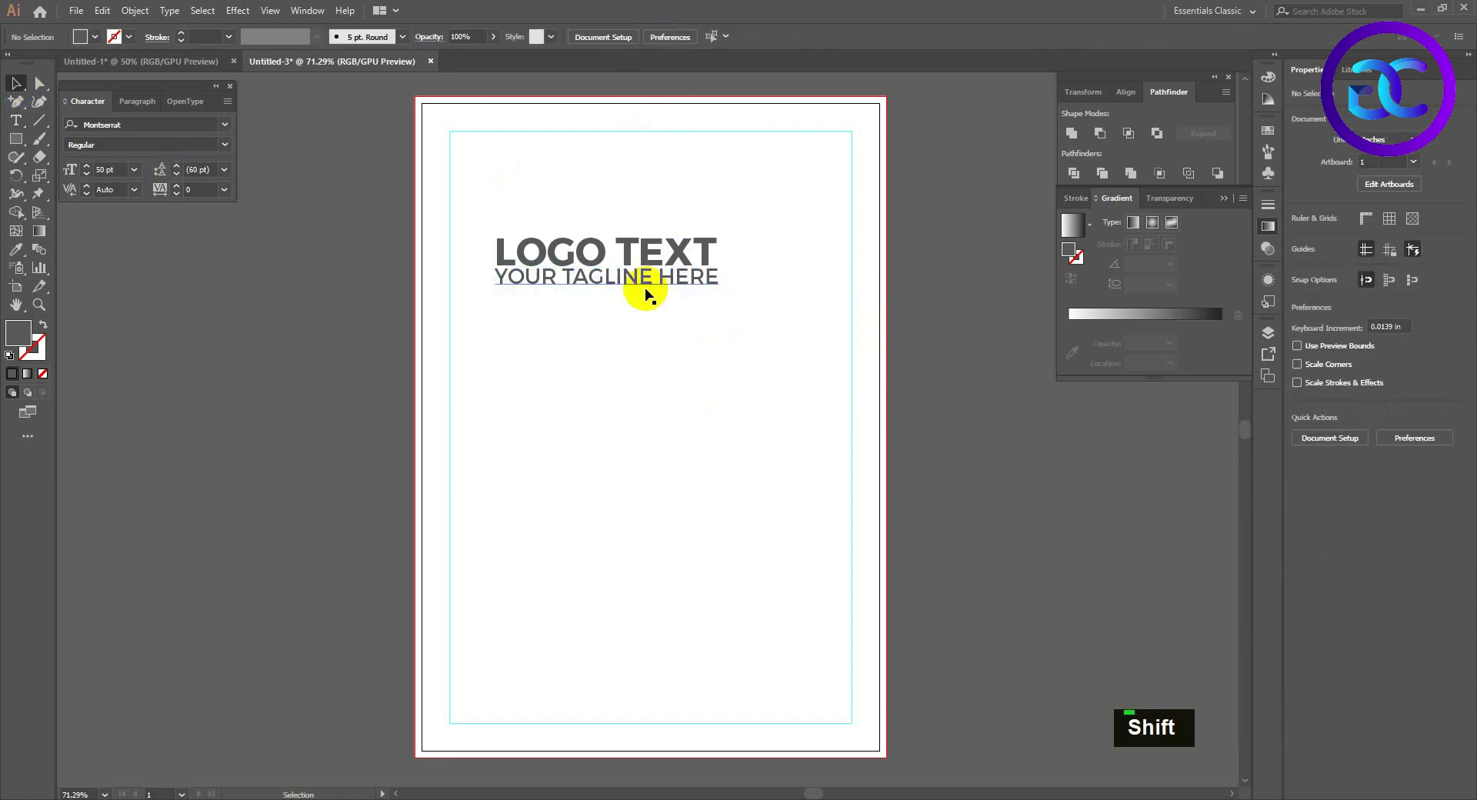
Nudge and scale the tagline into place under the headline at the top-left margin.
double_click(648, 294)
key(Down)
key(Down)
key(Right)
key(Right)
key(Left)
key(Down)
key(Down)
double_click(718, 288)
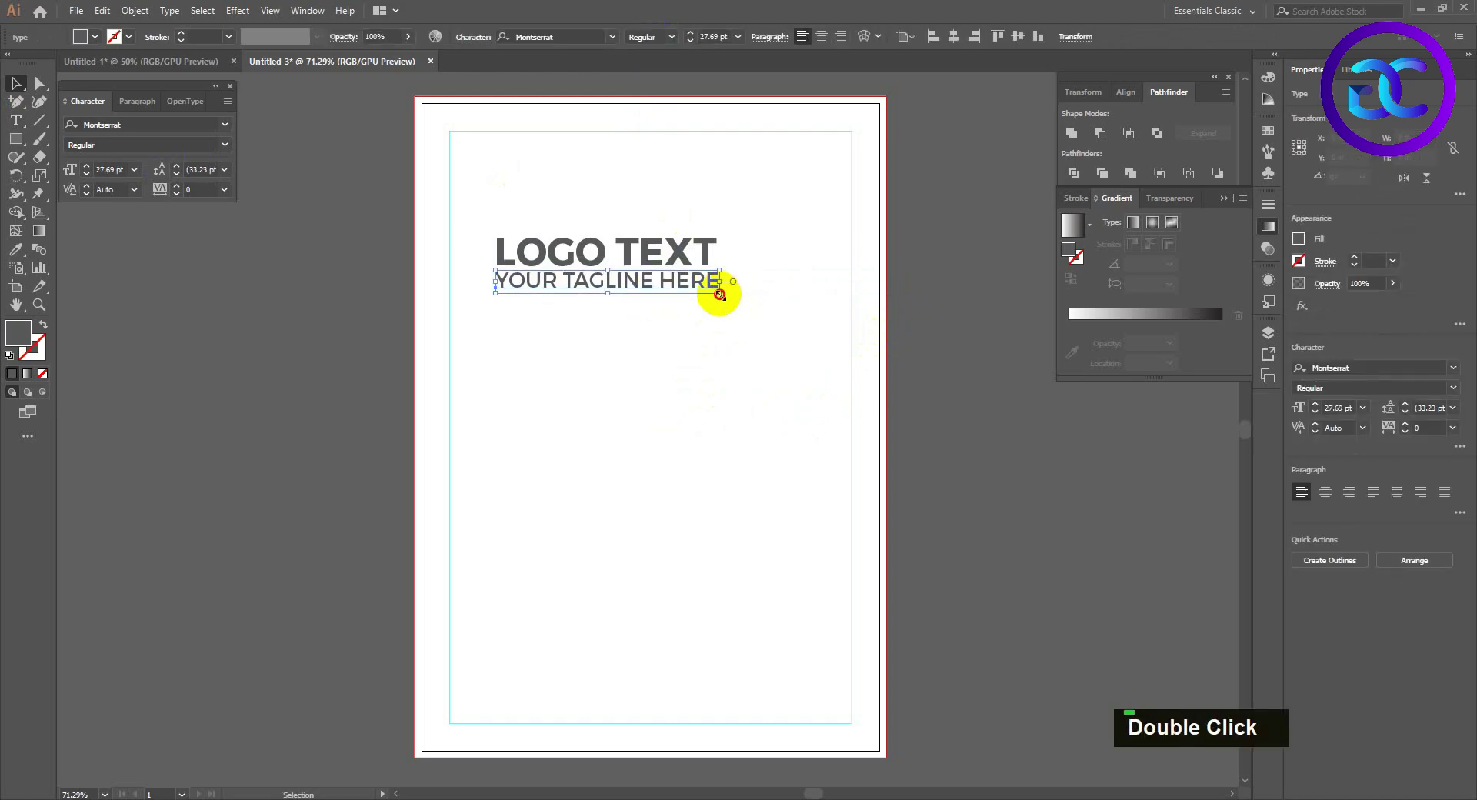
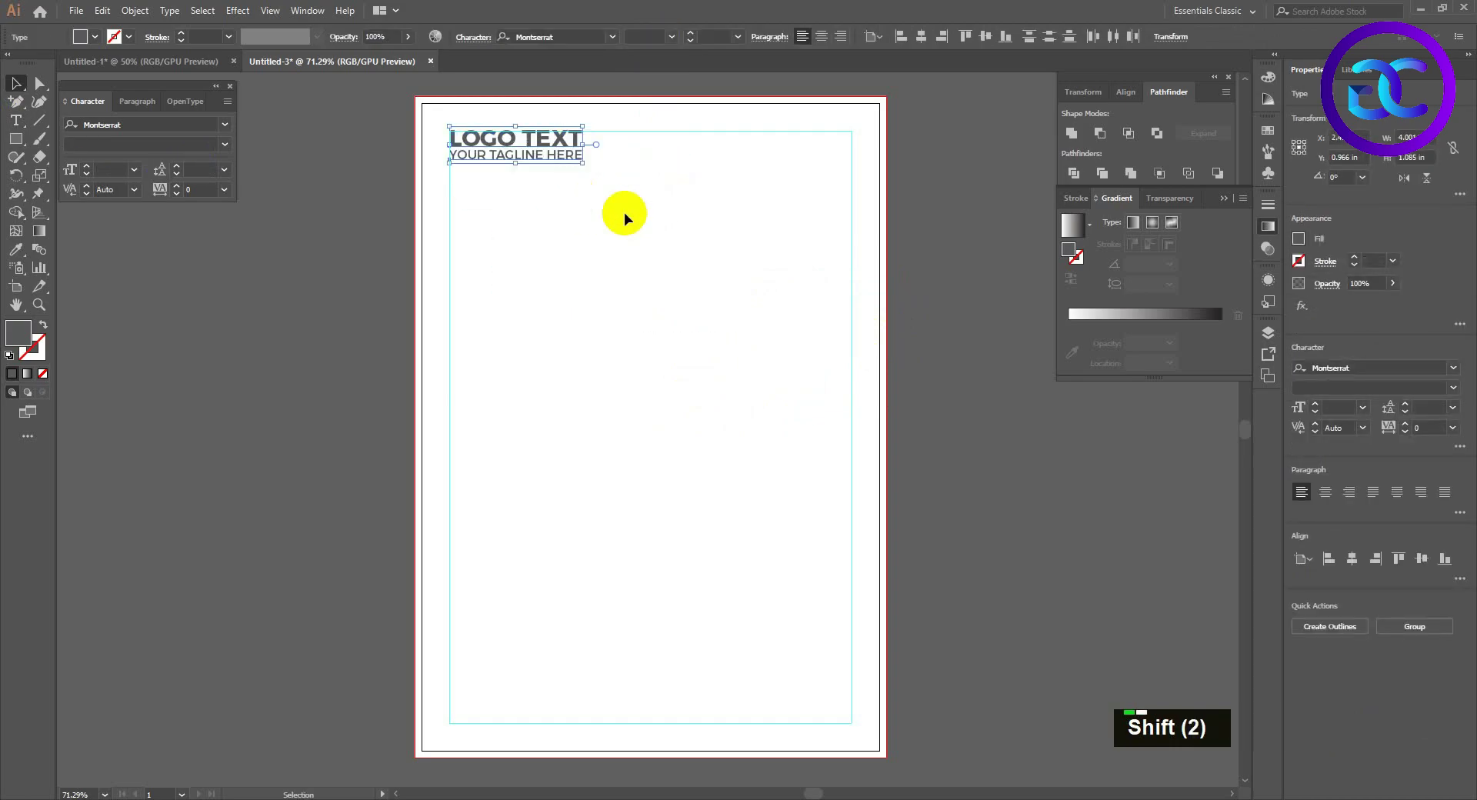
Copy the food bowl photo from Untitled-1 and paste it into the flyer below the logo.
key(Down)
key(Down)
right_click(25, 114)
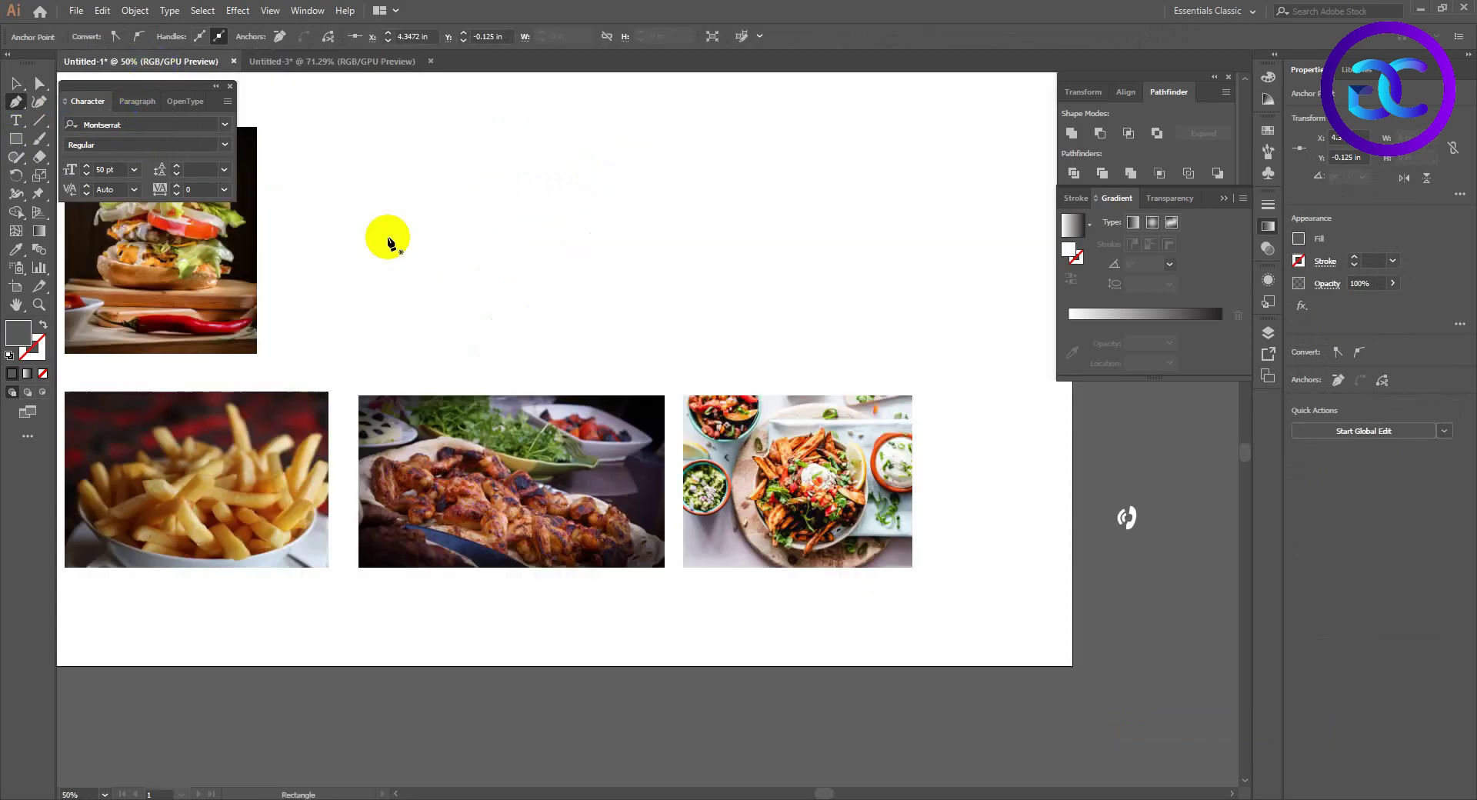
key(v)
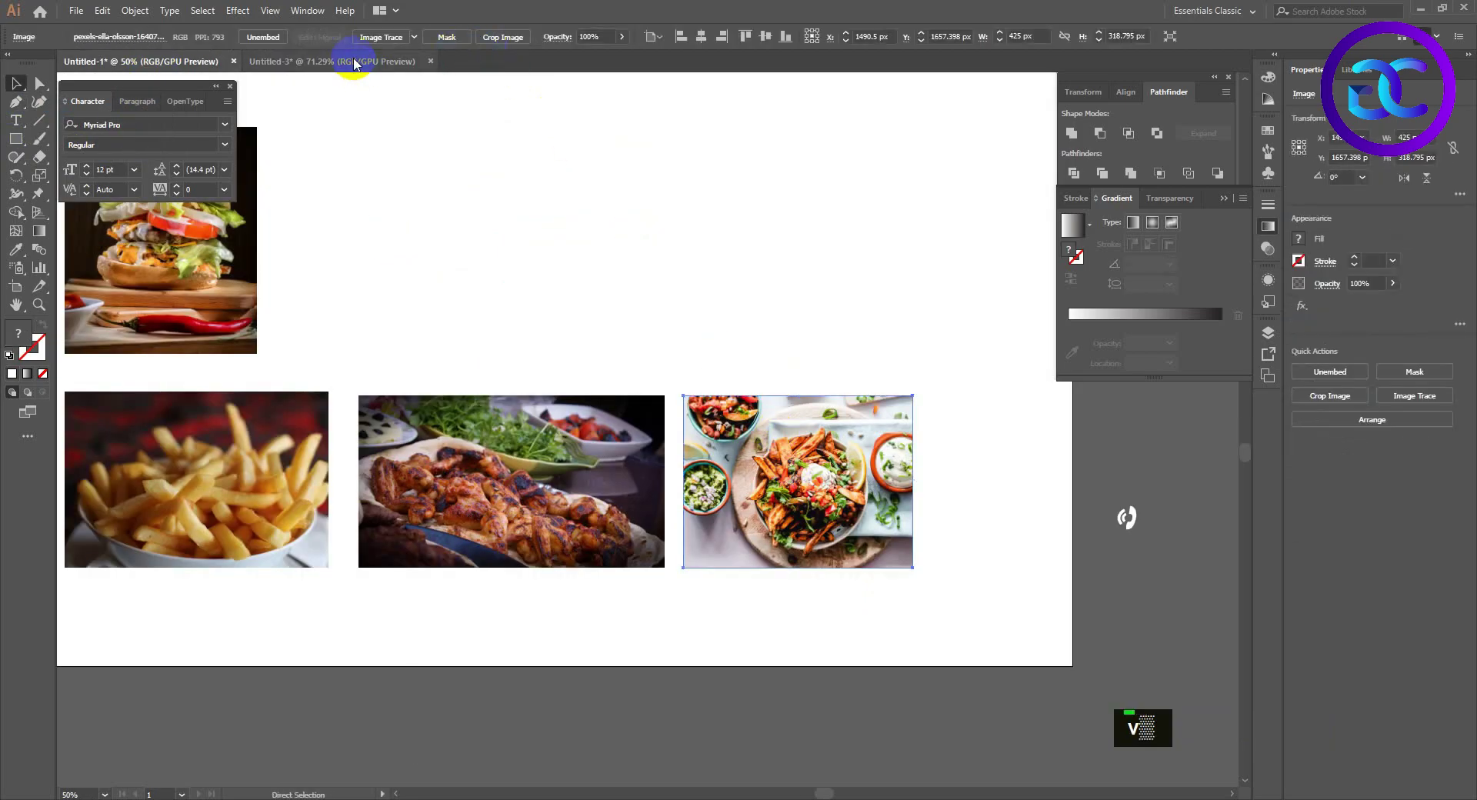
text(v)
key(ctrl+v)
key(v)
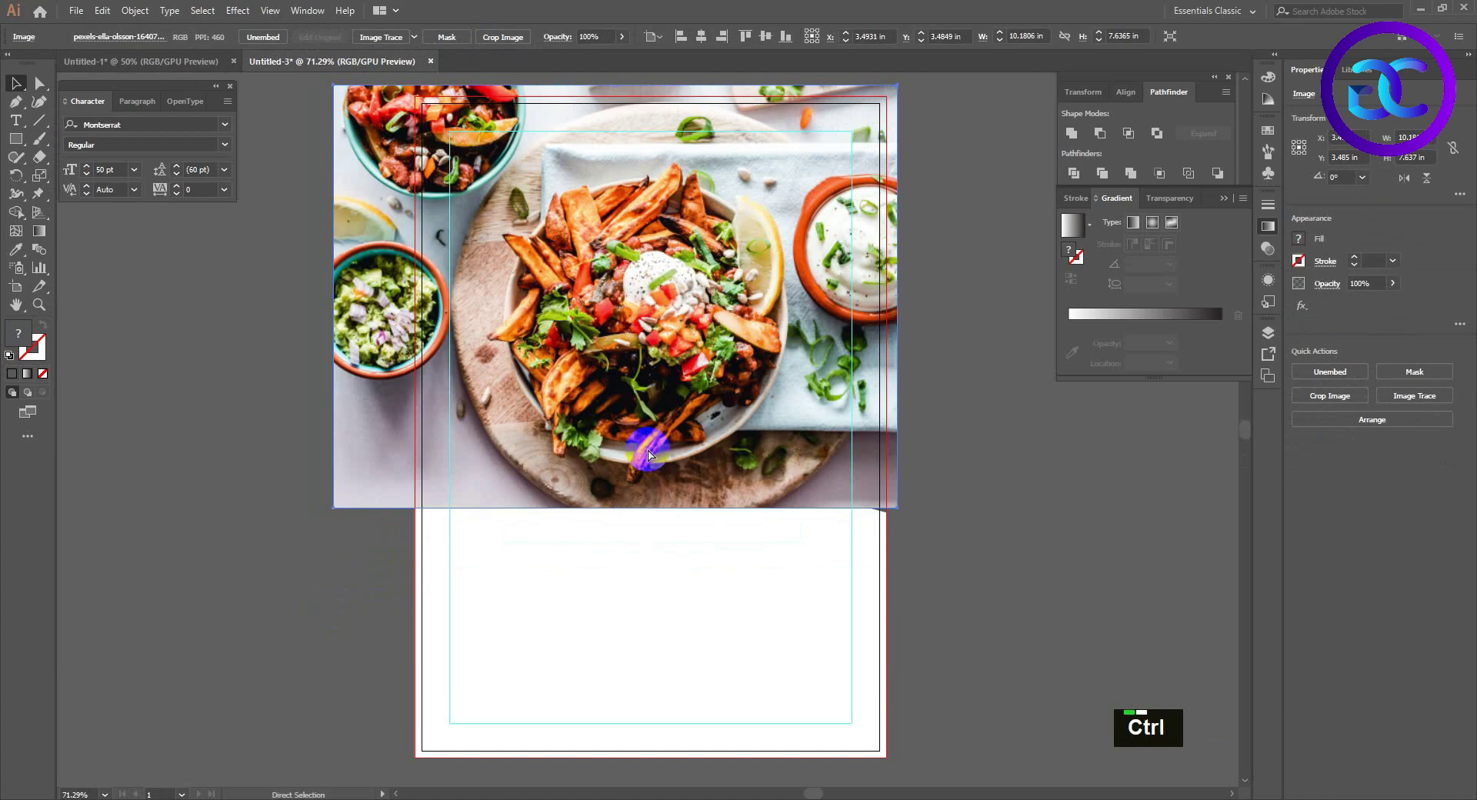
Clip the photo into the slanted pen-drawn shape, resizing it before the final mask.
key(ctrl+shift+[)
click(810, 293)
right_click(817, 323)
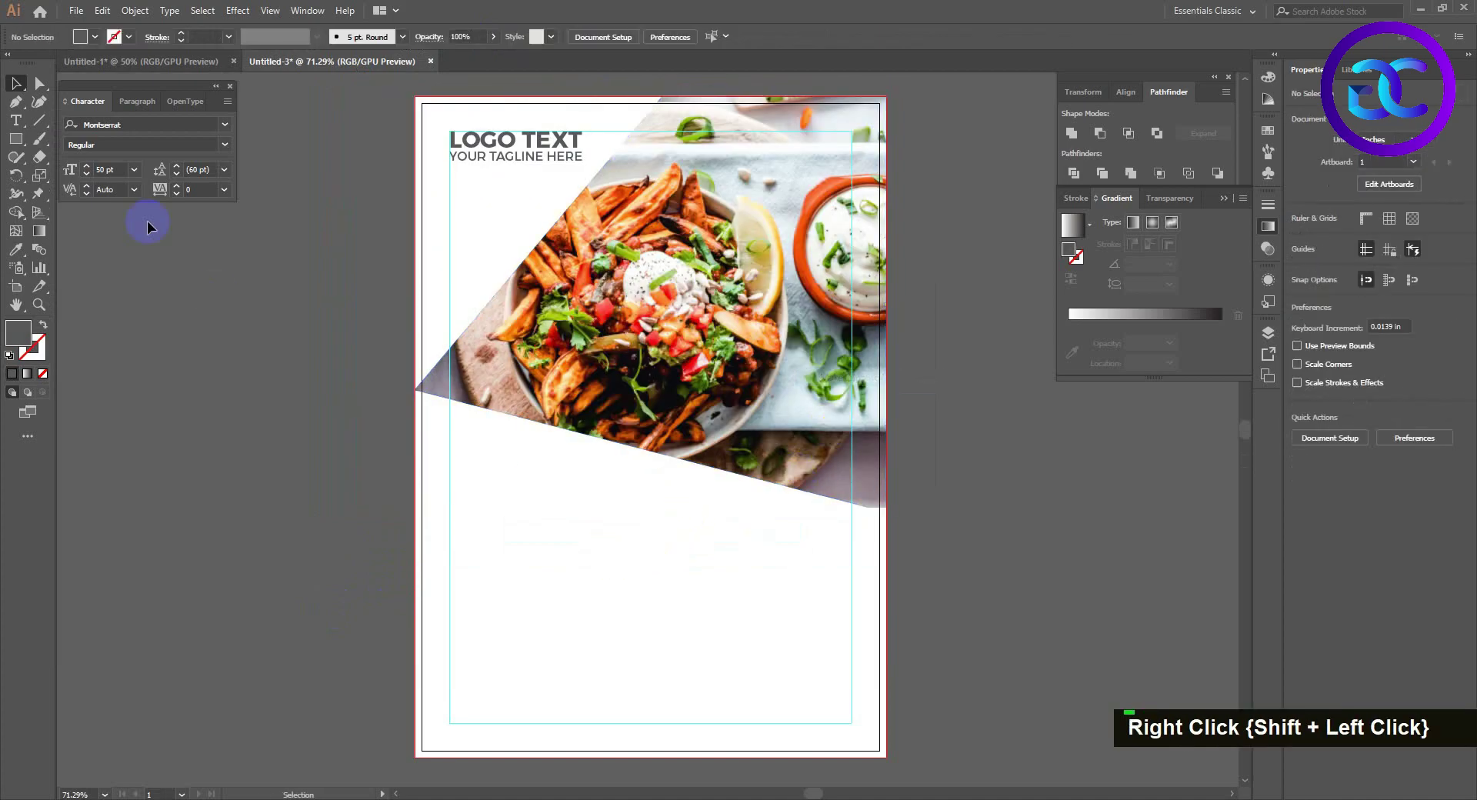
key(ctrl+z)
key(v)
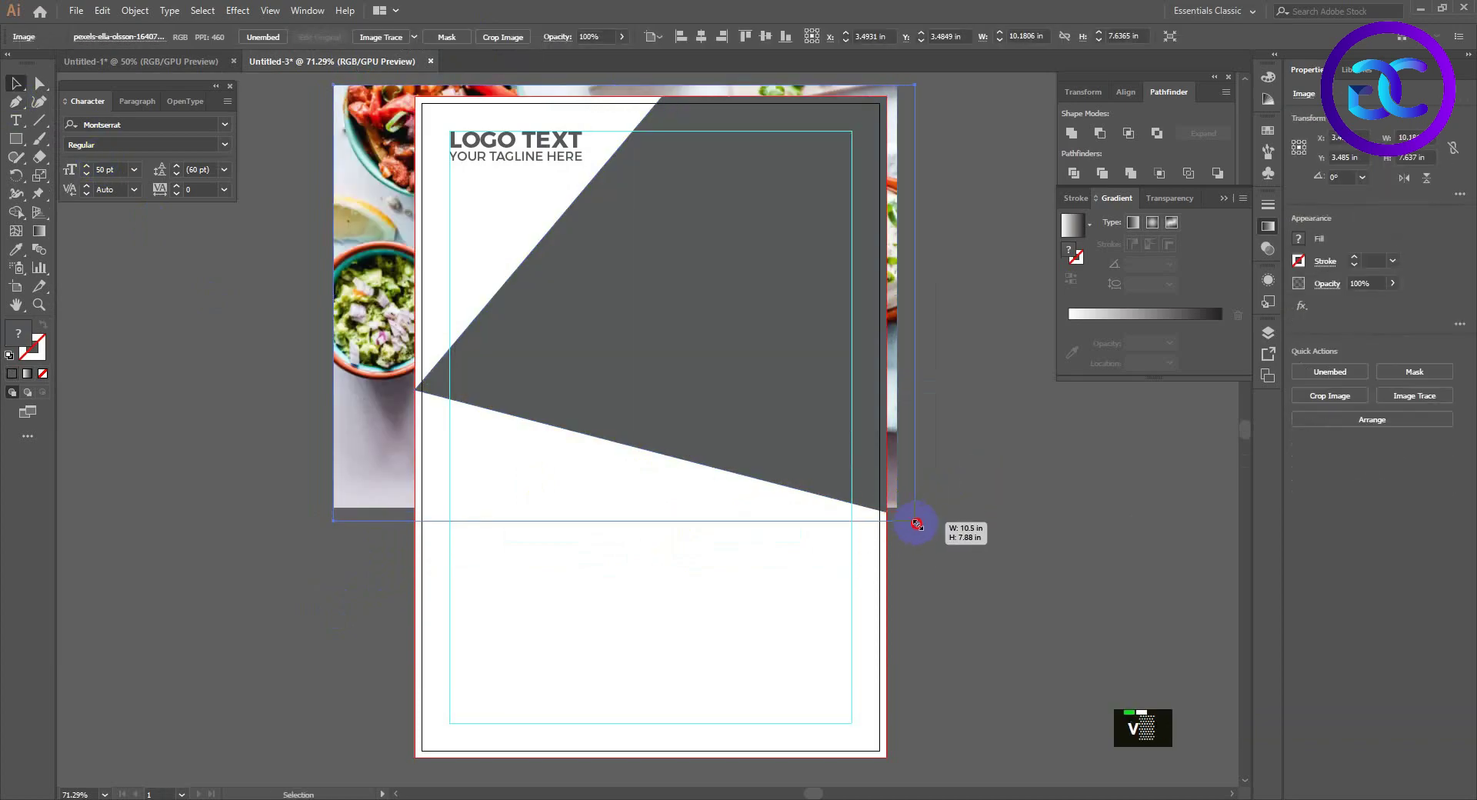
double_click(825, 448)
right_click(854, 458)
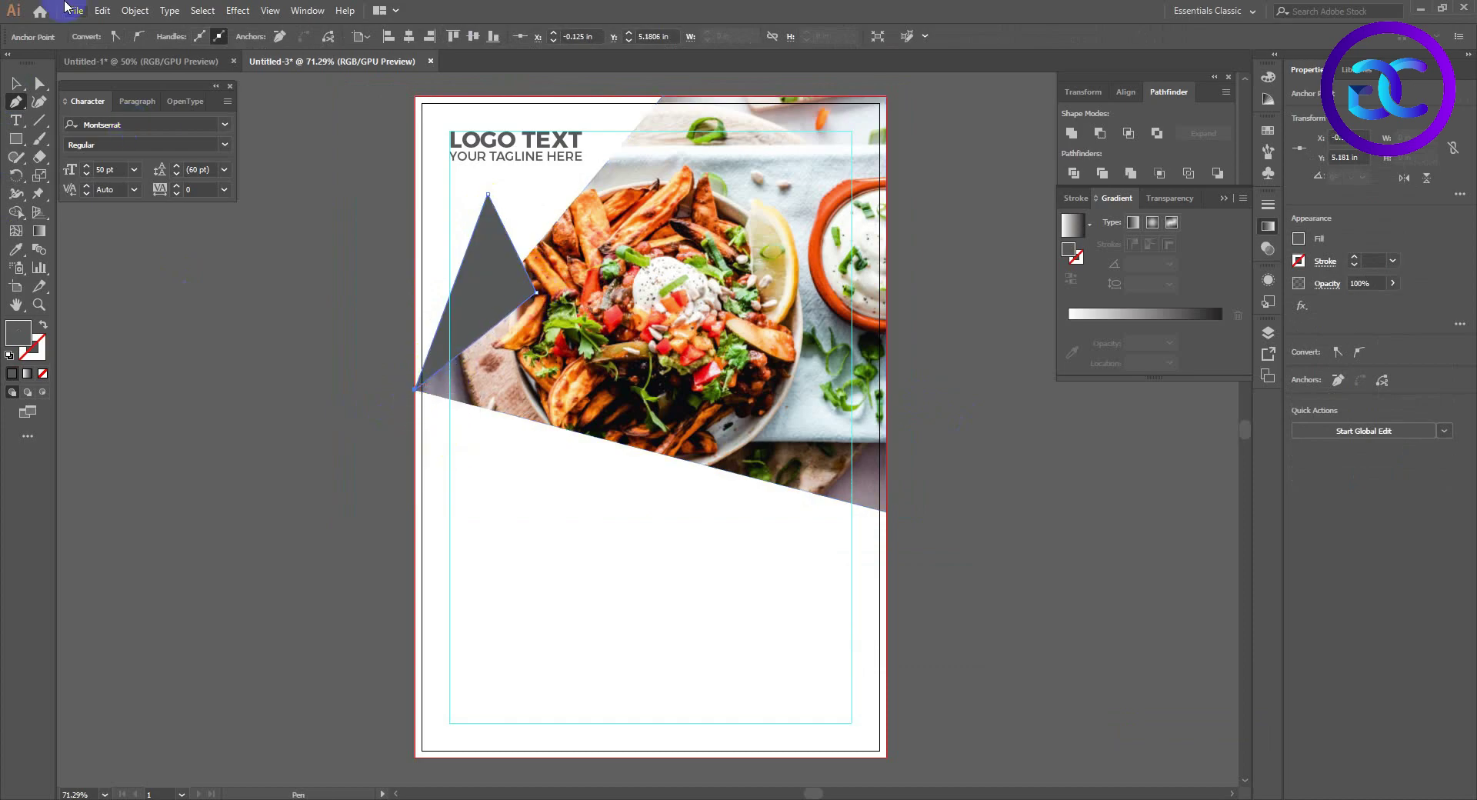
Fill the left triangle orange and draw a second orange triangle at the photo's lower-right edge.
key(v)
double_click(525, 278)
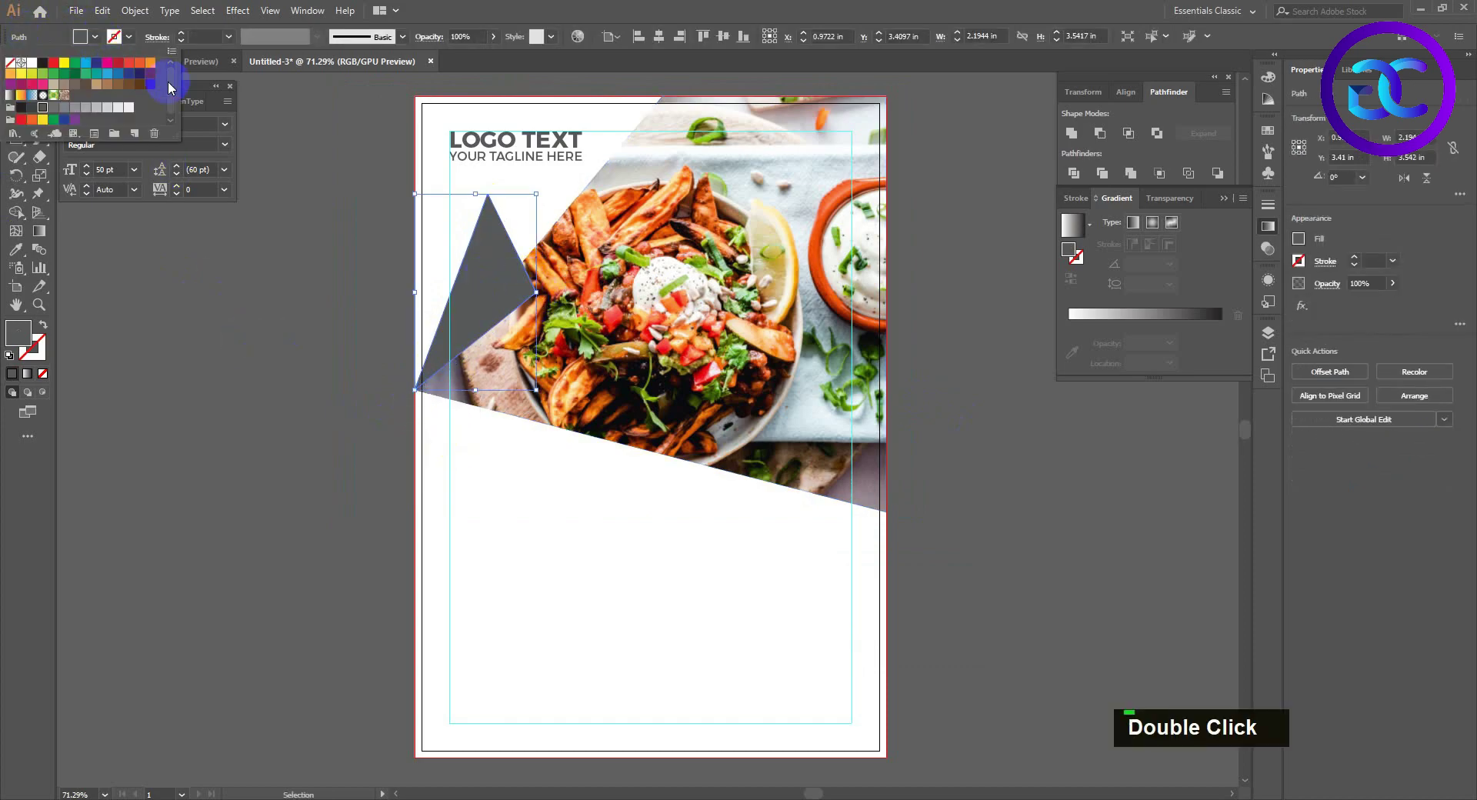
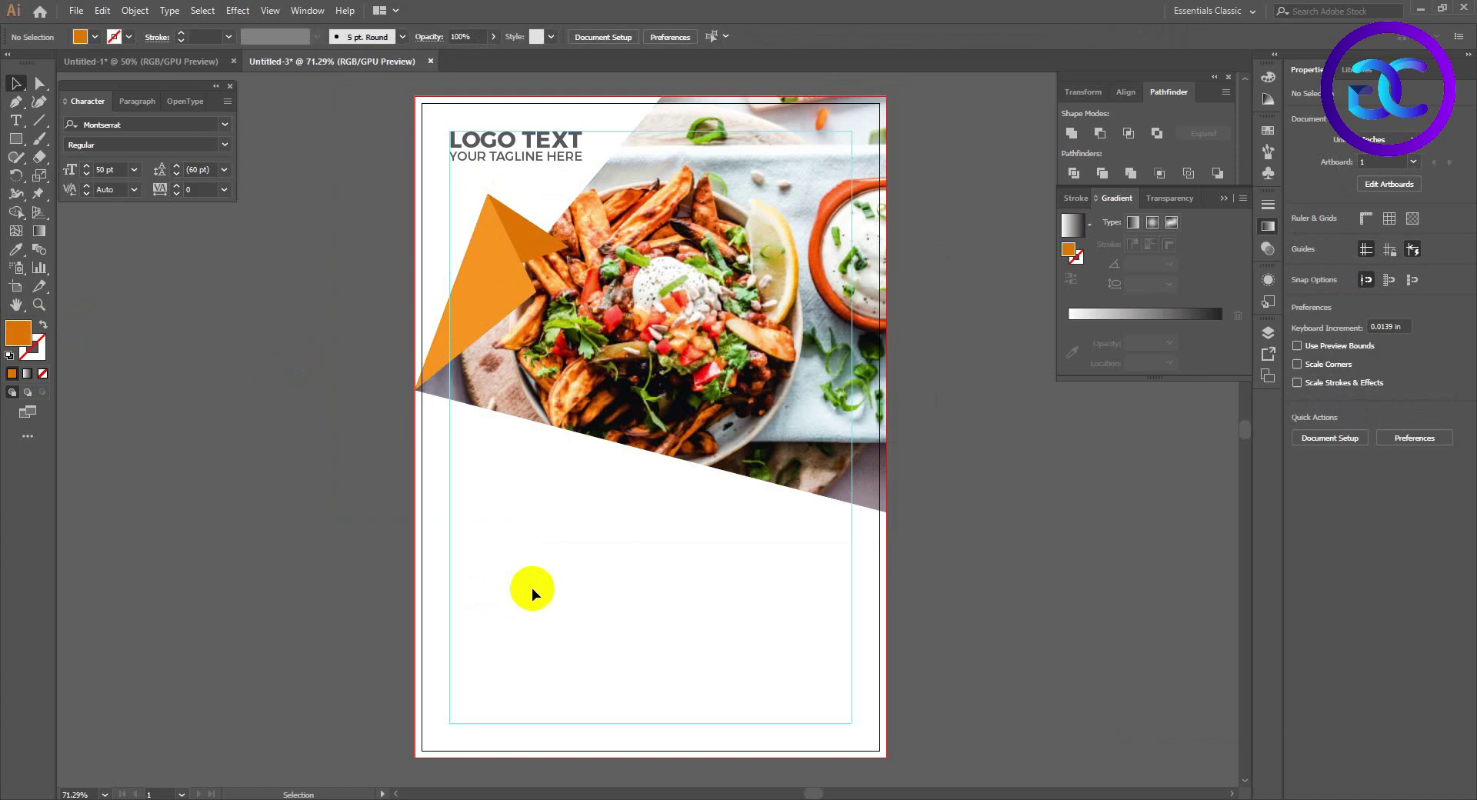
scroll(up, 3)
key(space)
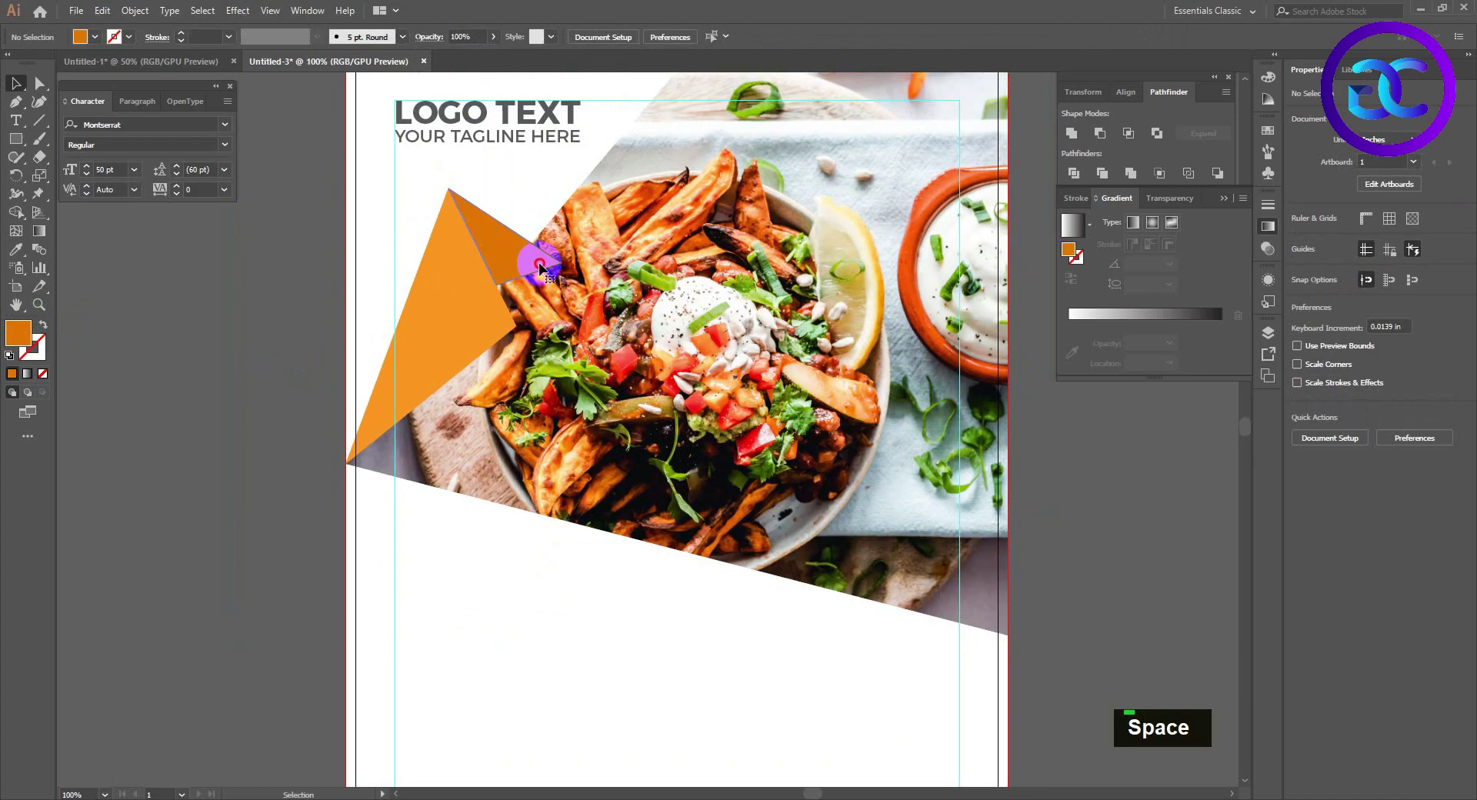
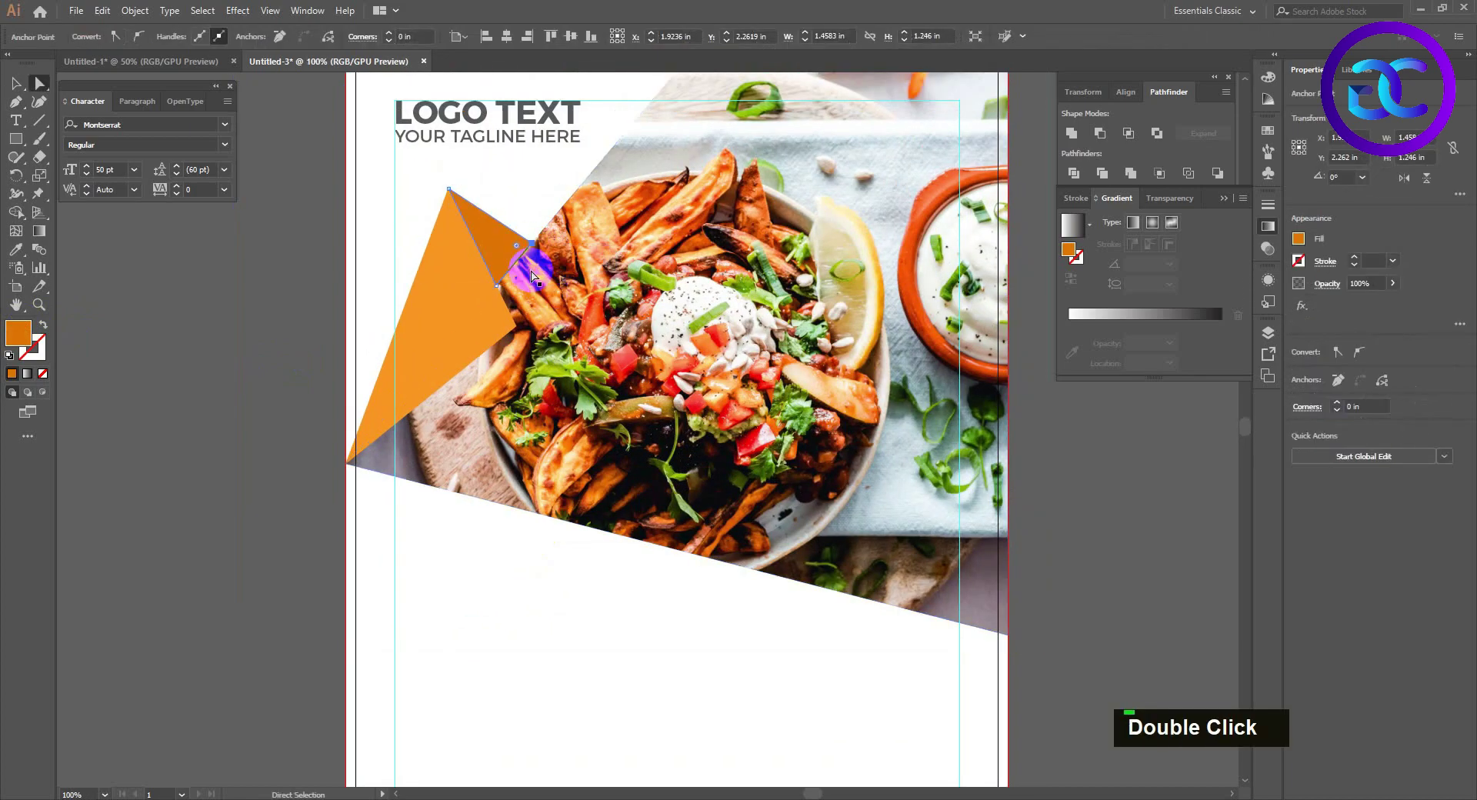
scroll(up, 3)
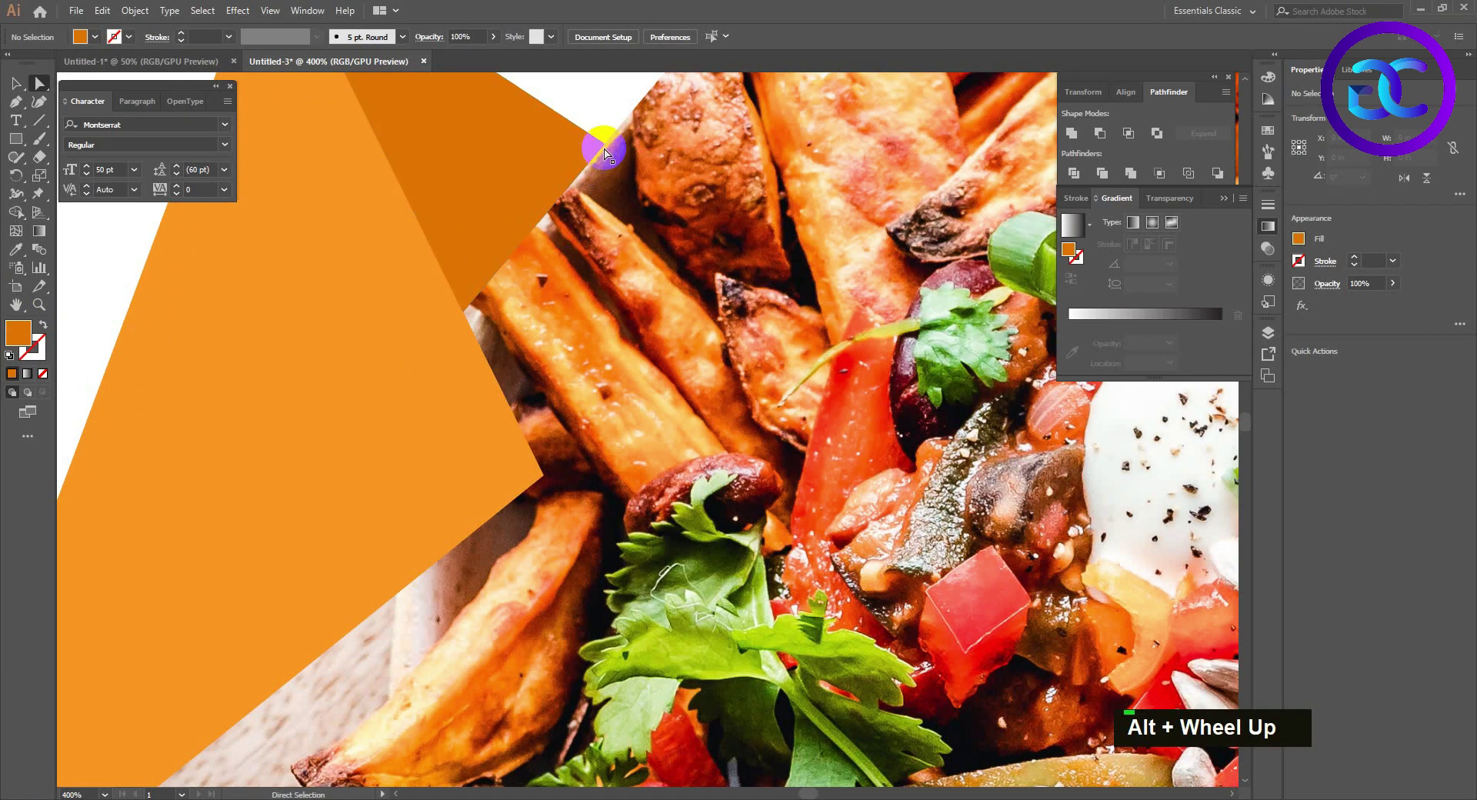
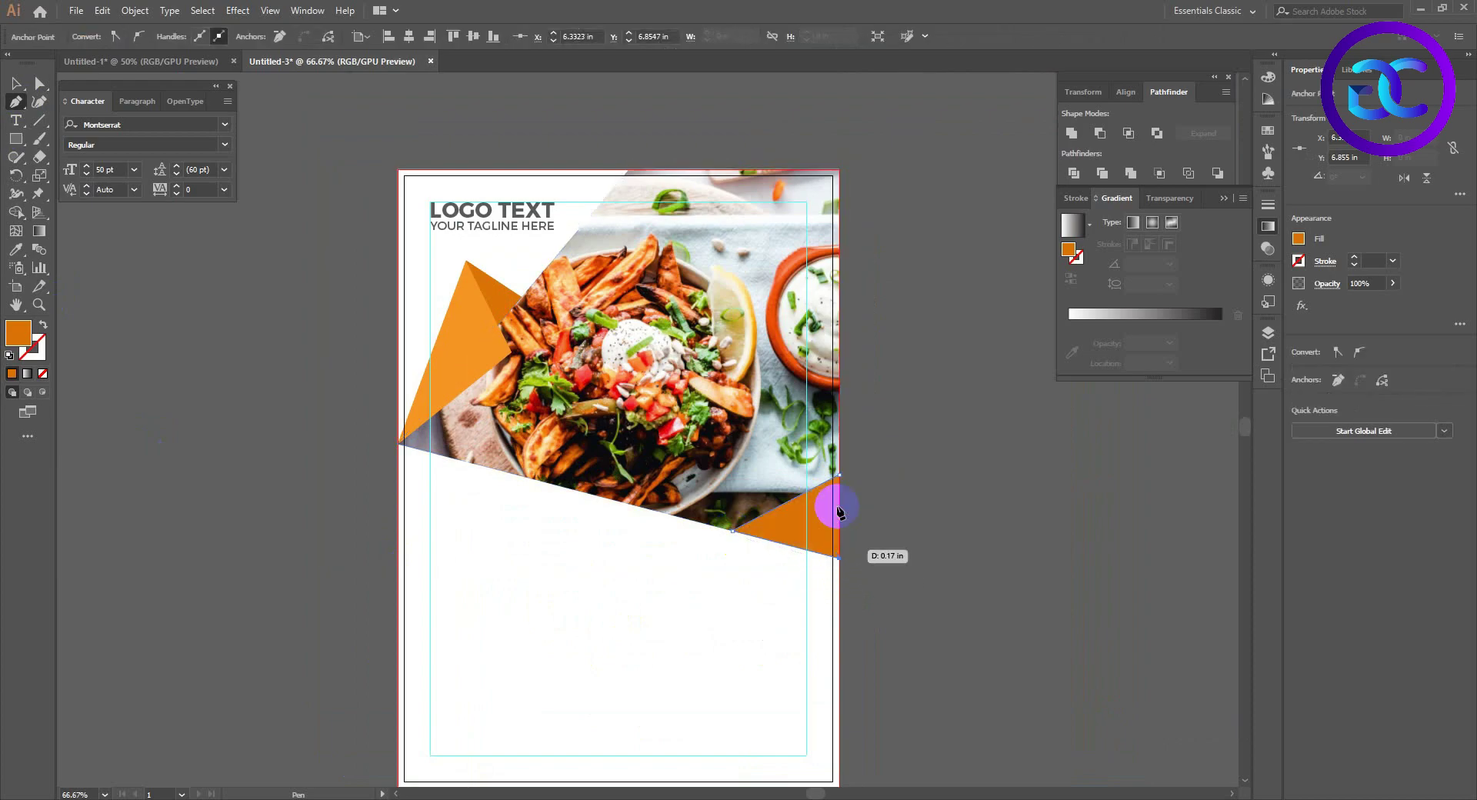
key(i)
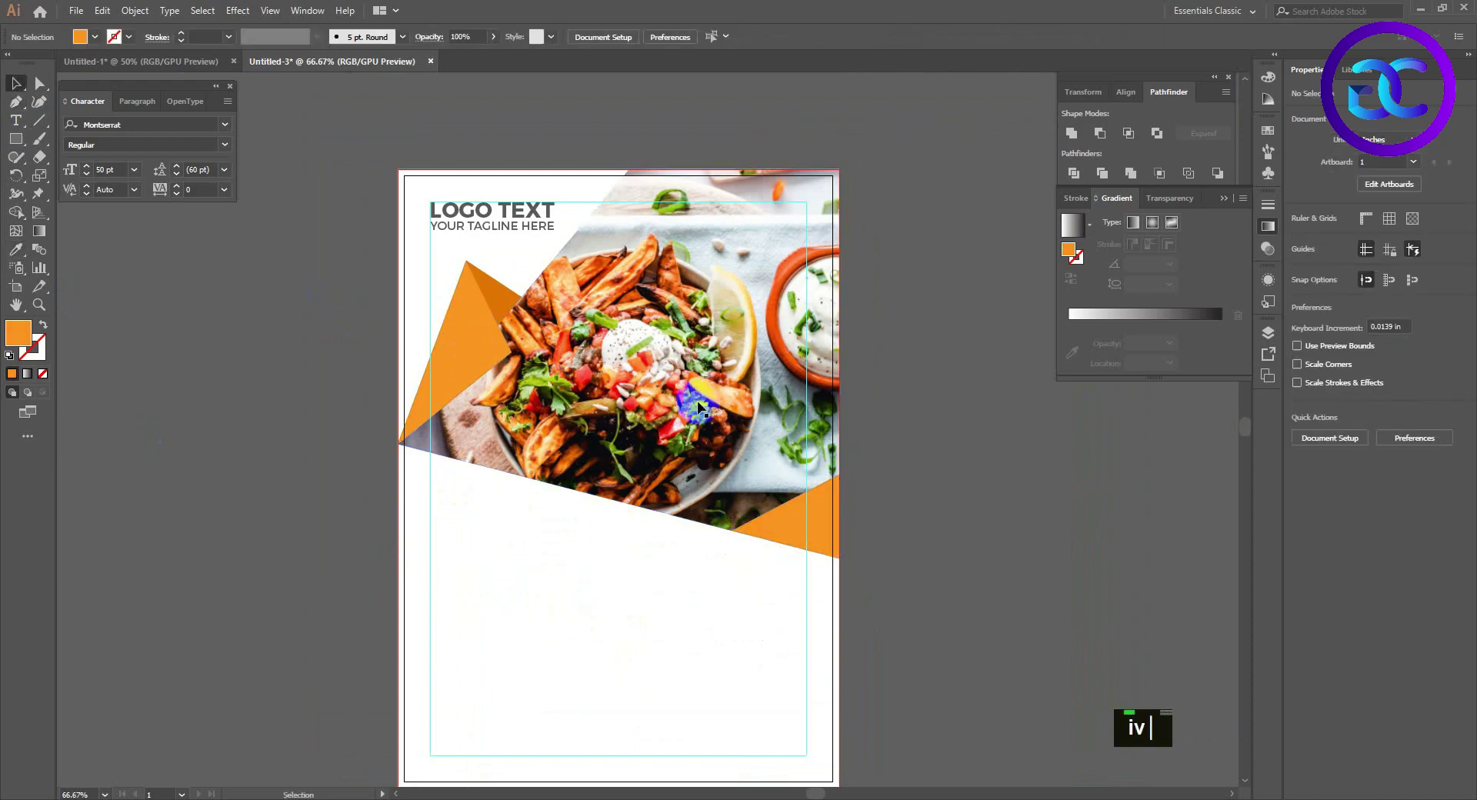
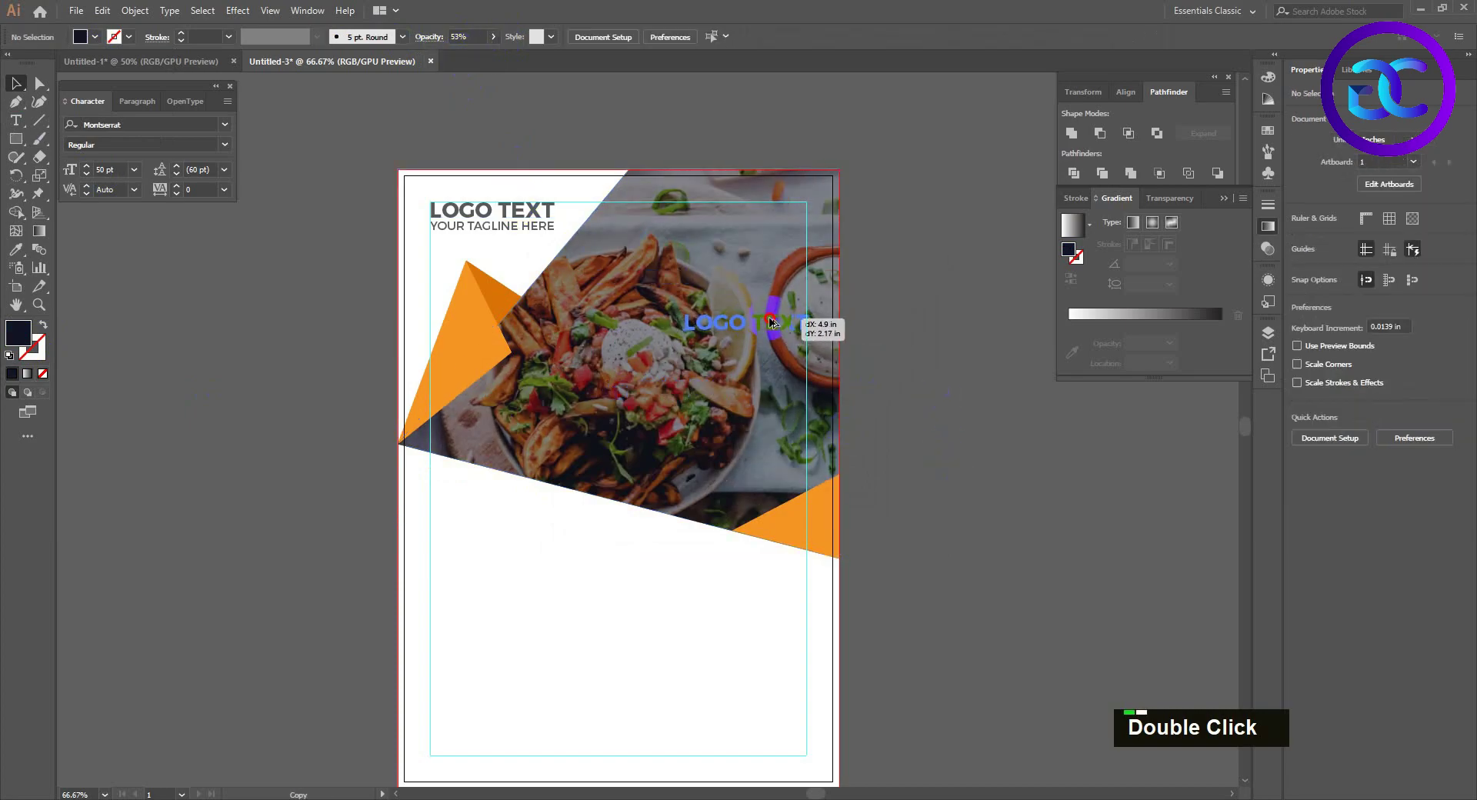
Bring the copied text to the front, retype it as 'HEADLINE HERE' and enlarge it over the photo.
key(ctrl+shift+])
key(t)
text(eadline hereHEADLINE HER|E)
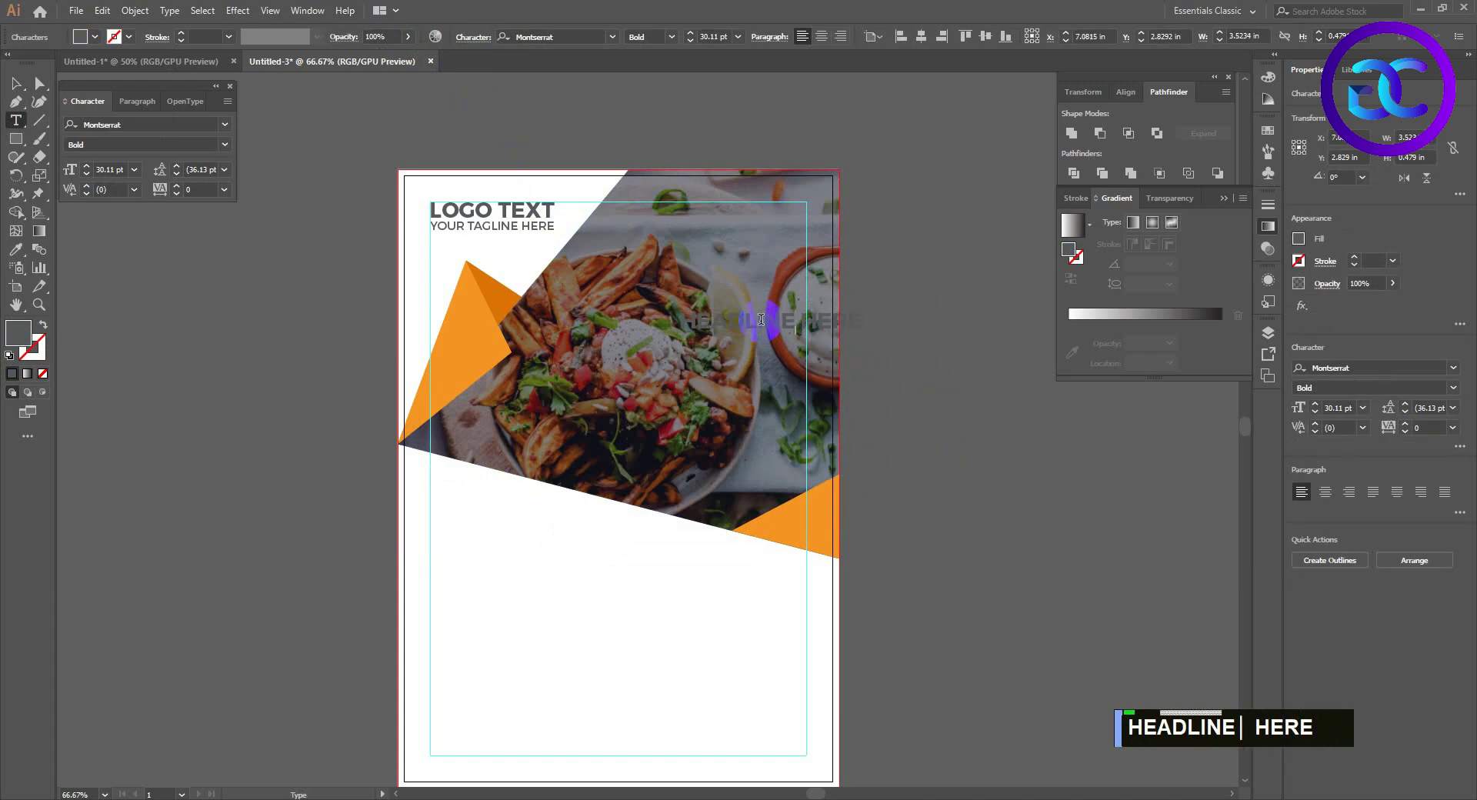
key(Return)
key(Delete)
key(ctrl+a)
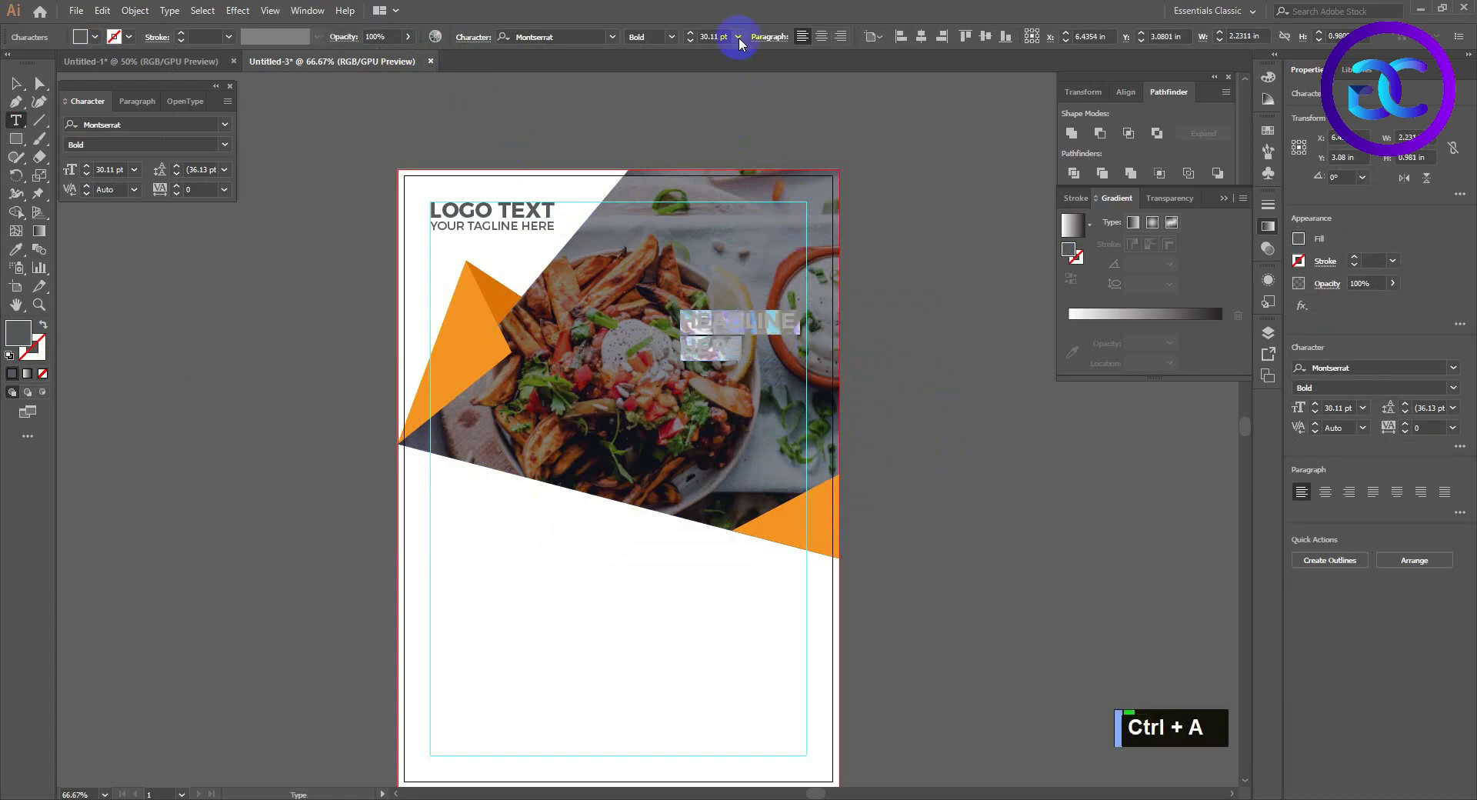
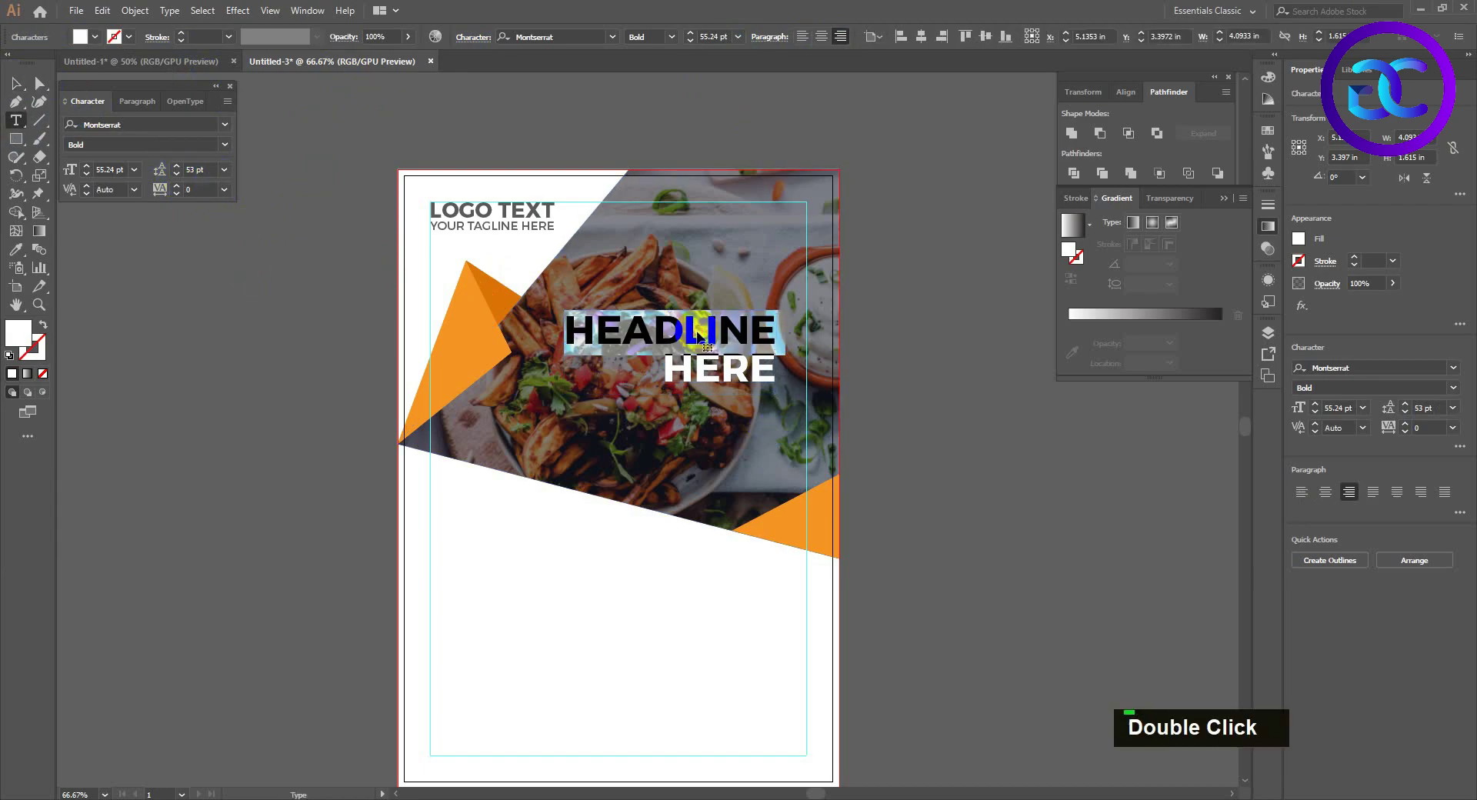
Replace the placeholder with a two-line 'DELICIOUS FOOD SERVICE' headline.
key(ctrl+a)
key(BackSpace)
text(delicious)
key(Return)
text(food service)
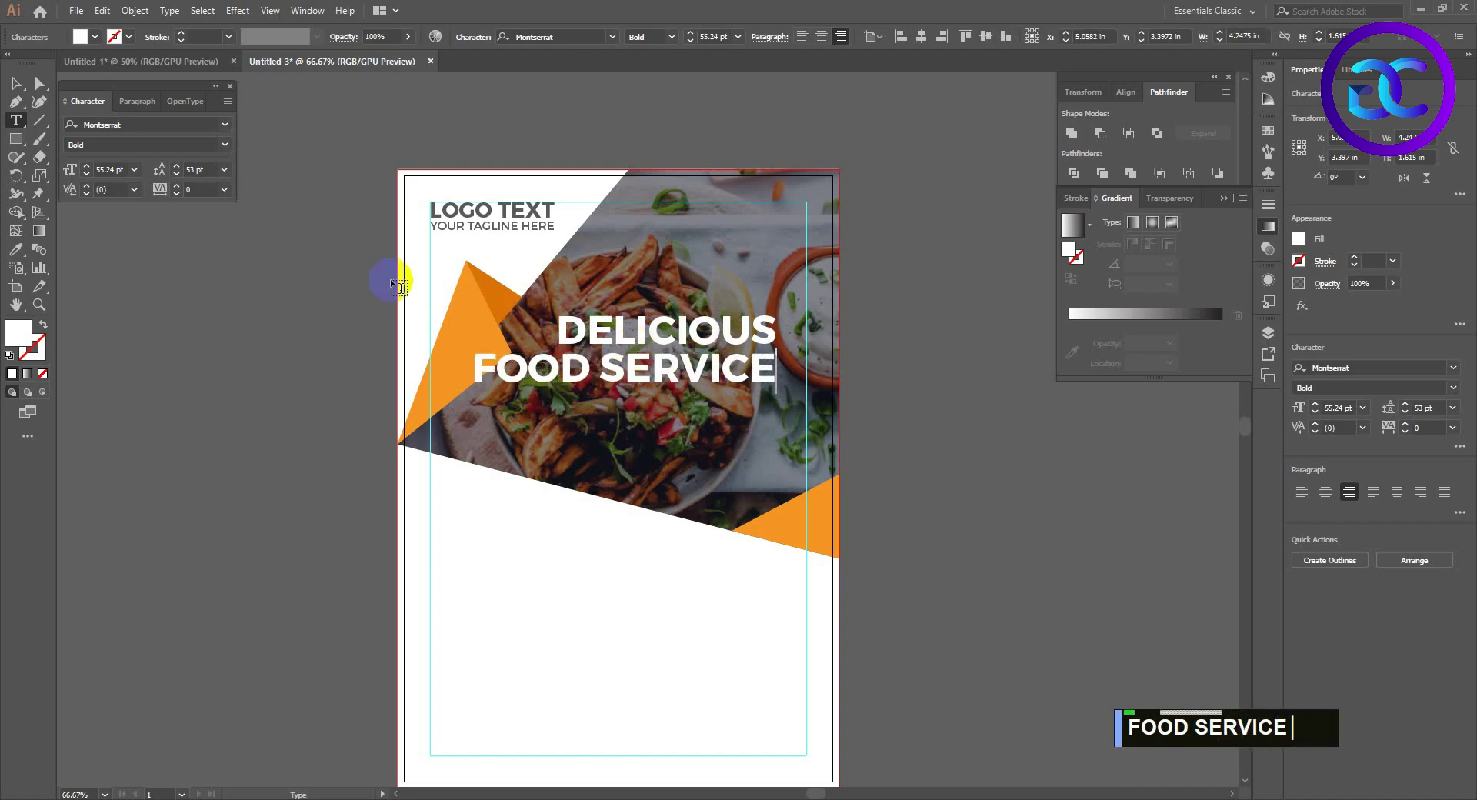
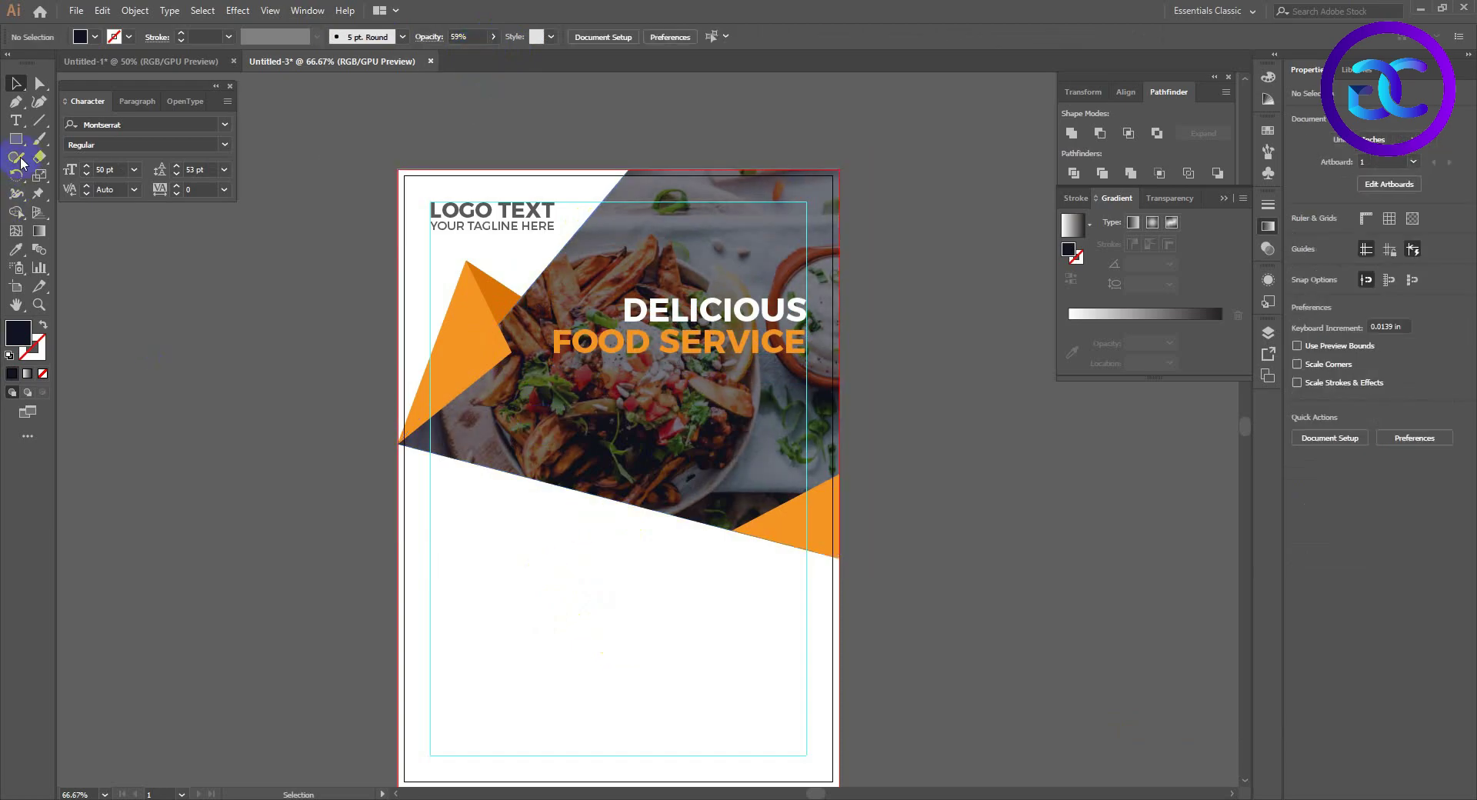
Set the pasted lorem ipsum paragraph to 12 pt white and position it under the headline.
scroll(down, 3)
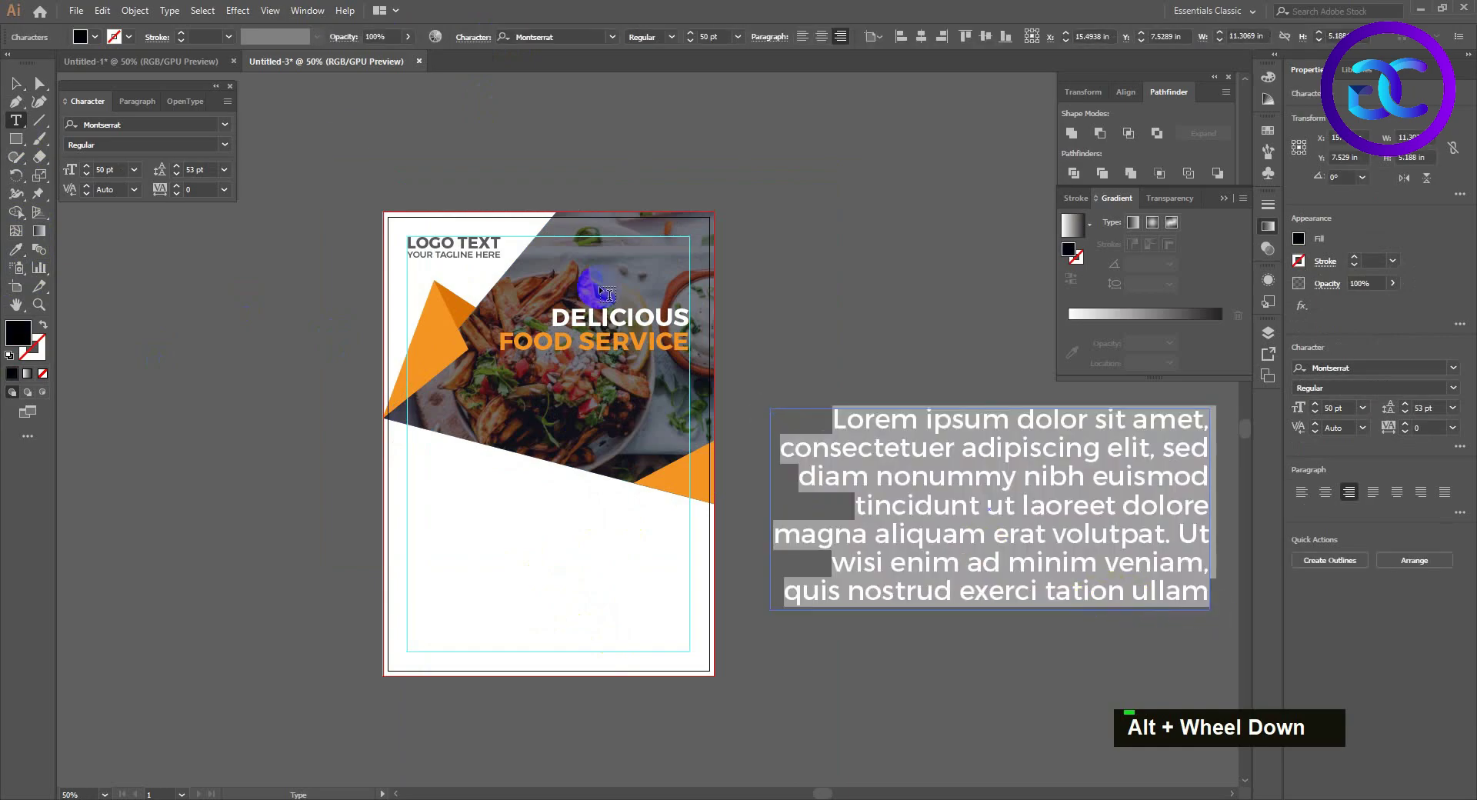
text(12)
key(Return)
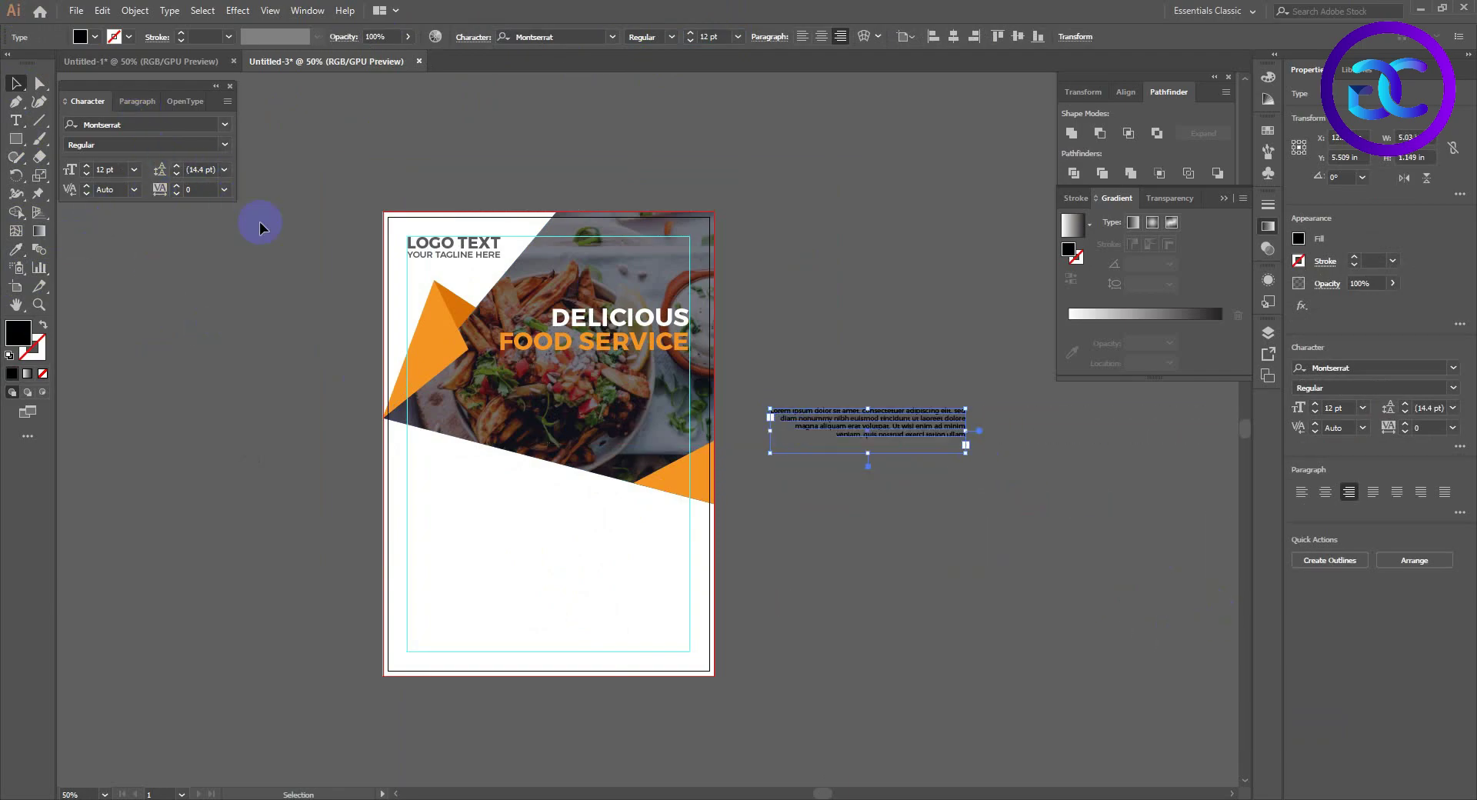
scroll(up, 3)
key(space)
key(space)
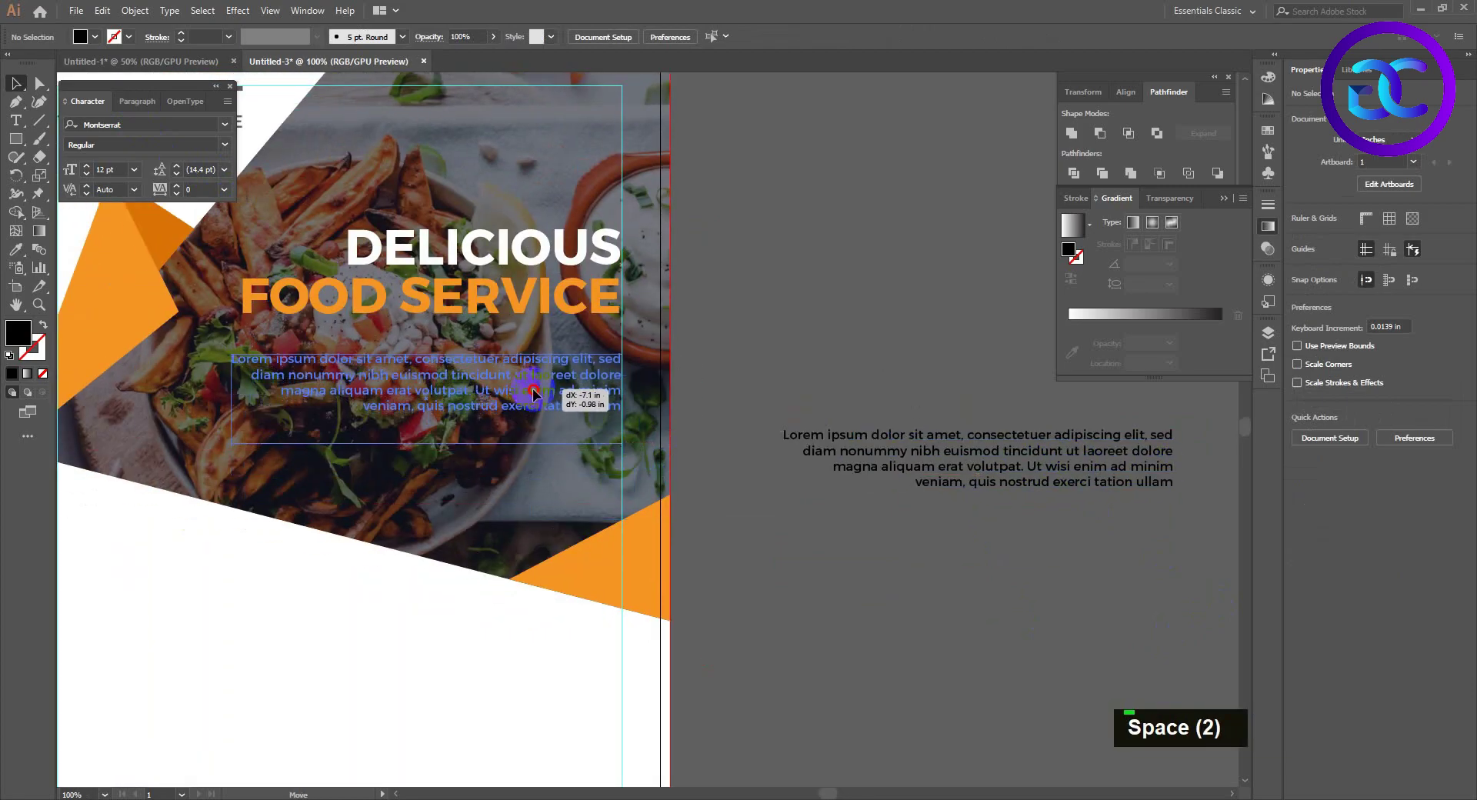
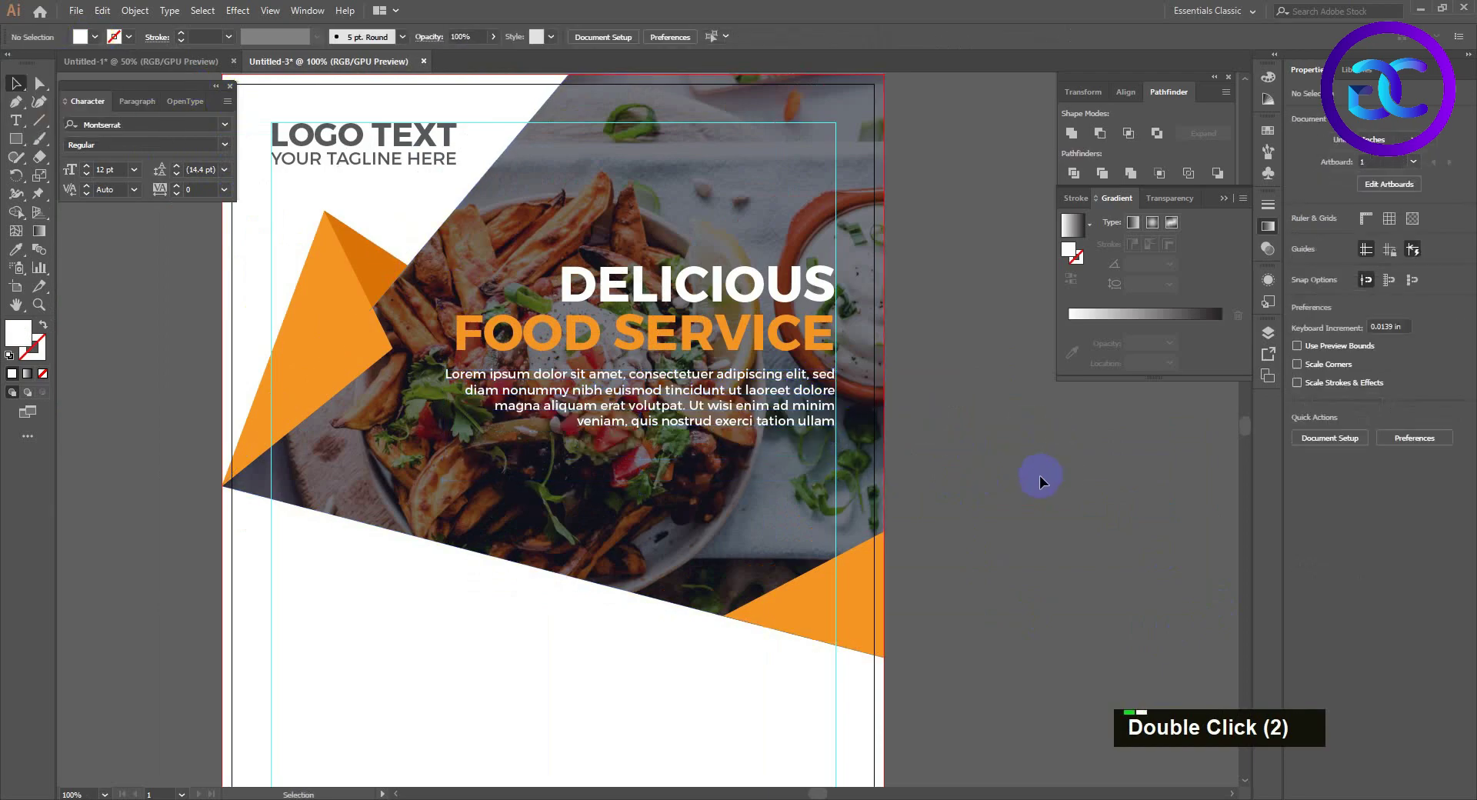
scroll(down, 3)
key(space)
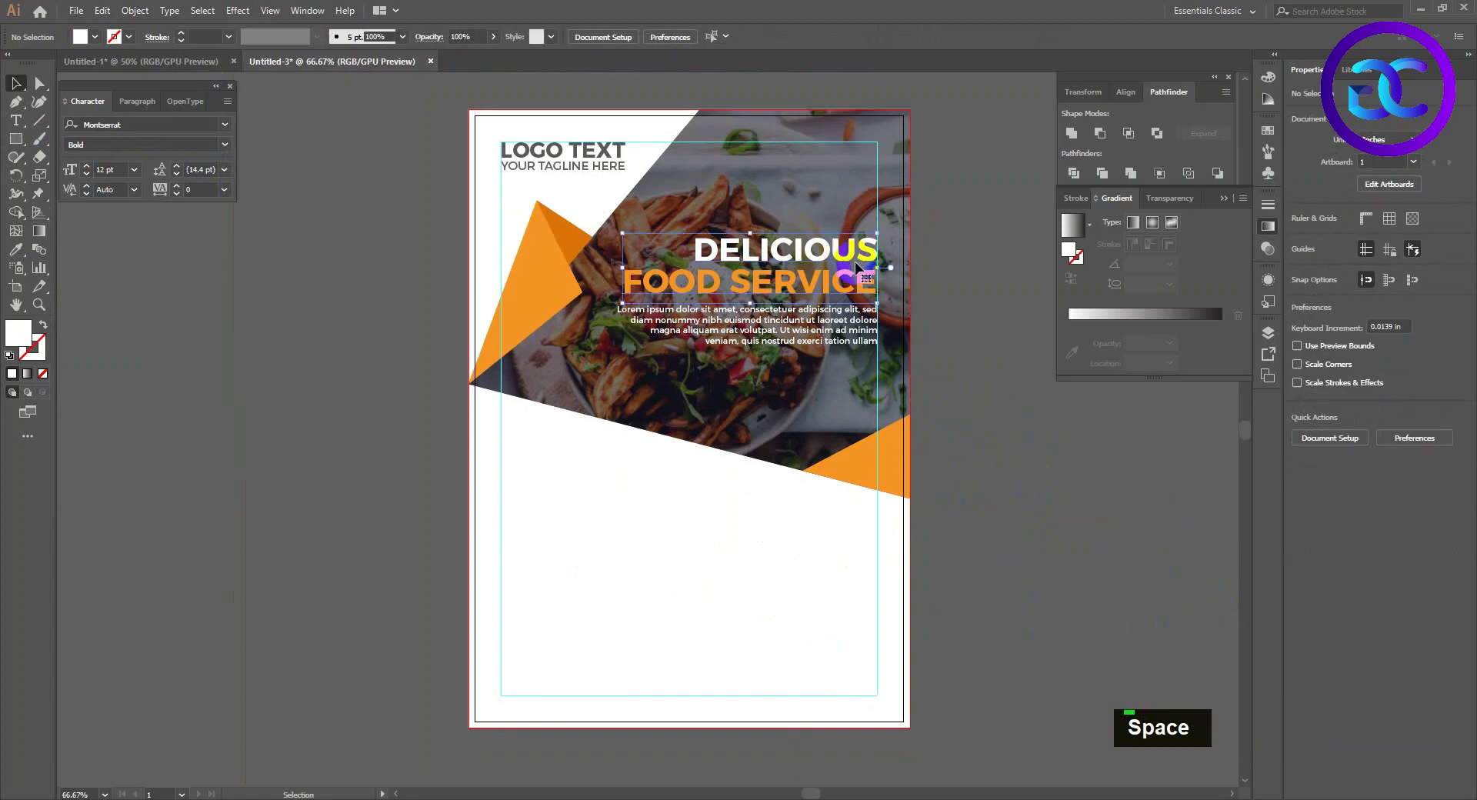
key(shift+Up)
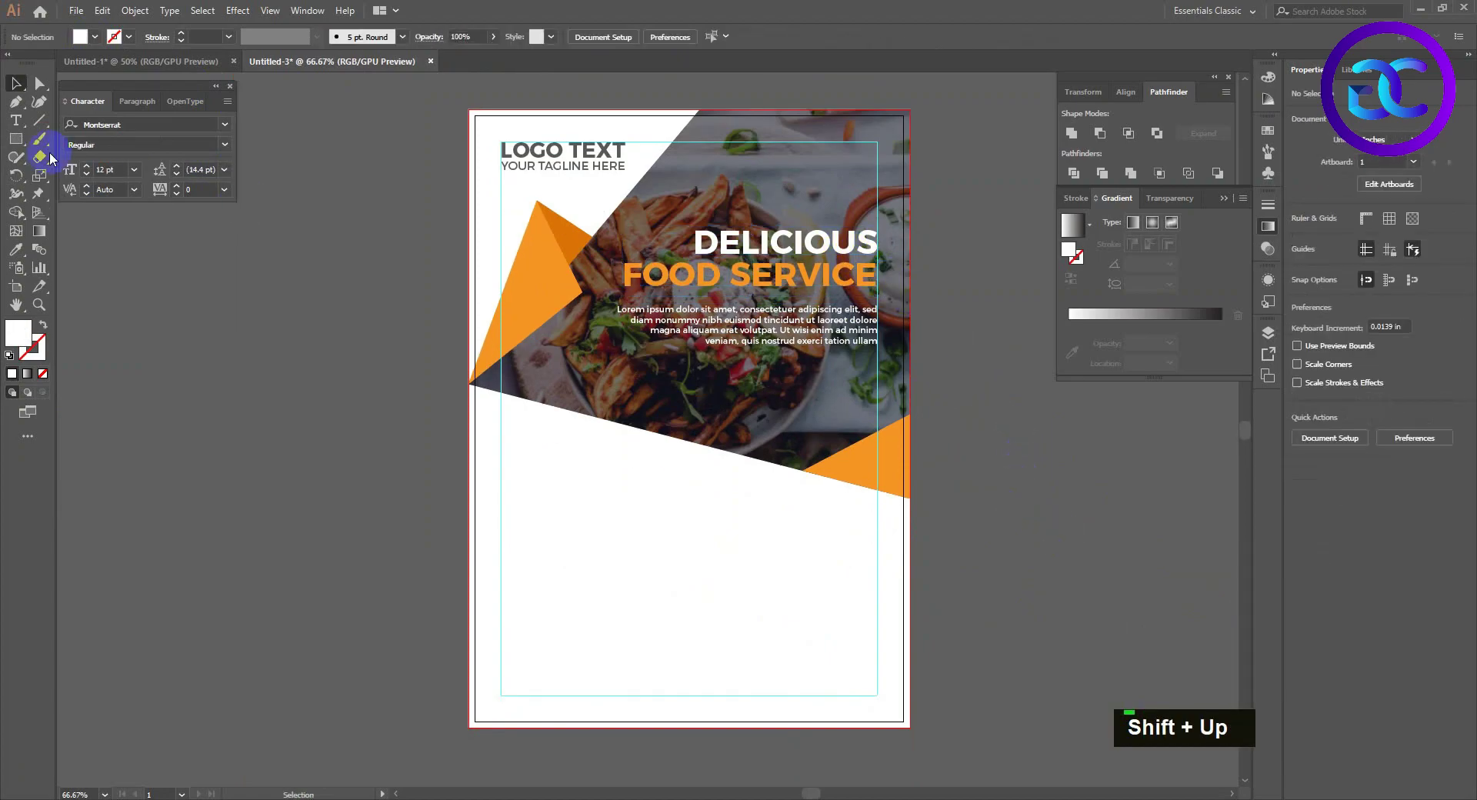
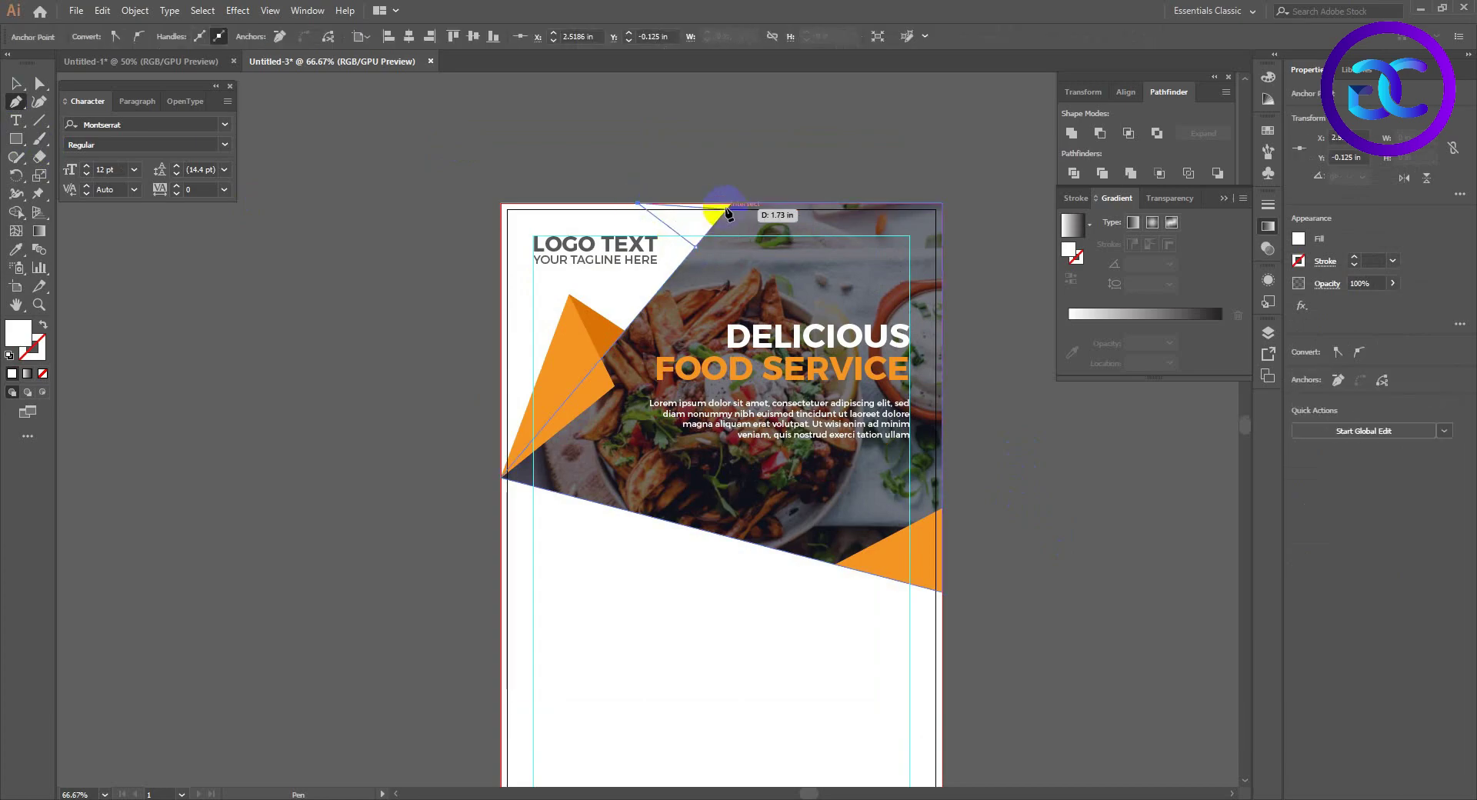
Draw a small orange triangle along the top edge beside the logo text.
key(ctrl+z)
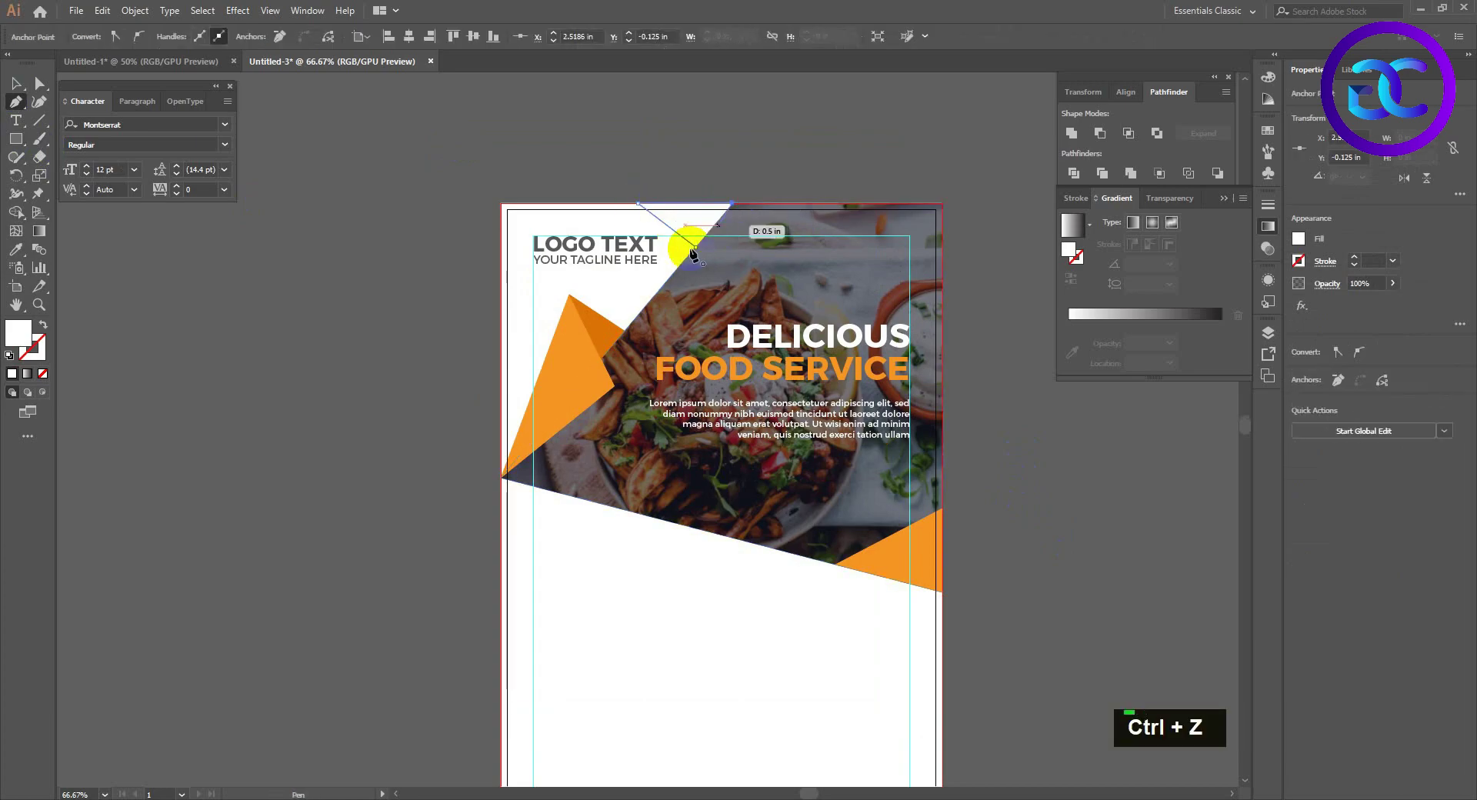
text(iv)
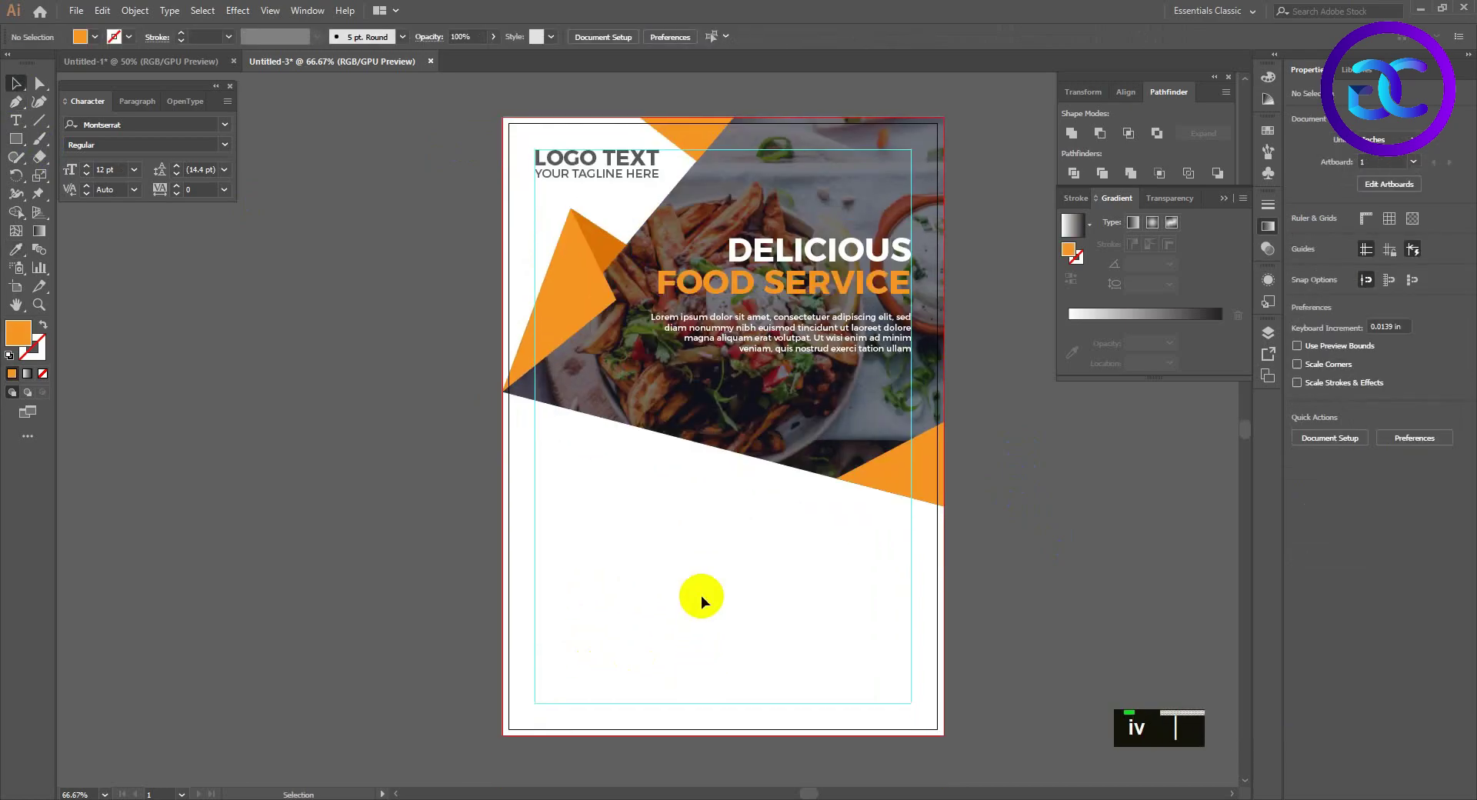
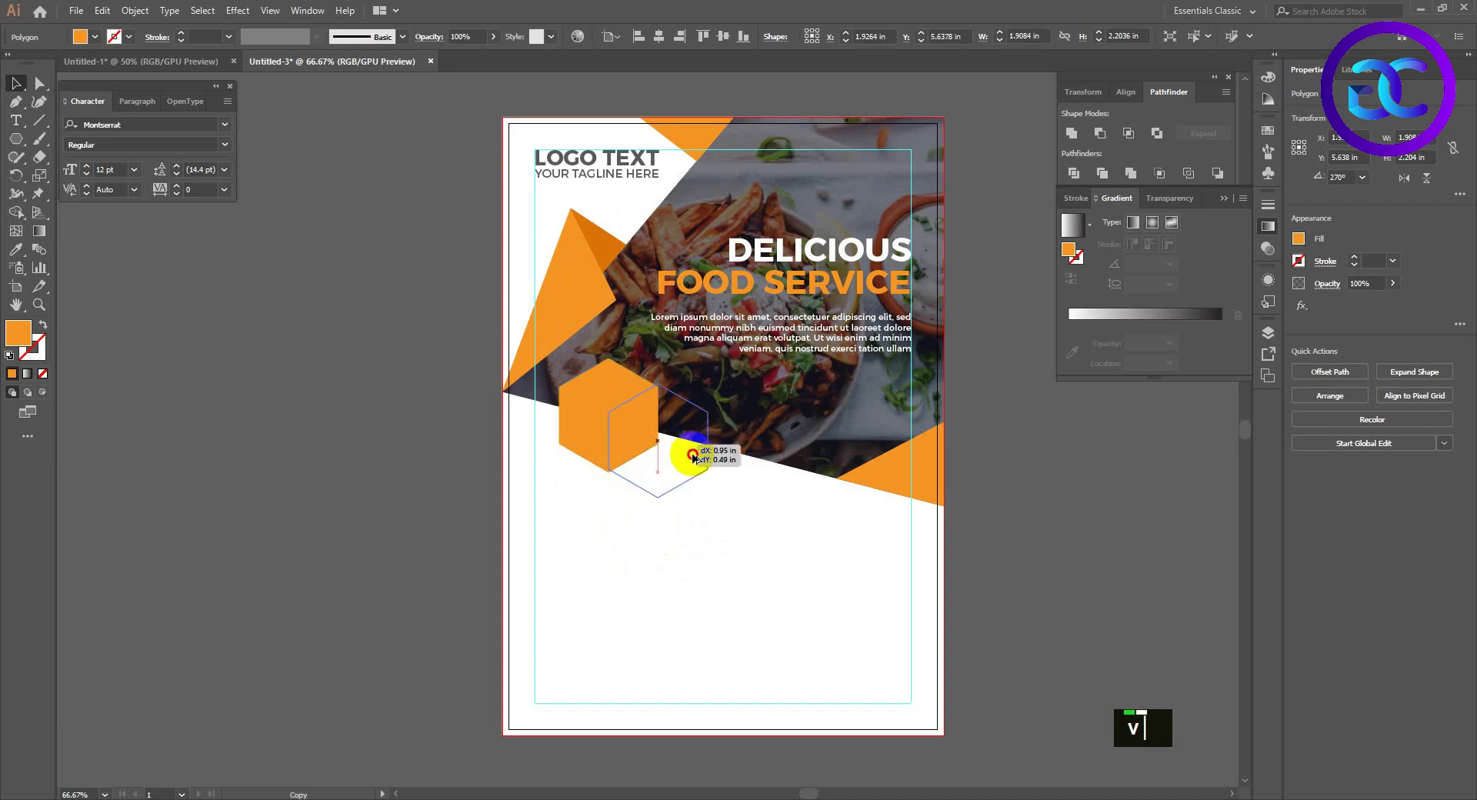
Draw an orange hexagon at the photo's lower-left edge and paste a copy in front.
text(12)
key(ctrl+f)
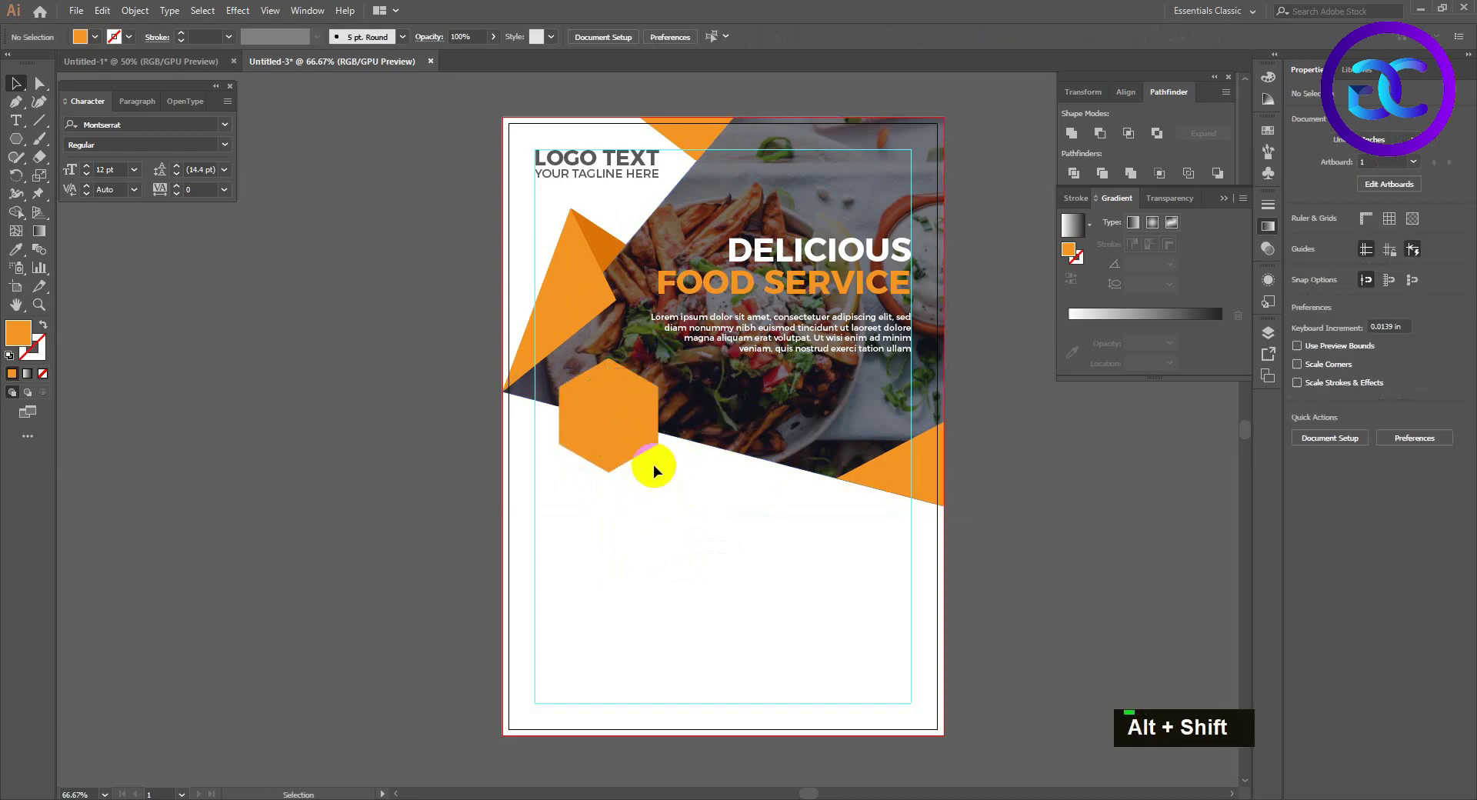
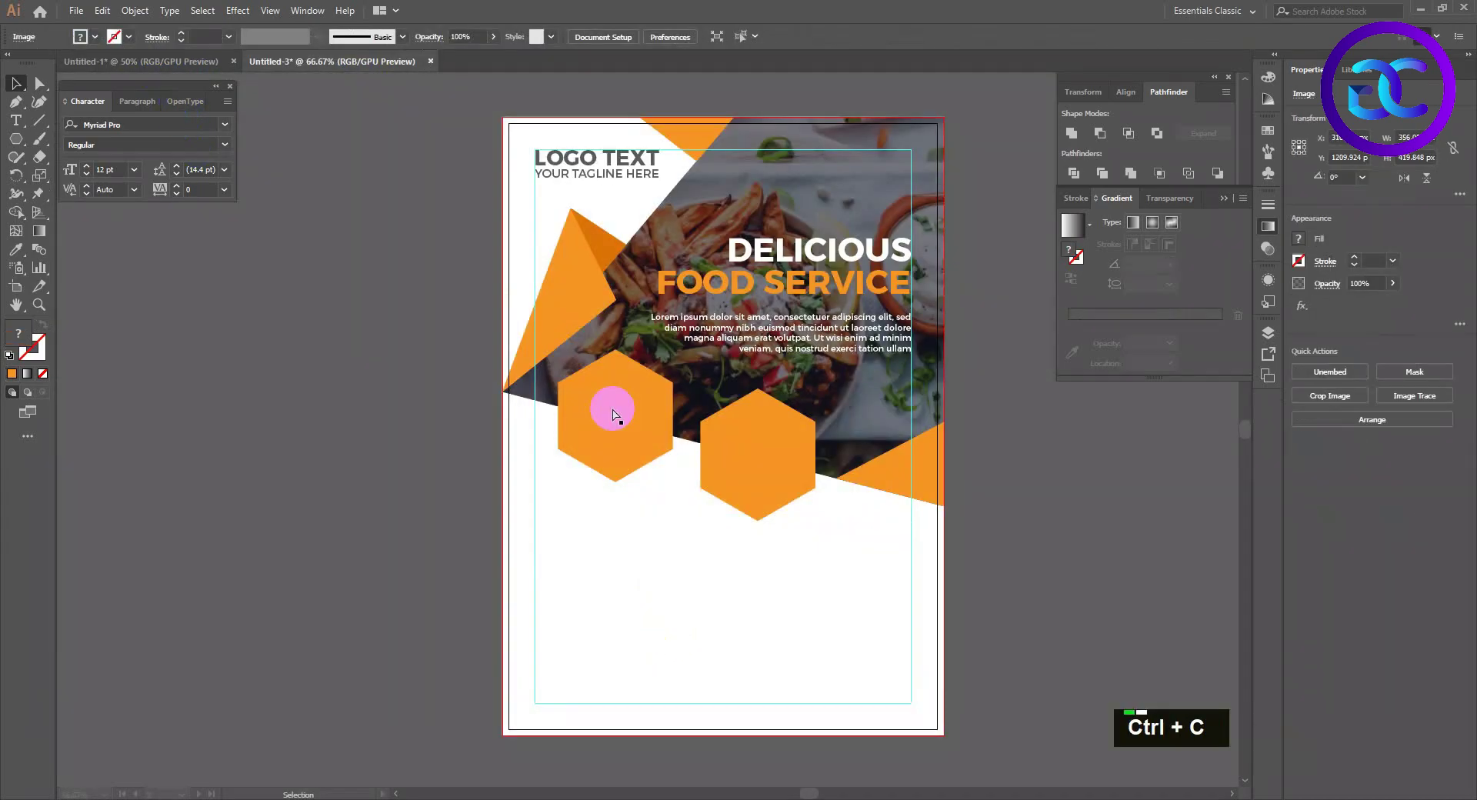
Paste the burger photo, send it behind the hexagon and mask it with a clipping mask.
key(ctrl+v)
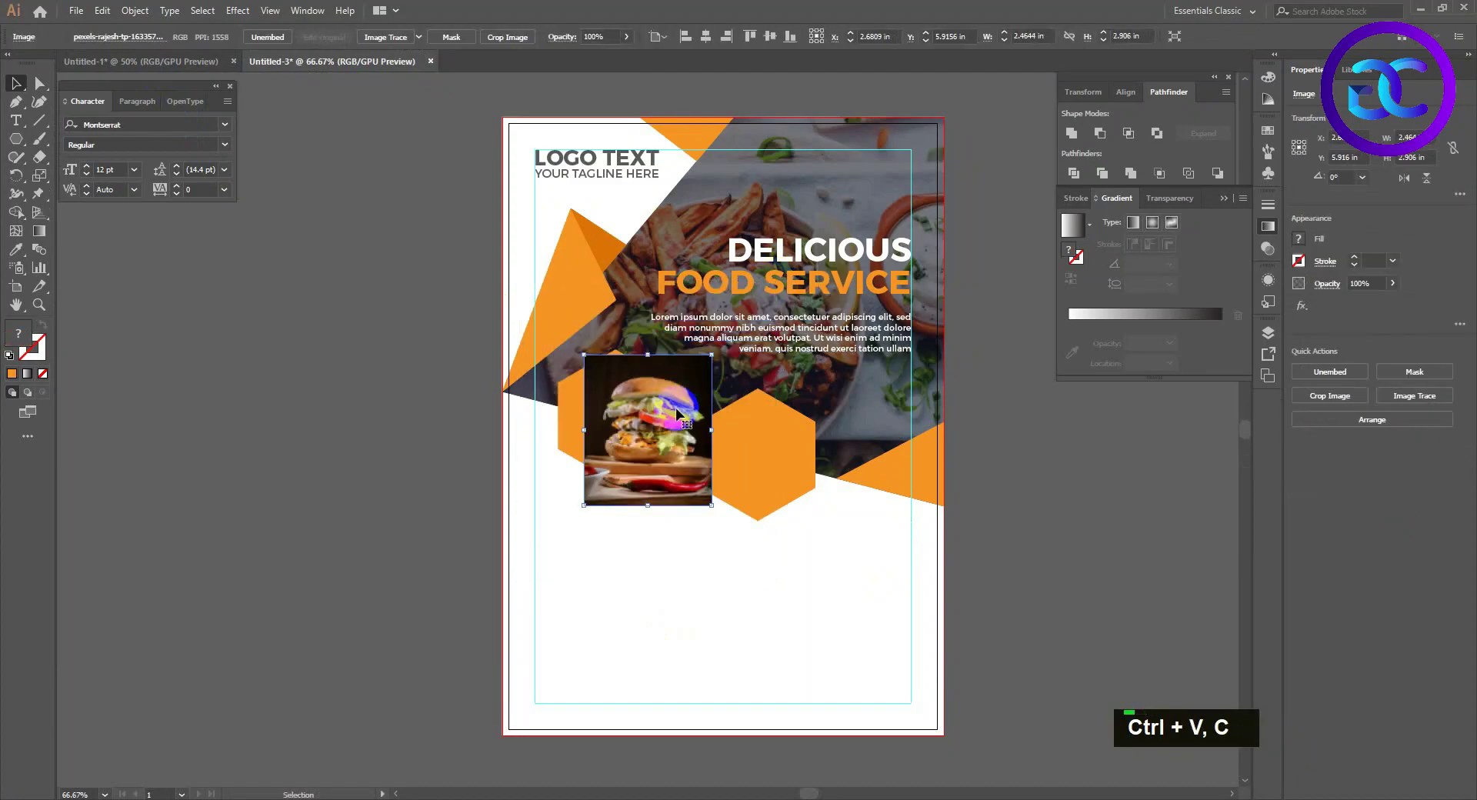
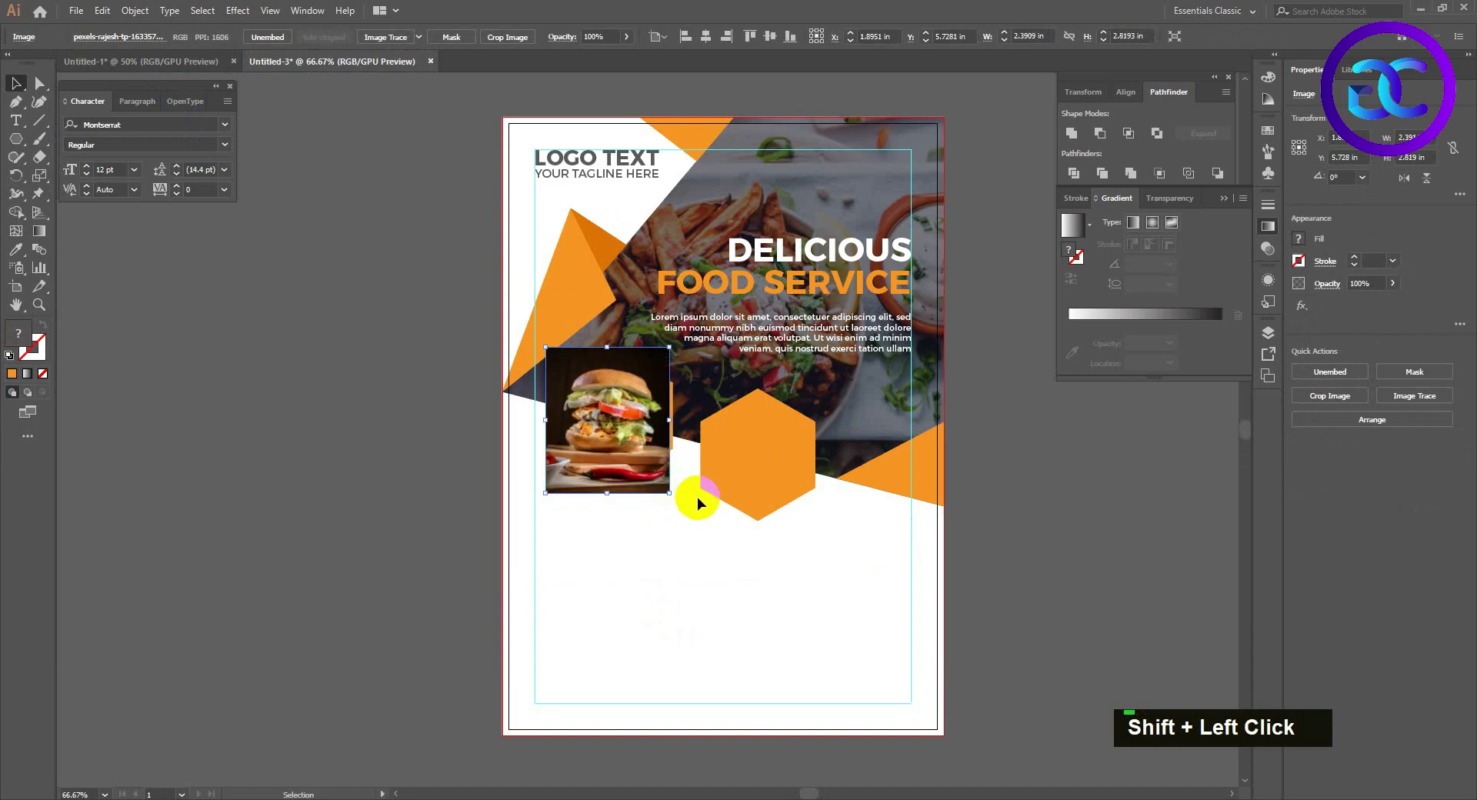
key(ctrl+shift+[)
click(640, 420)
right_click(641, 422)
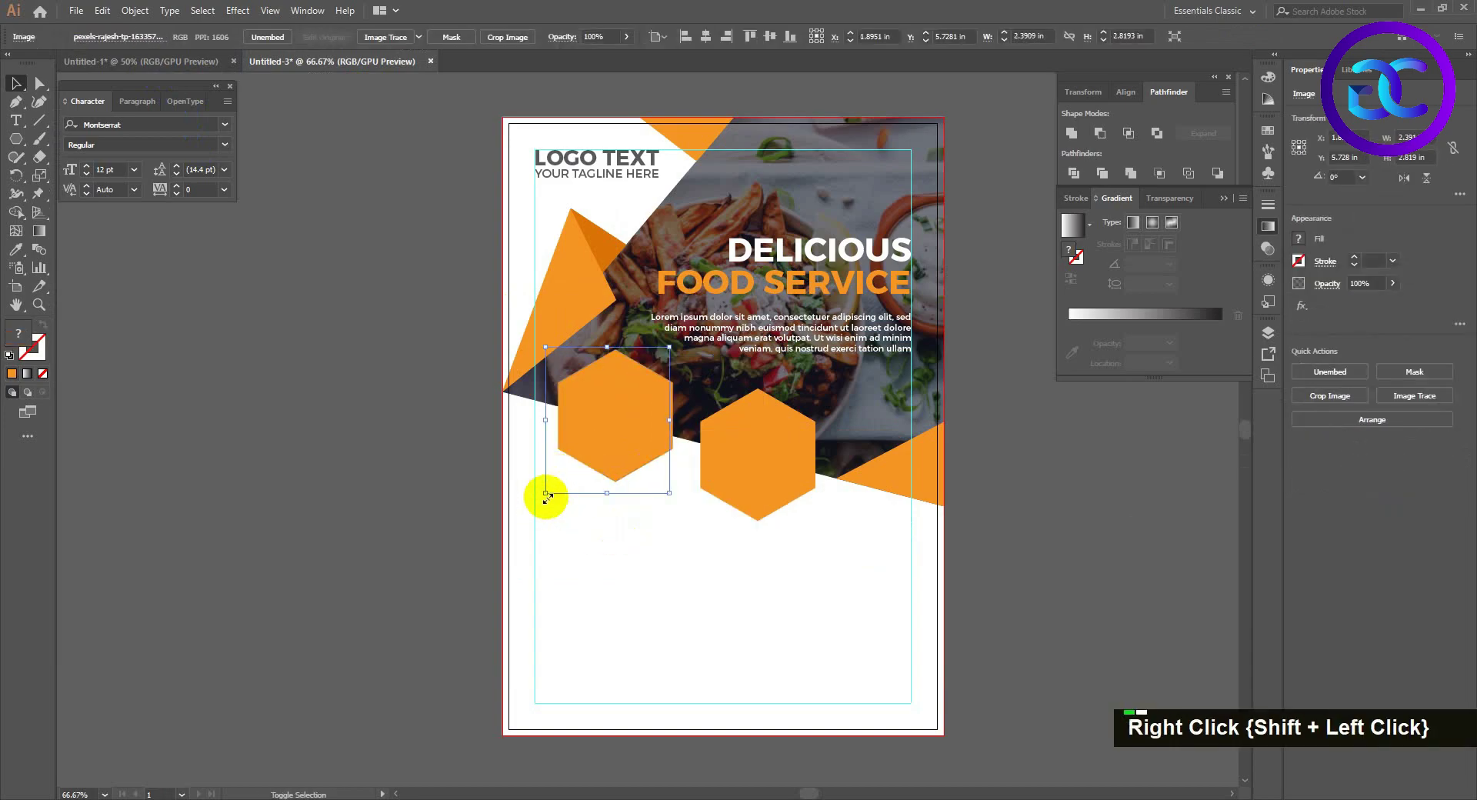
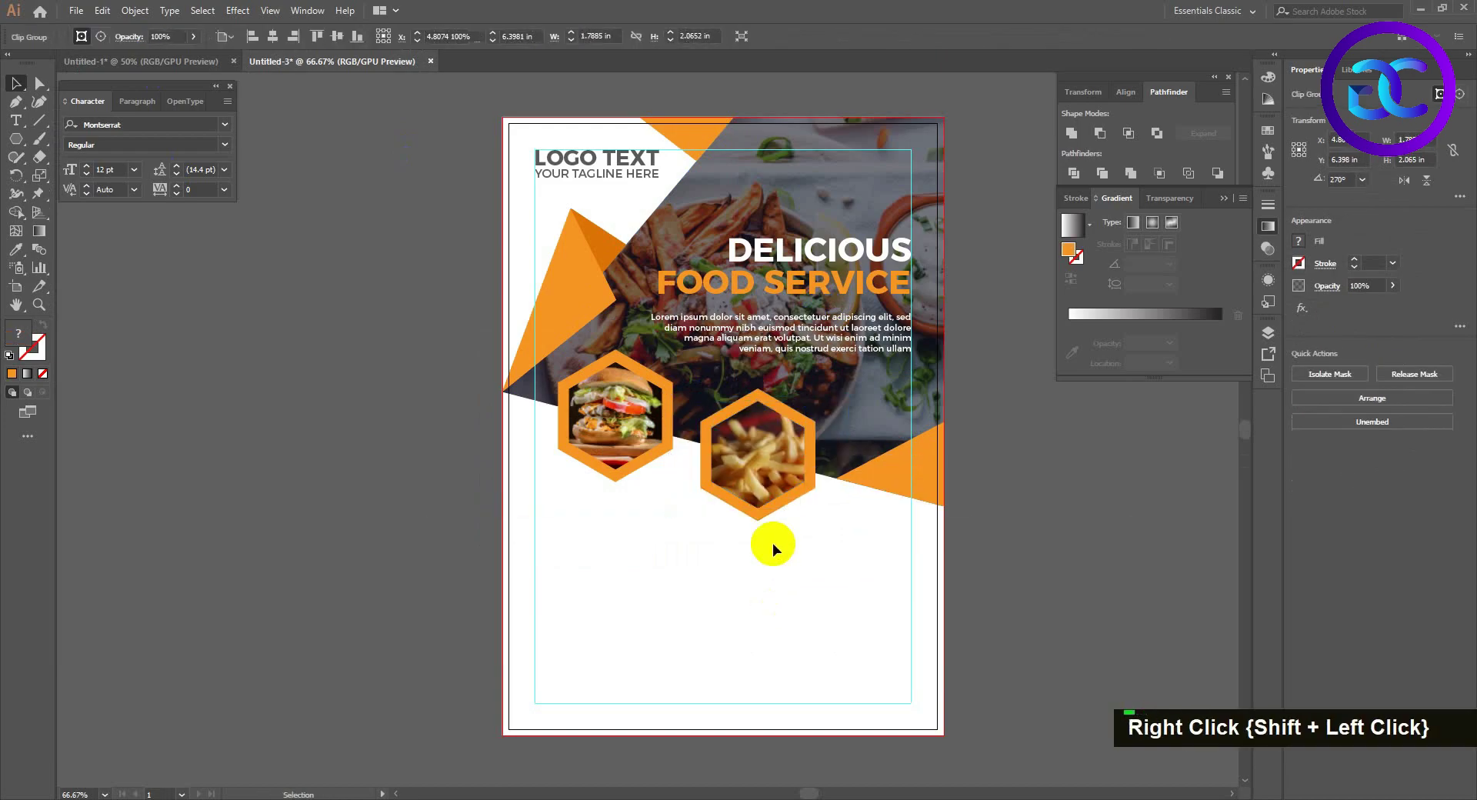
Select the fries hexagon and its border to frame the second photo the same way.
click(614, 464)
key(a)
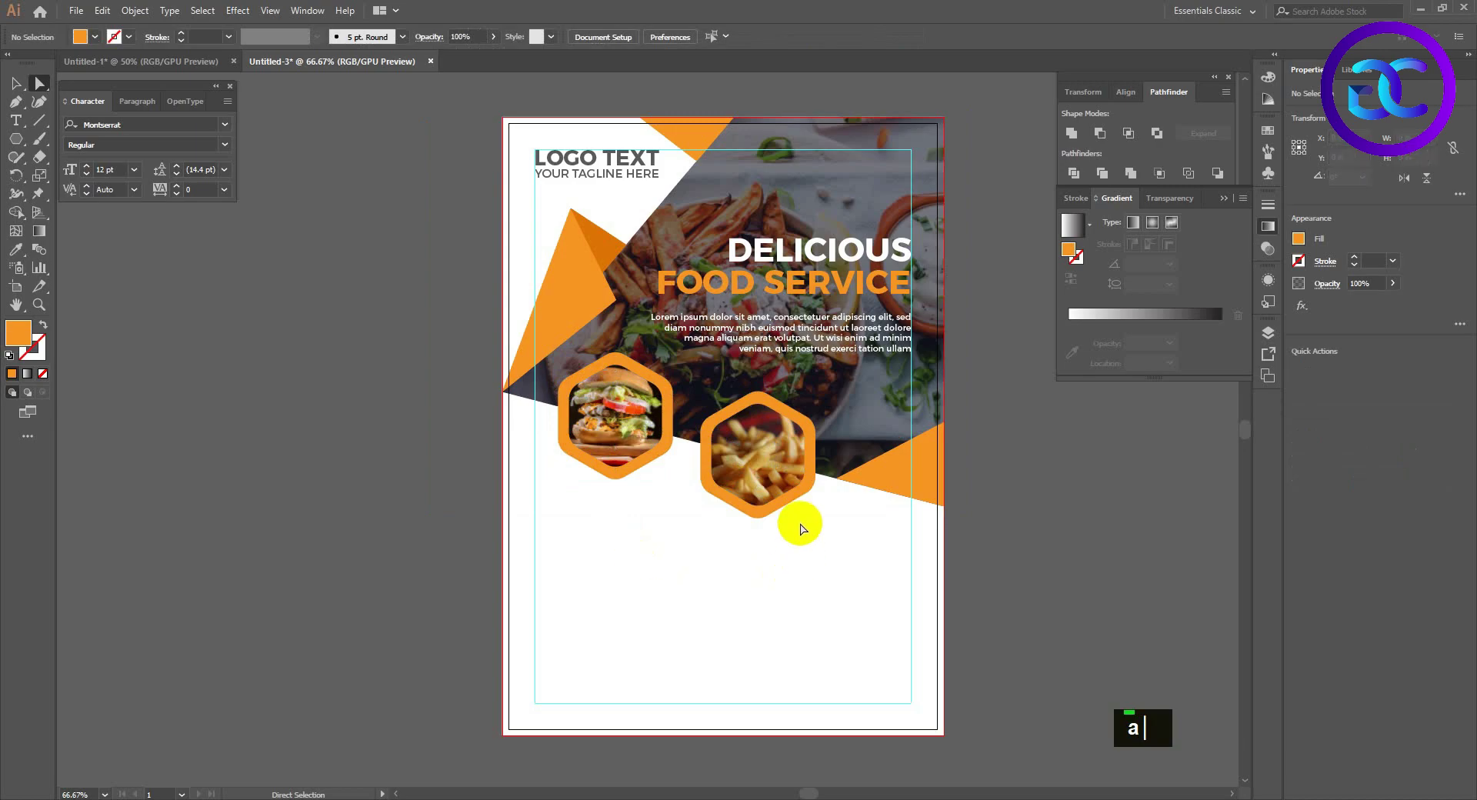
click(635, 475)
key(i)
text(iv)
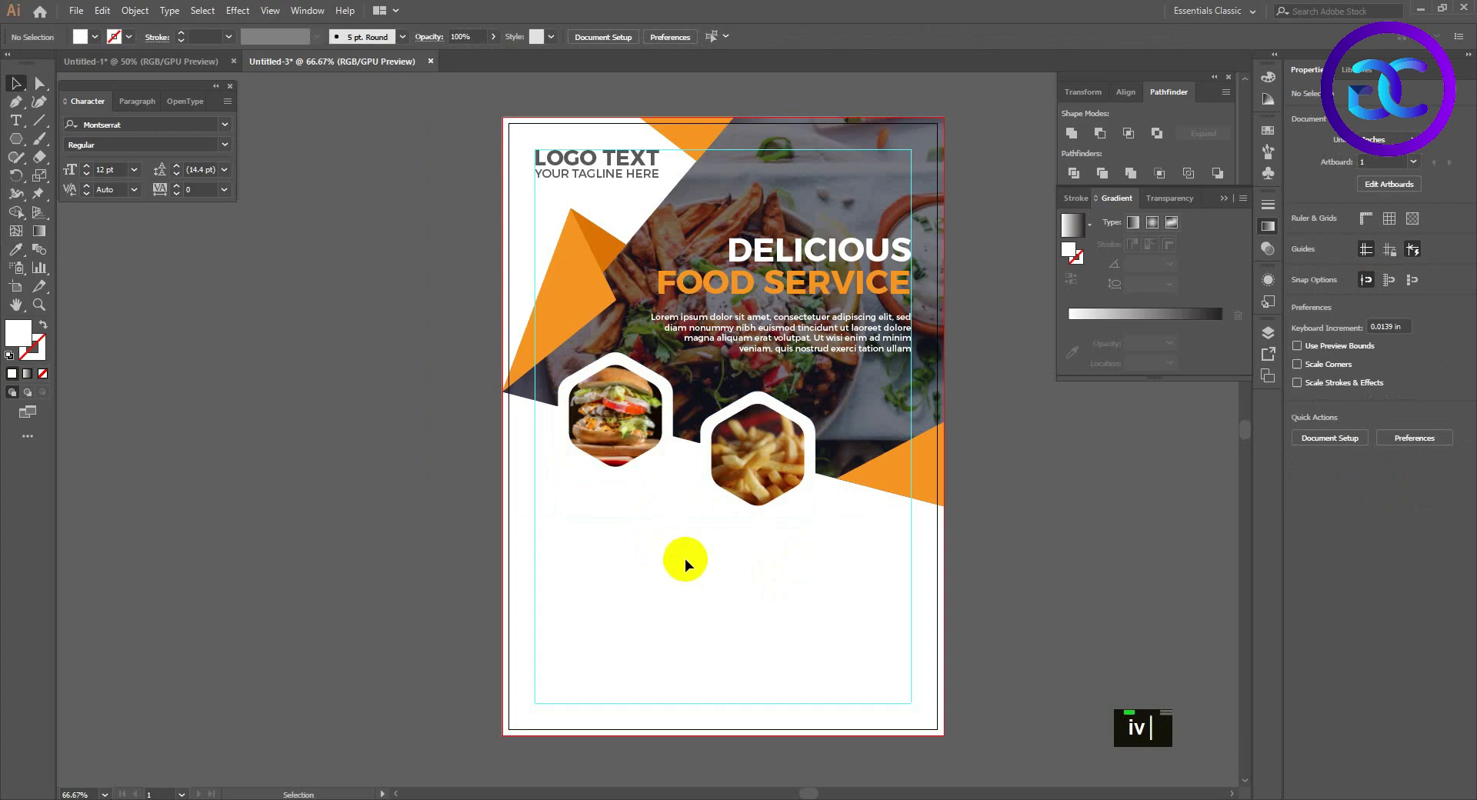
scroll(up, 3)
scroll(down, 3)
key(space)
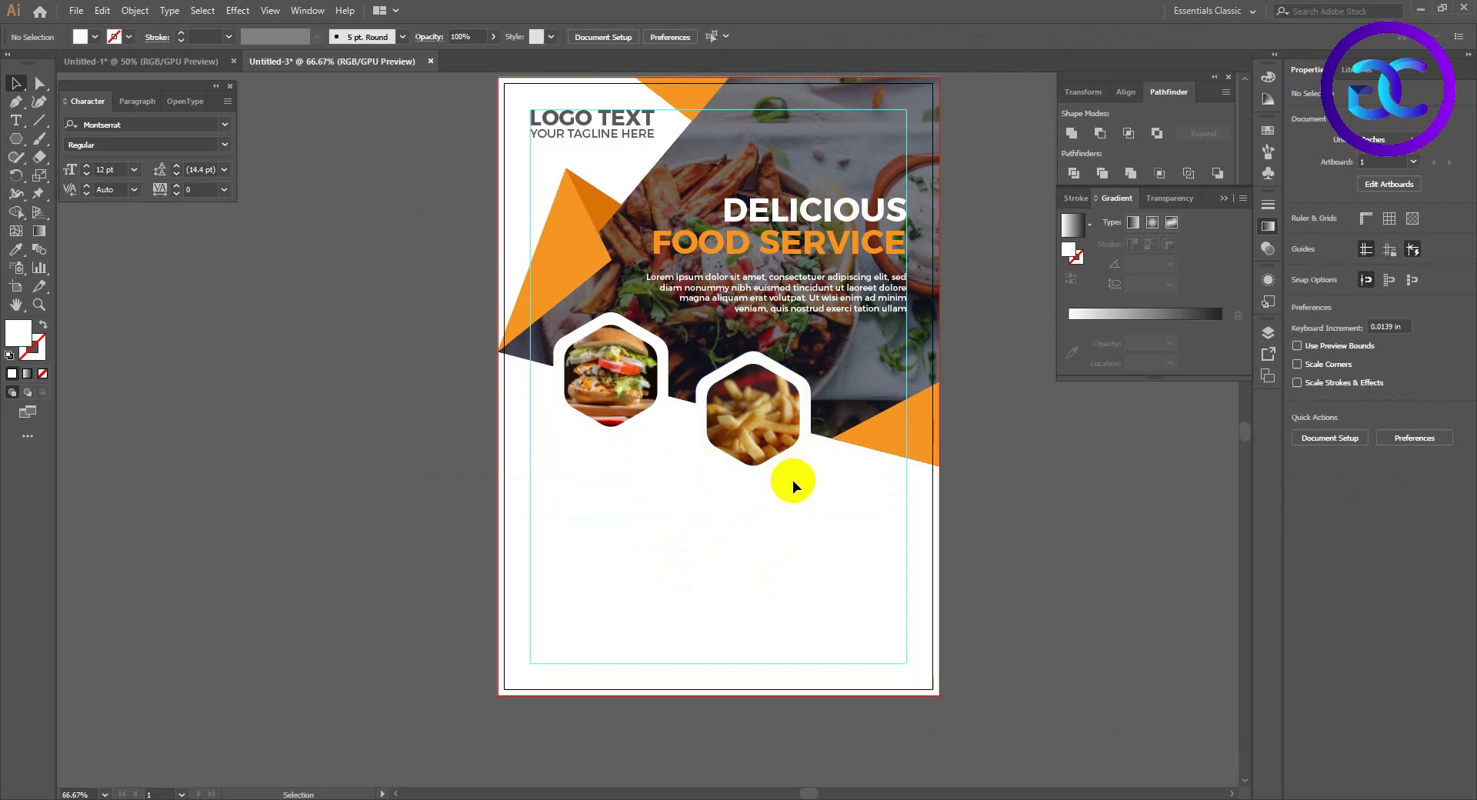
scroll(up, 3)
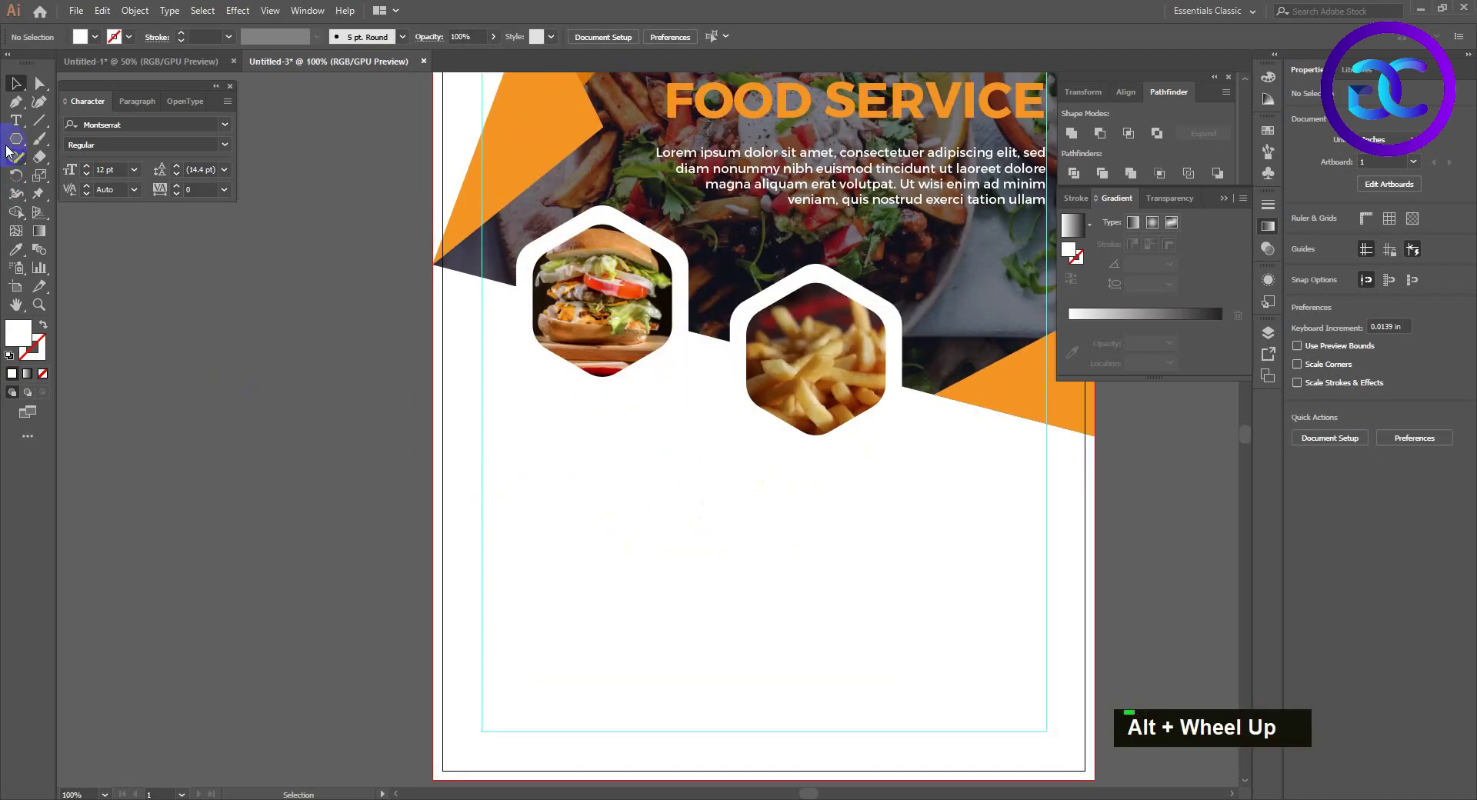
Draw a perfect orange circle at the burger hexagon's lower-left corner.
right_click(23, 144)
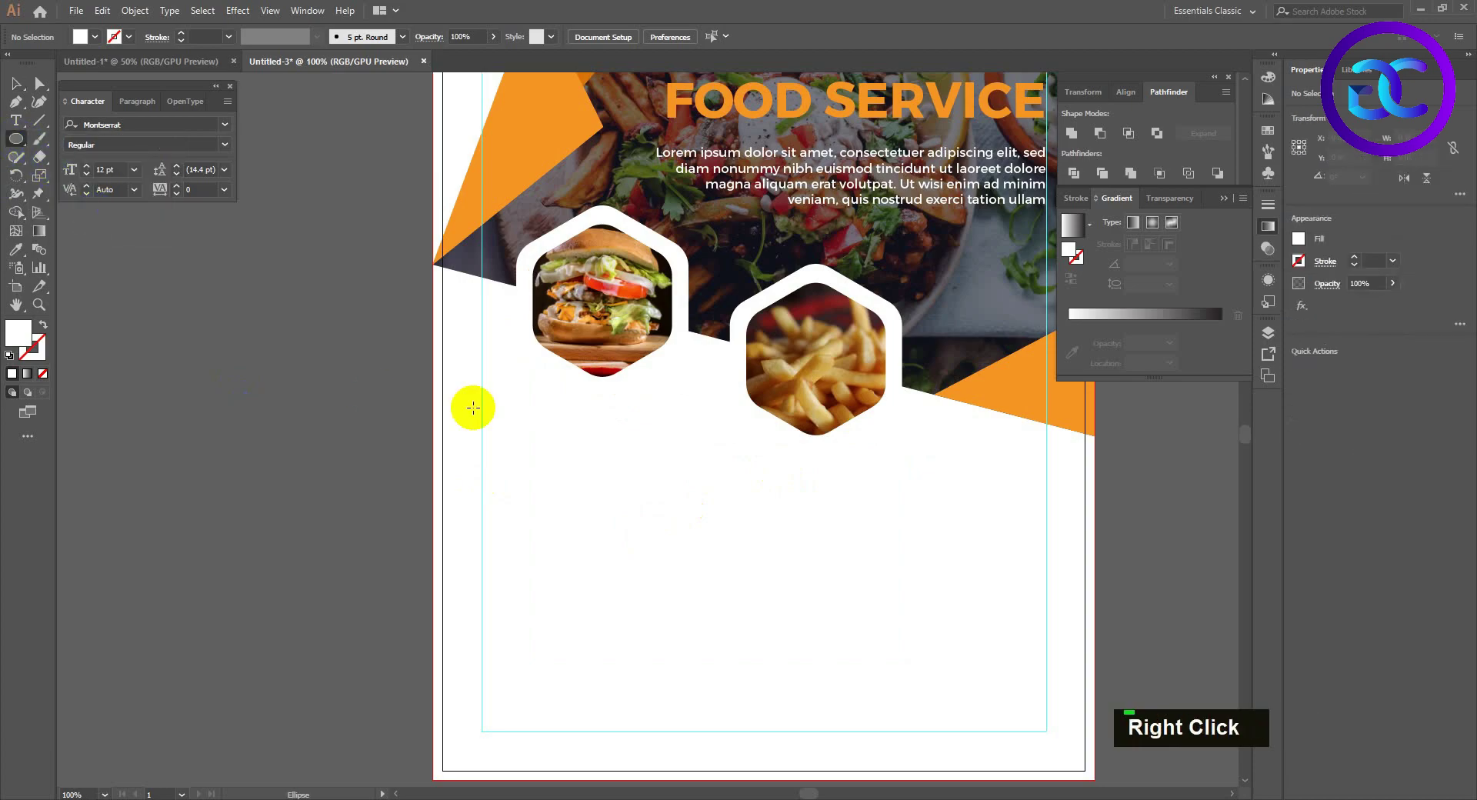
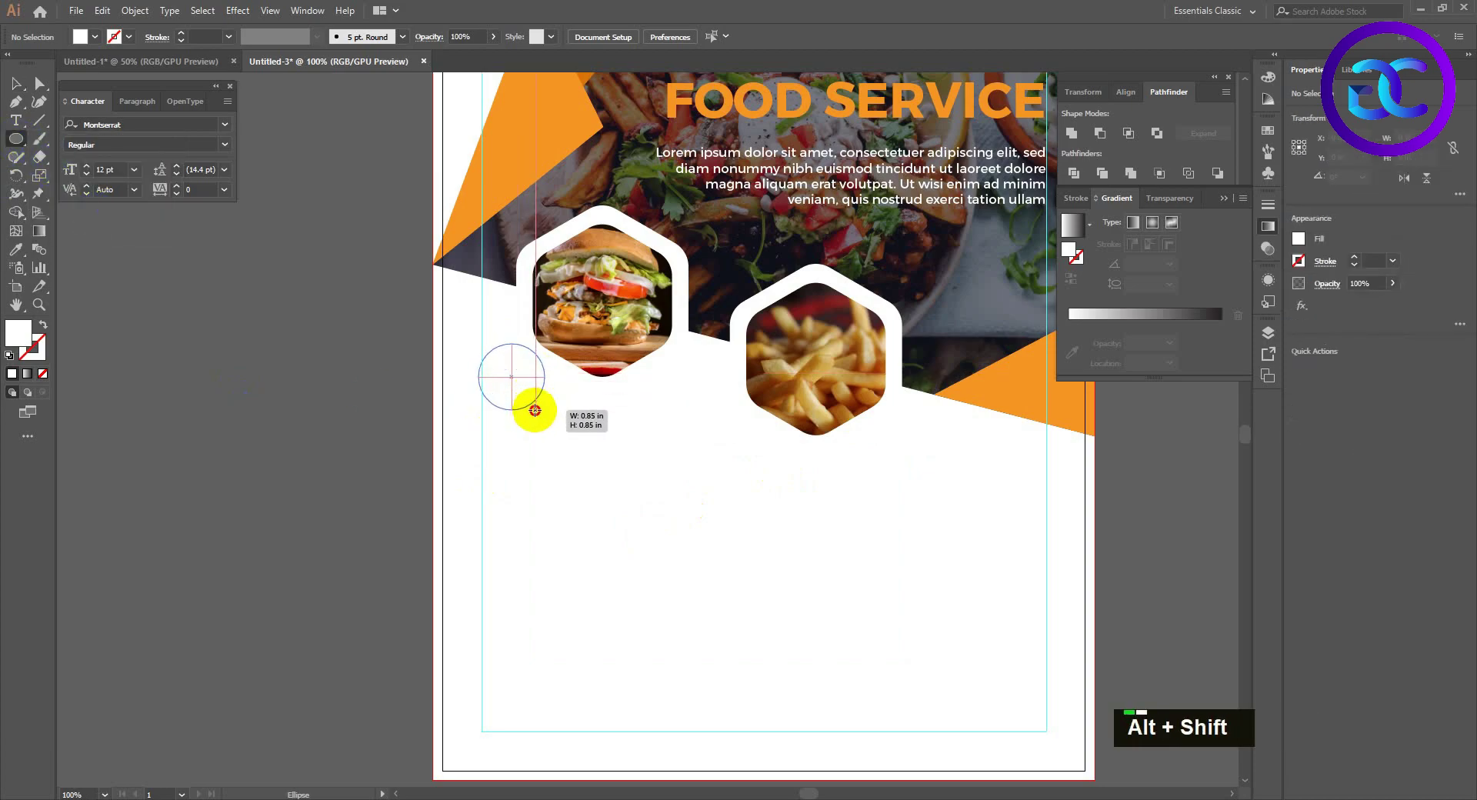
key(shift+alt+space)
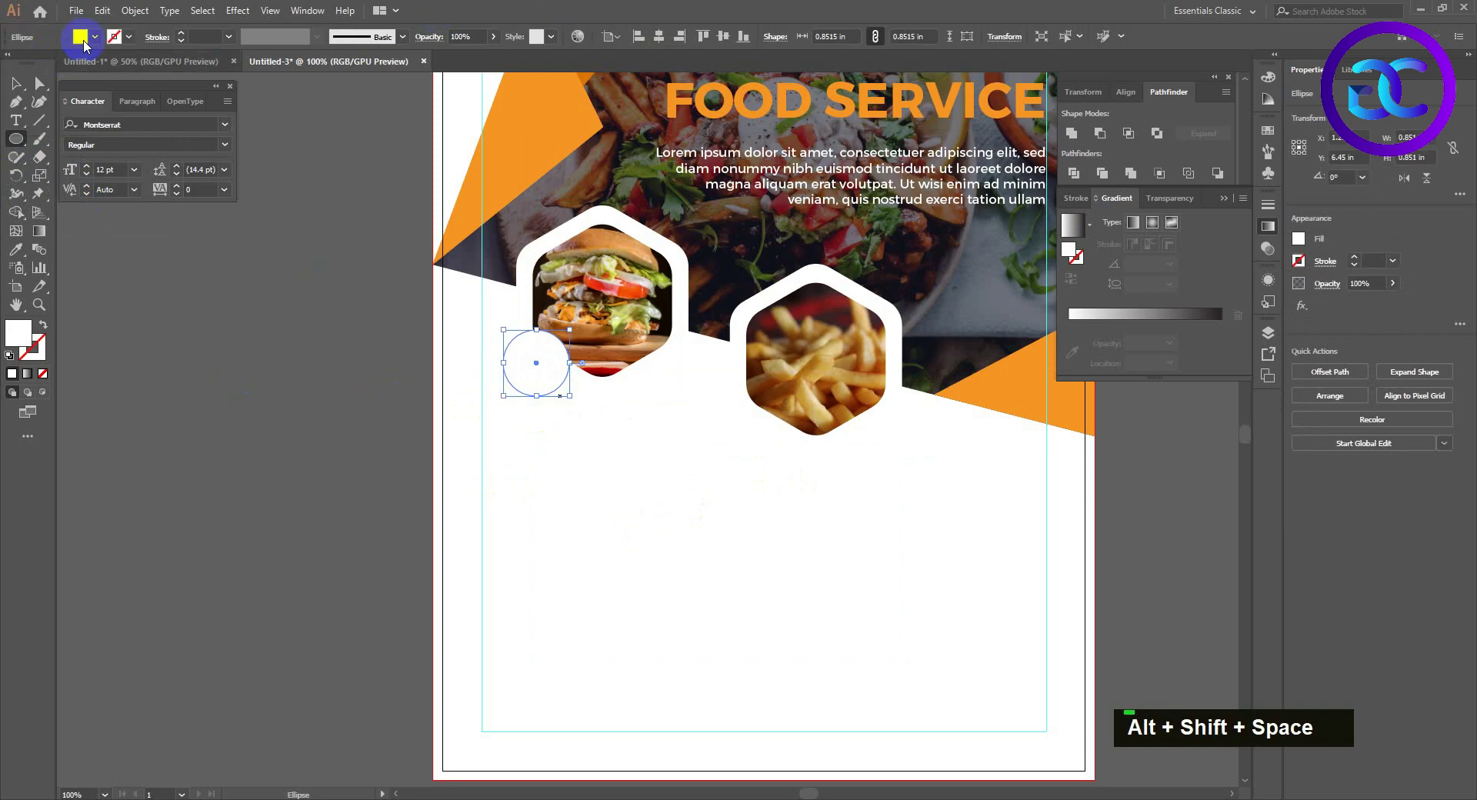
text(v)
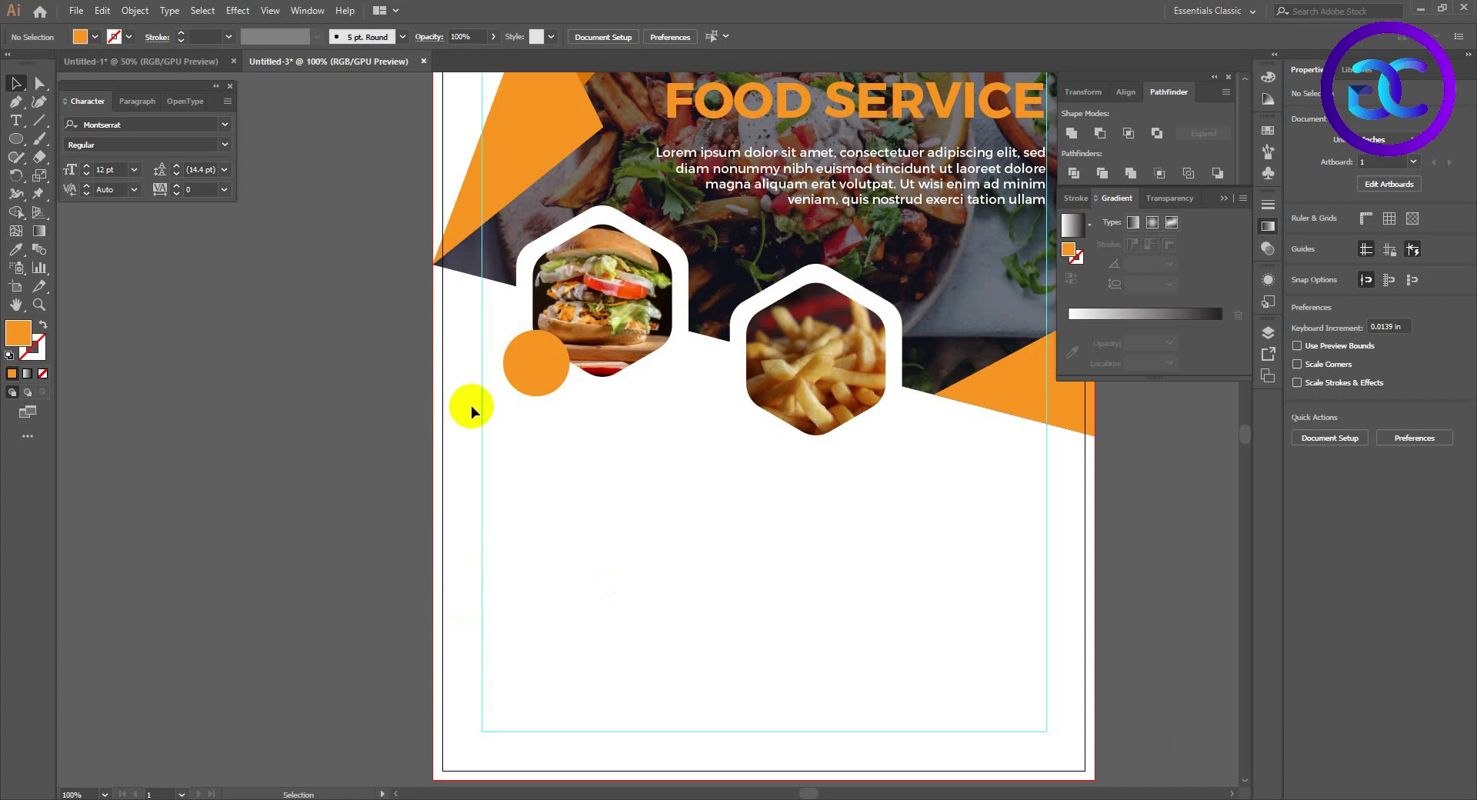
Add a white Semi Bold '$30' price and center it on the orange circle.
text(t)
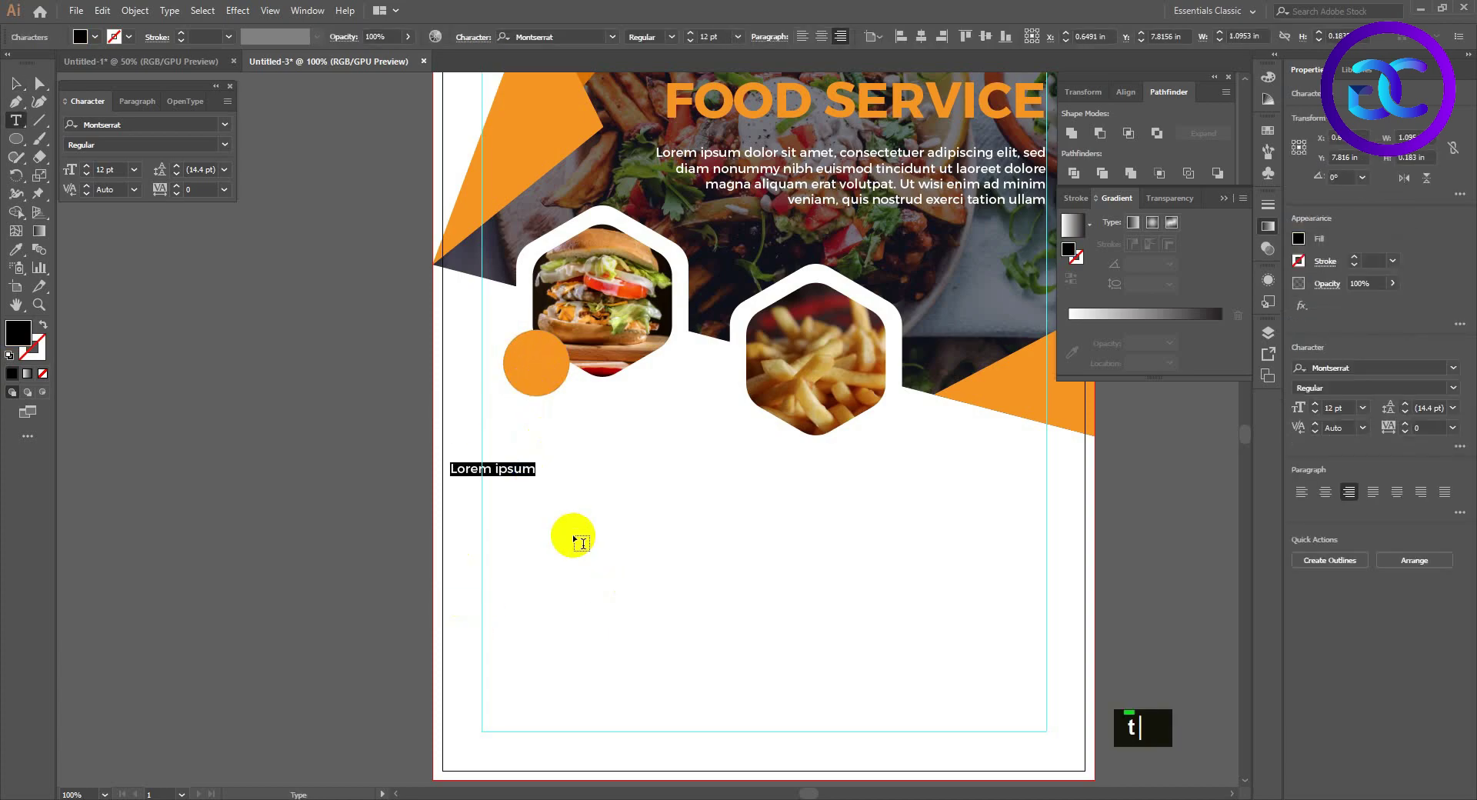
text($30)
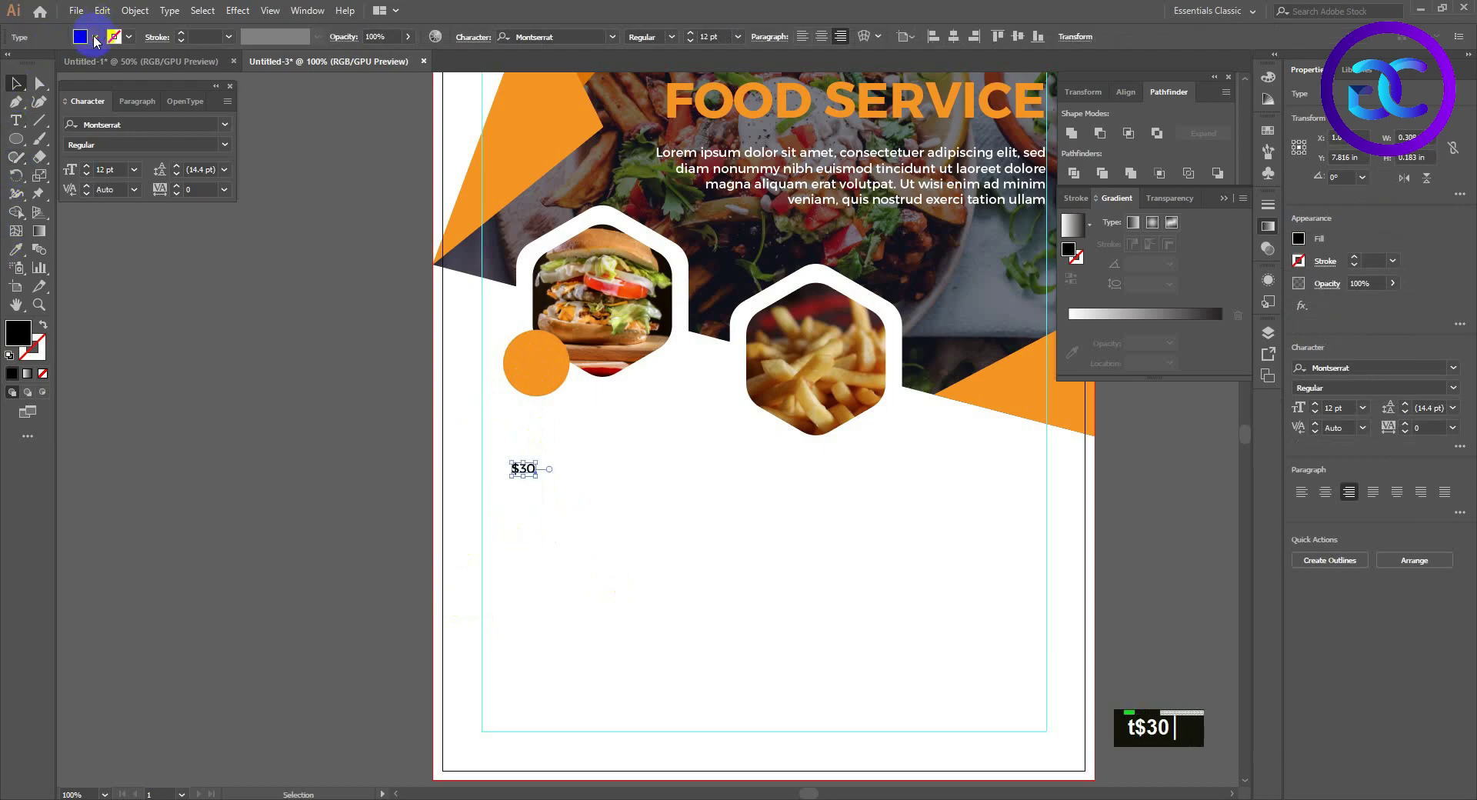
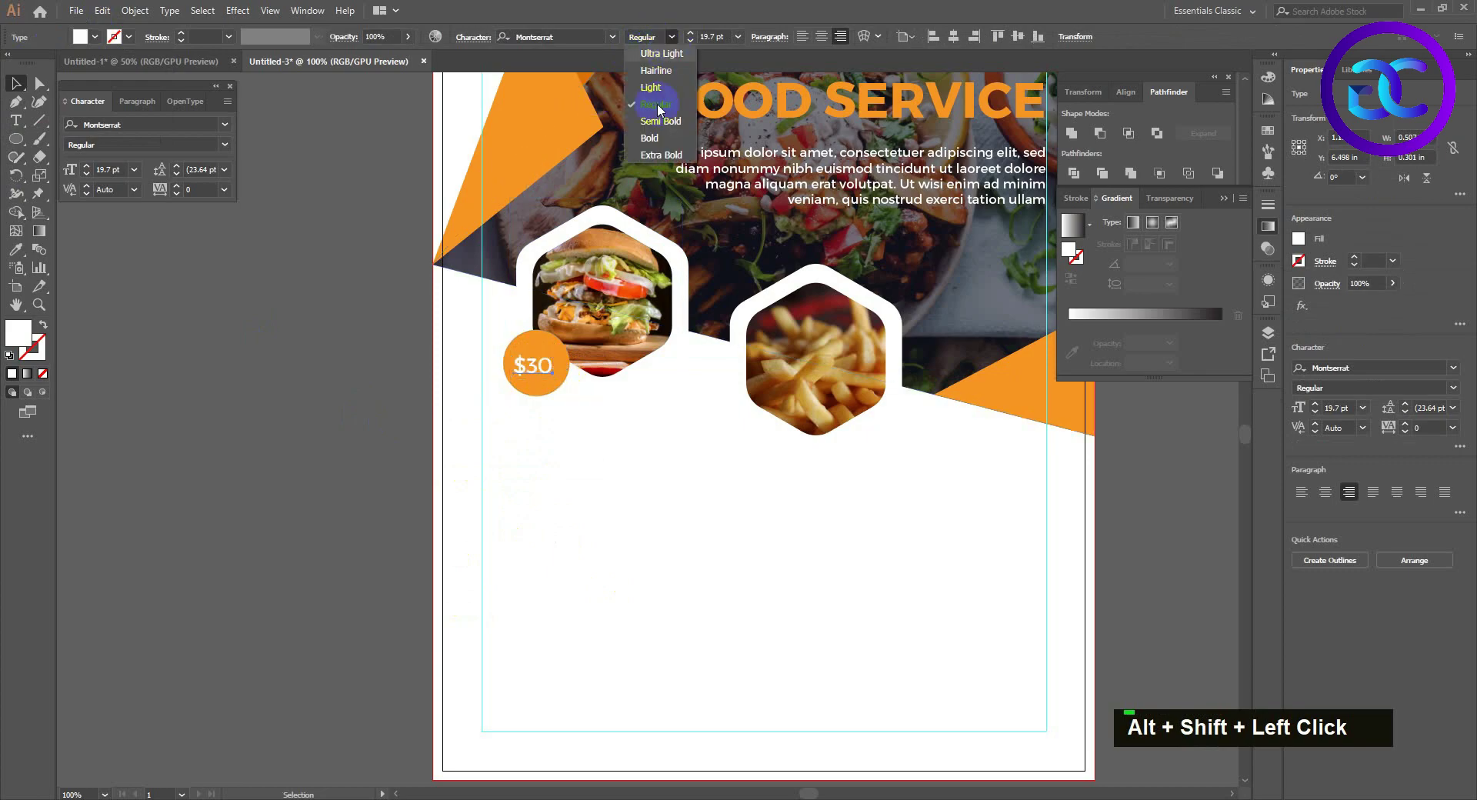
double_click(533, 450)
click(542, 349)
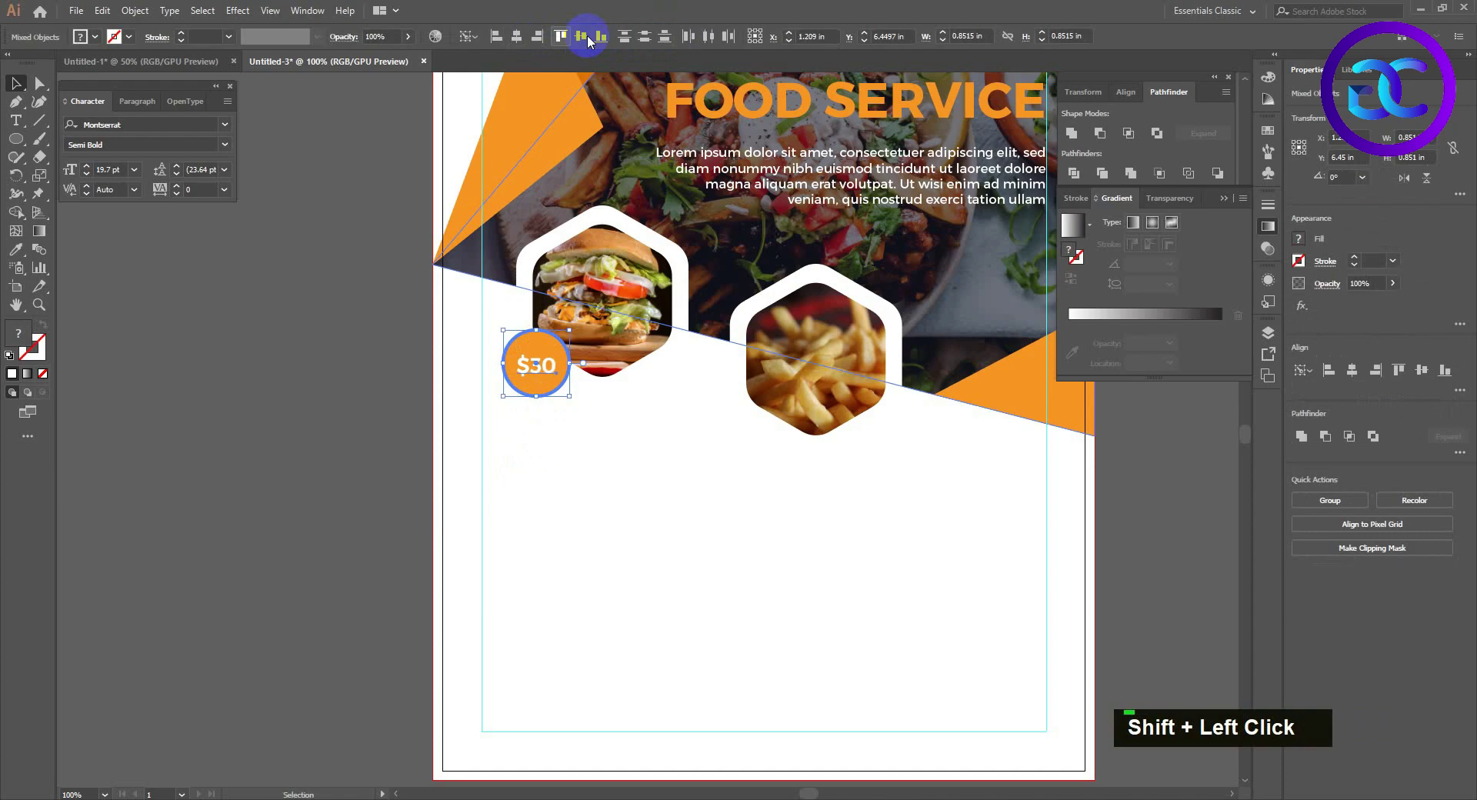
double_click(563, 435)
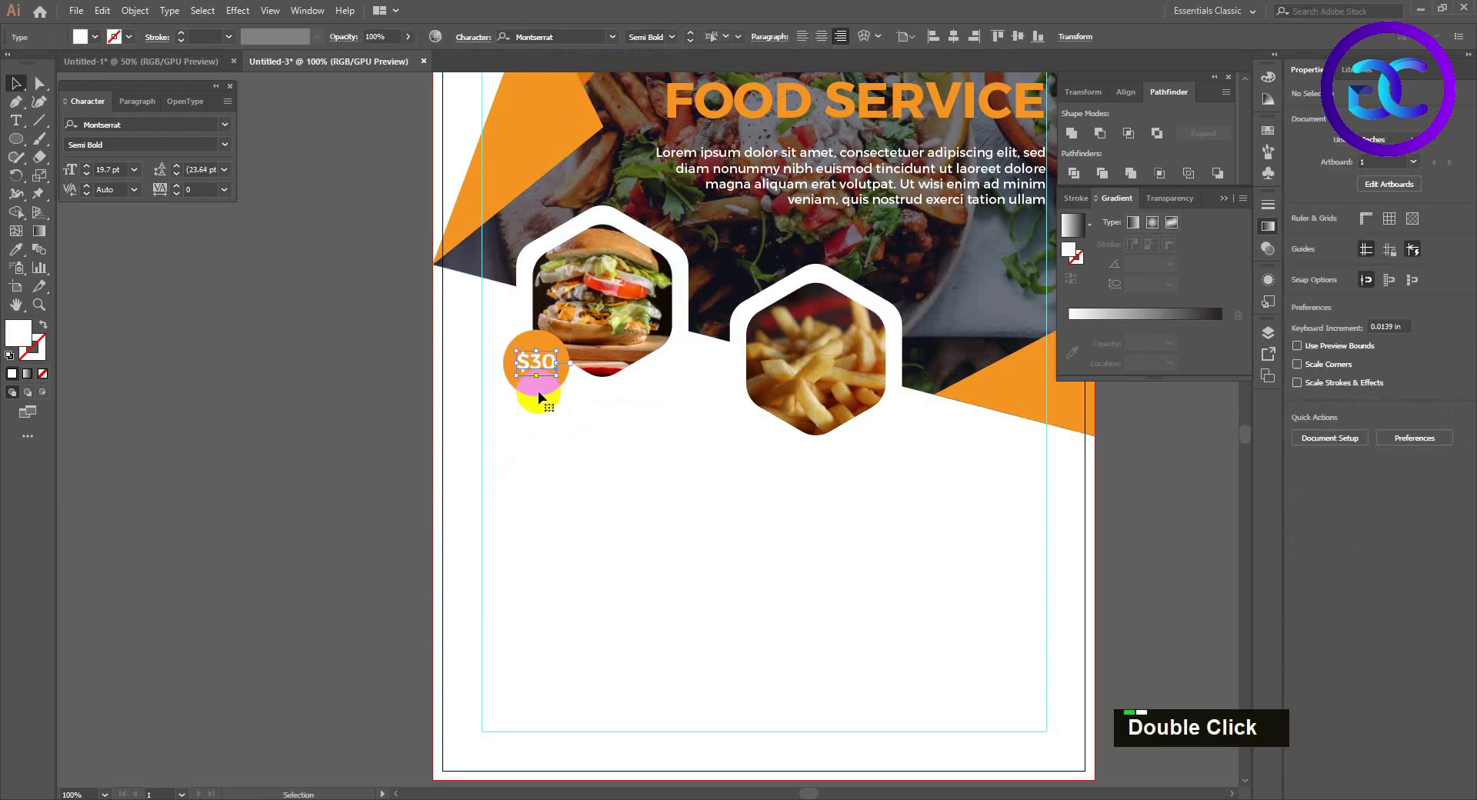
Copy the $30 badge to the fries hexagon, retype it as '$15' and center it on its circle.
click(542, 395)
click(684, 419)
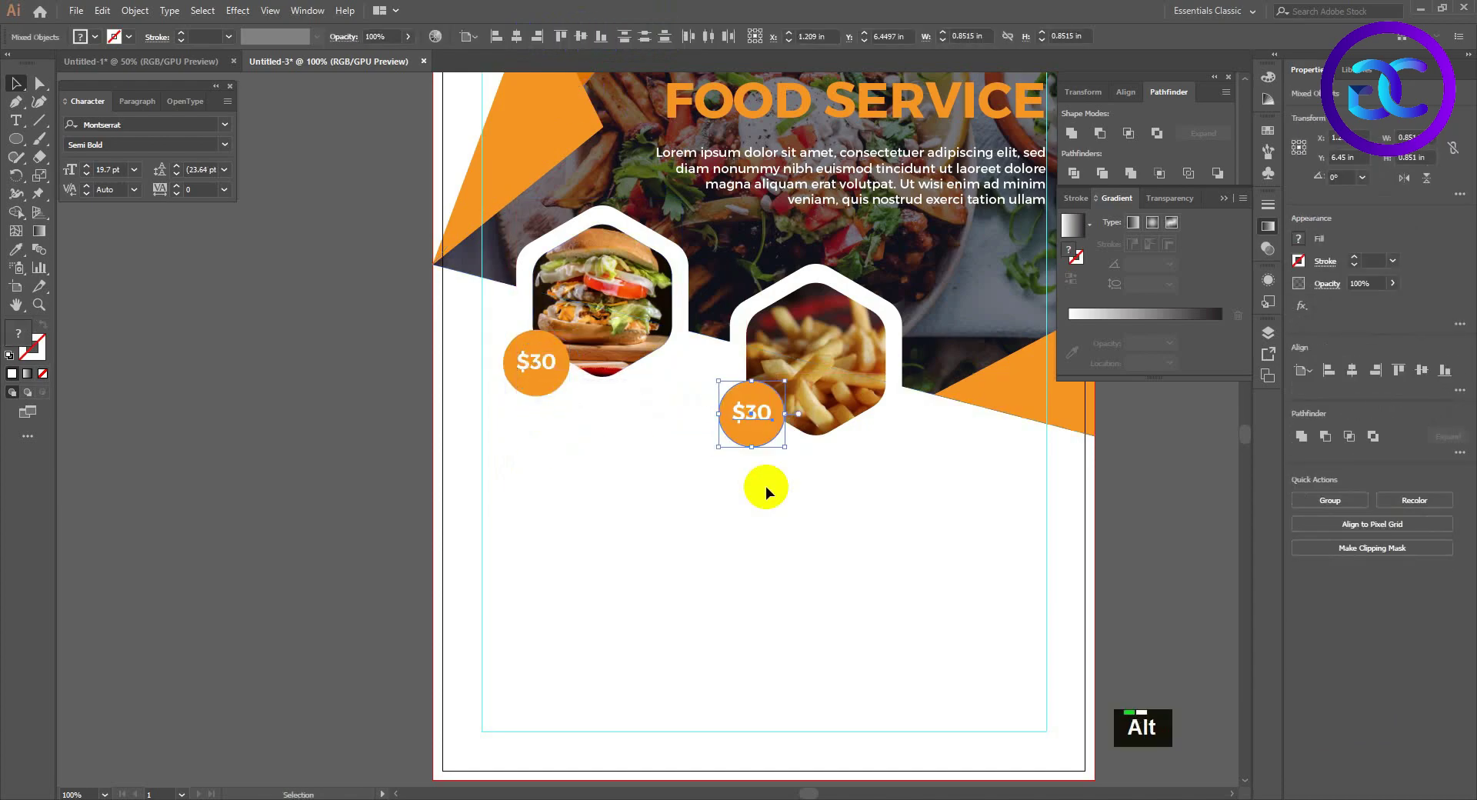
text(t)
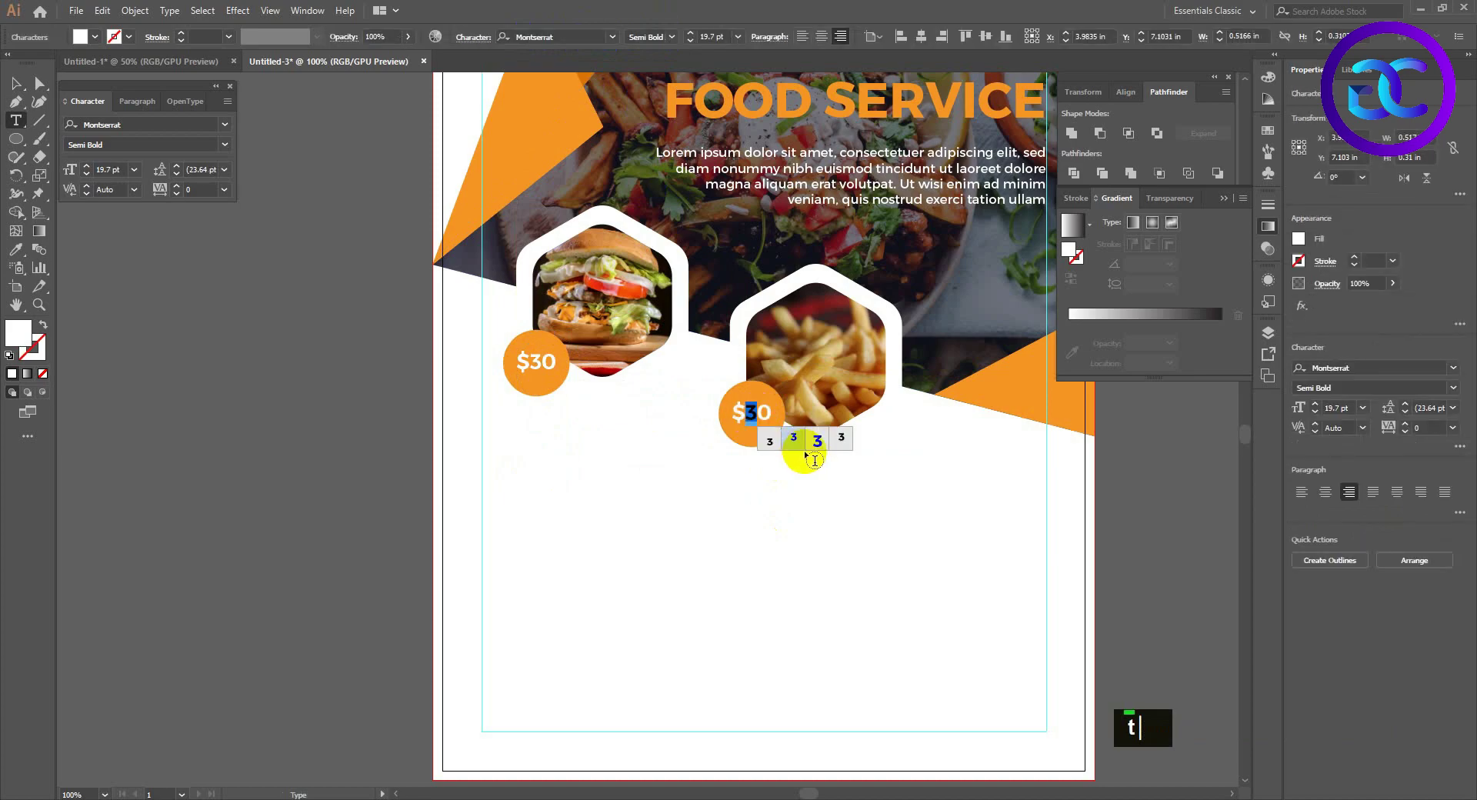
text(5)
click(760, 390)
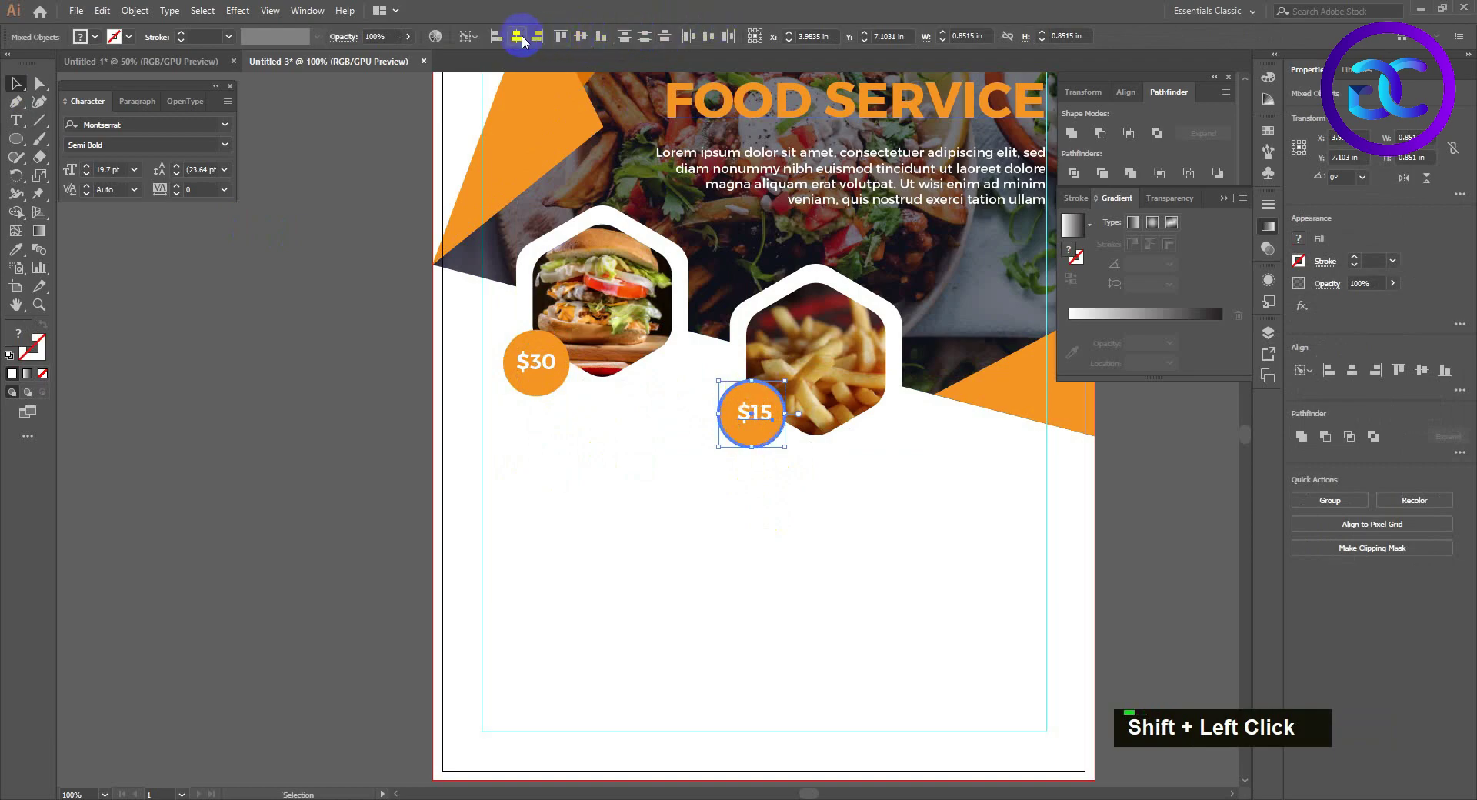
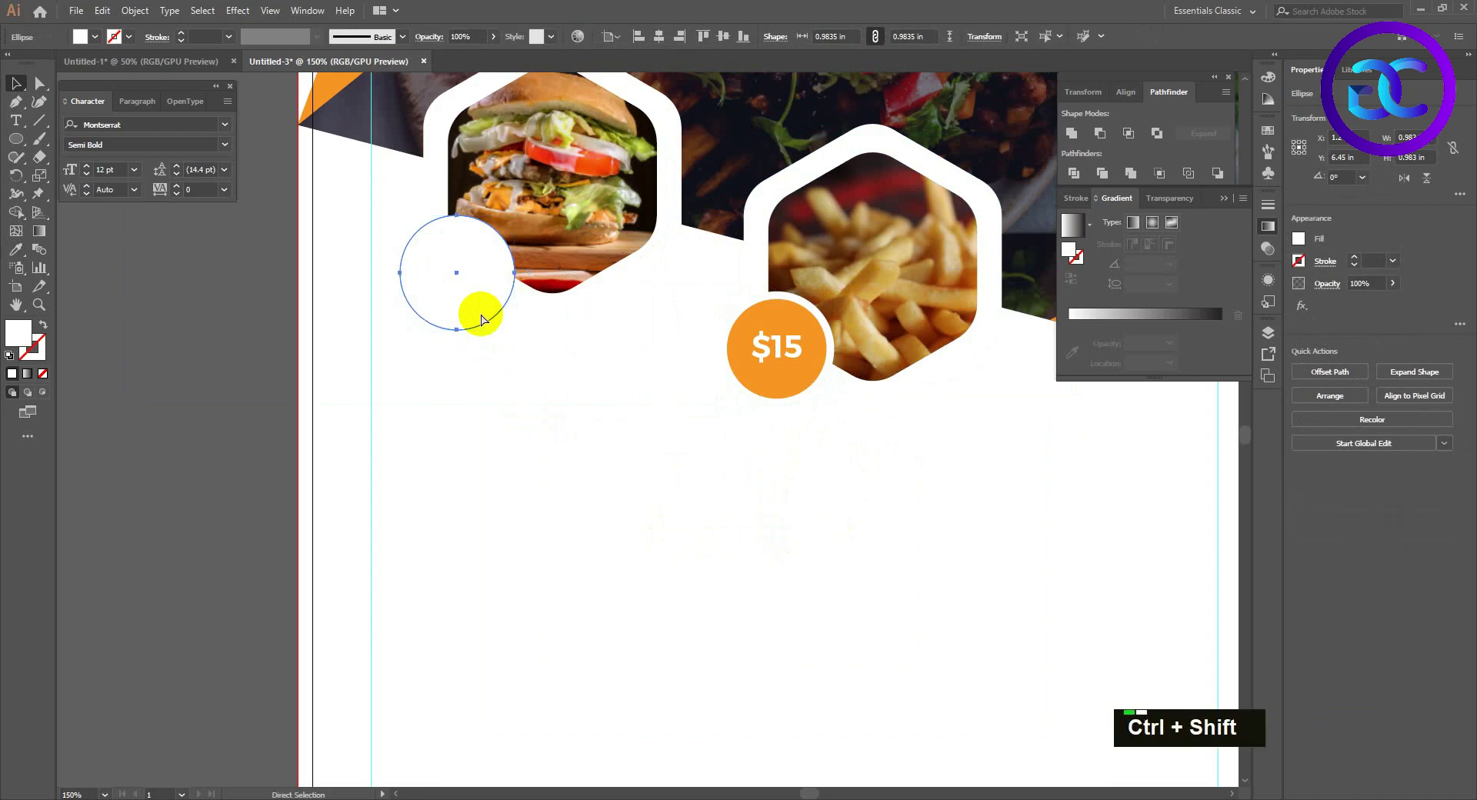
Send the $15 badge backward in the stacking order and deselect to review the layout.
key(ctrl+[)
key(ctrl+[)
click(473, 310)
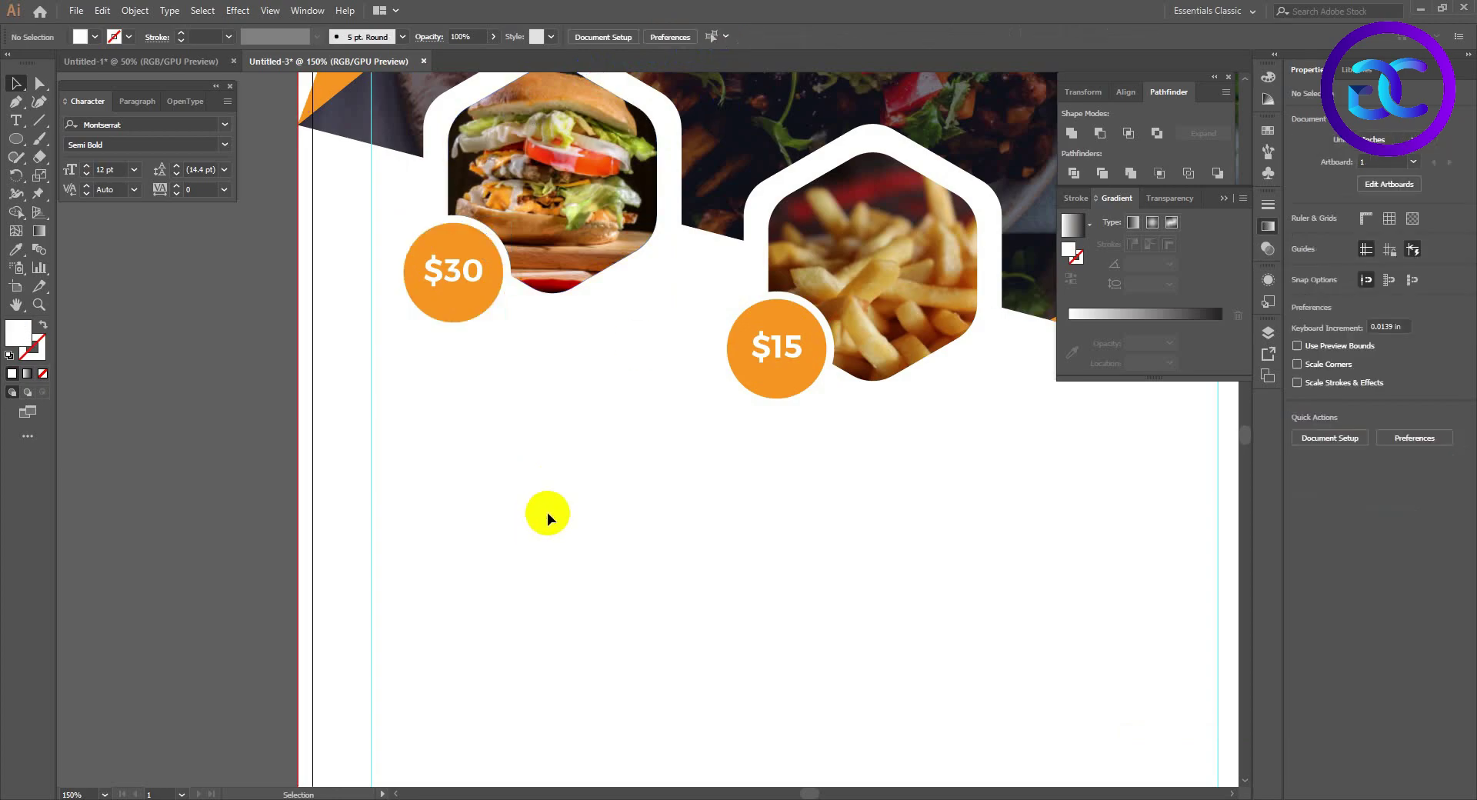
scroll(down, 3)
scroll(up, 3)
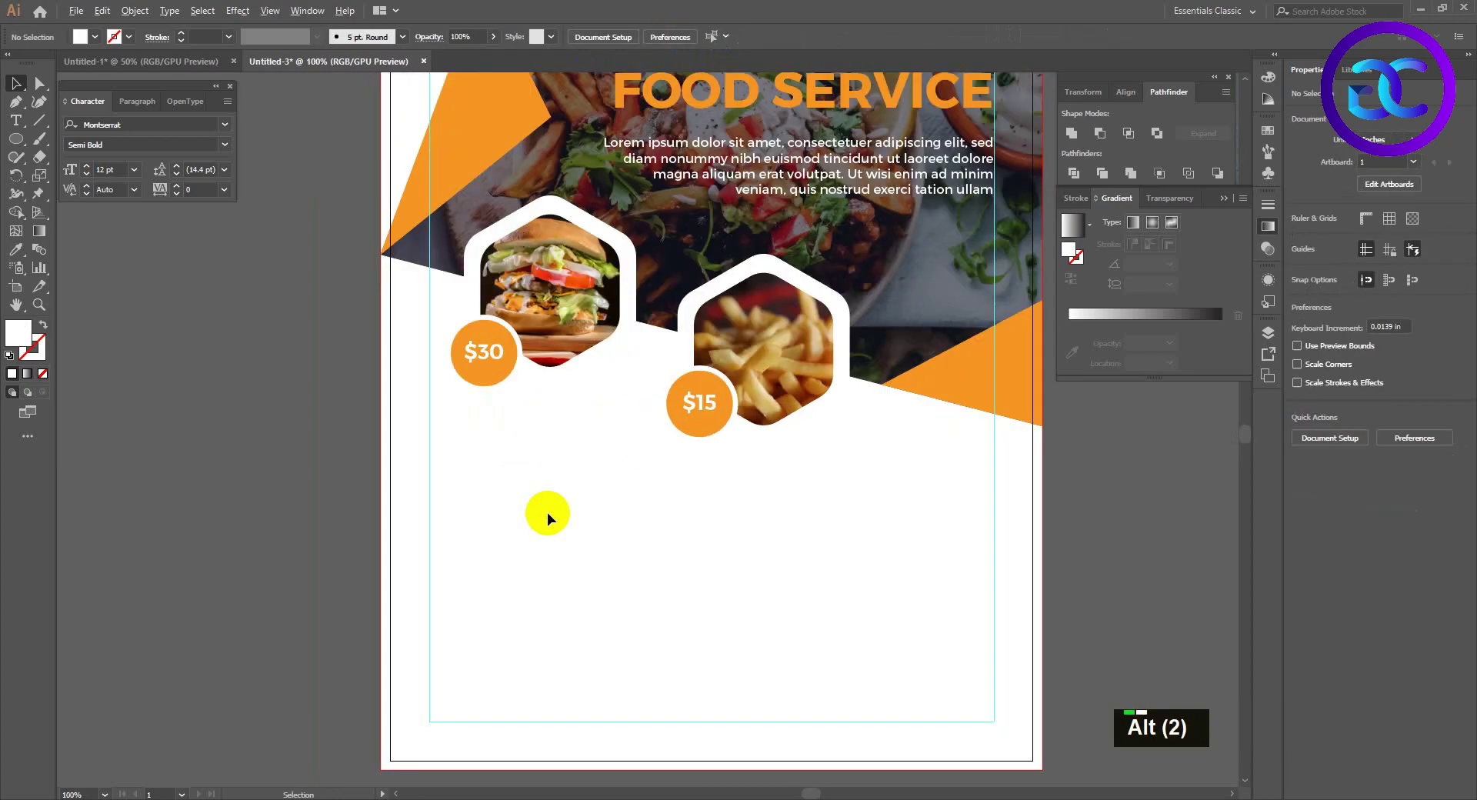
scroll(down, 3)
Draw two Pen-tool triangles along the bottom edge, one dark navy at left and a large orange one at right.
scroll(up, 3)
key(space)
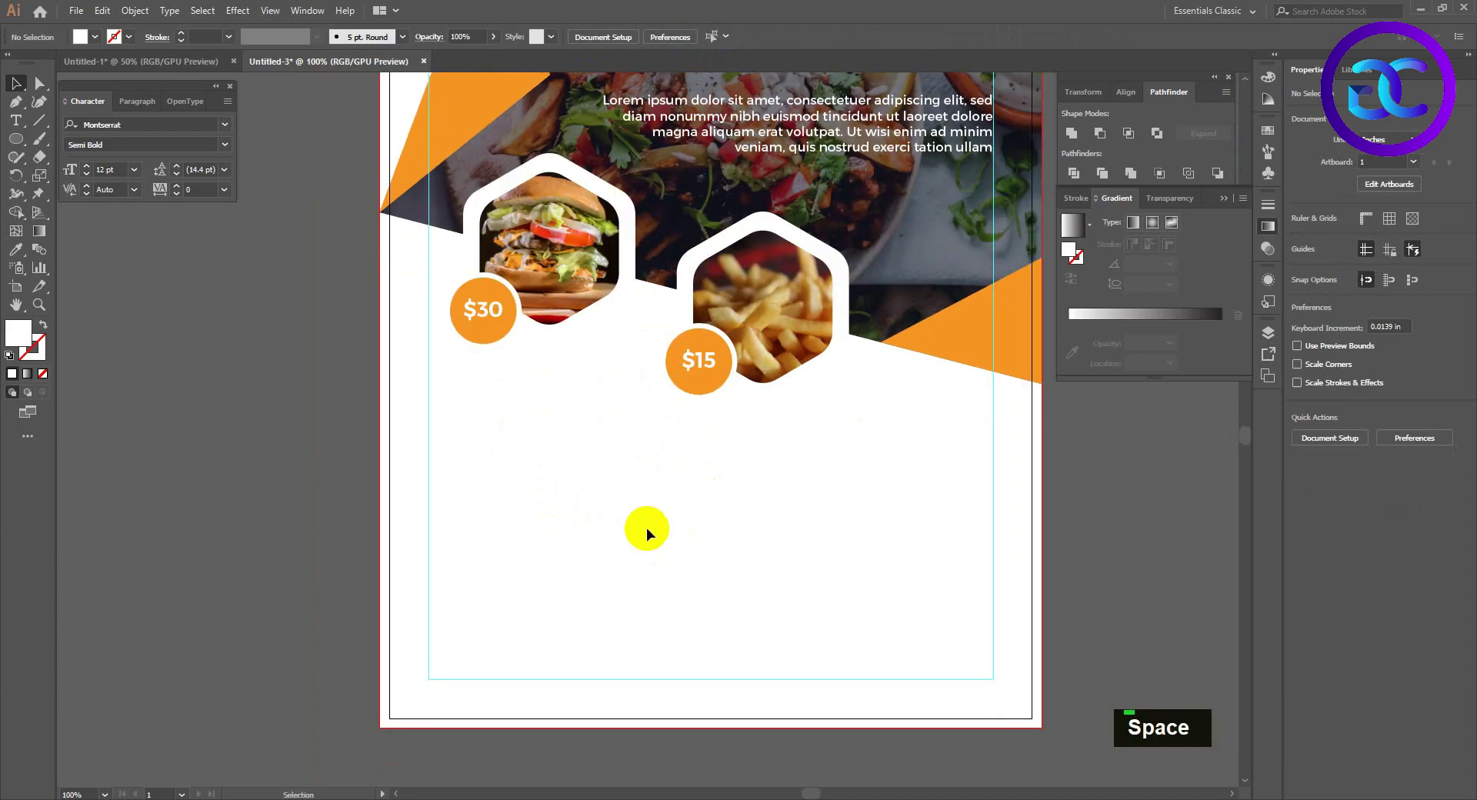
key(space)
scroll(down, 3)
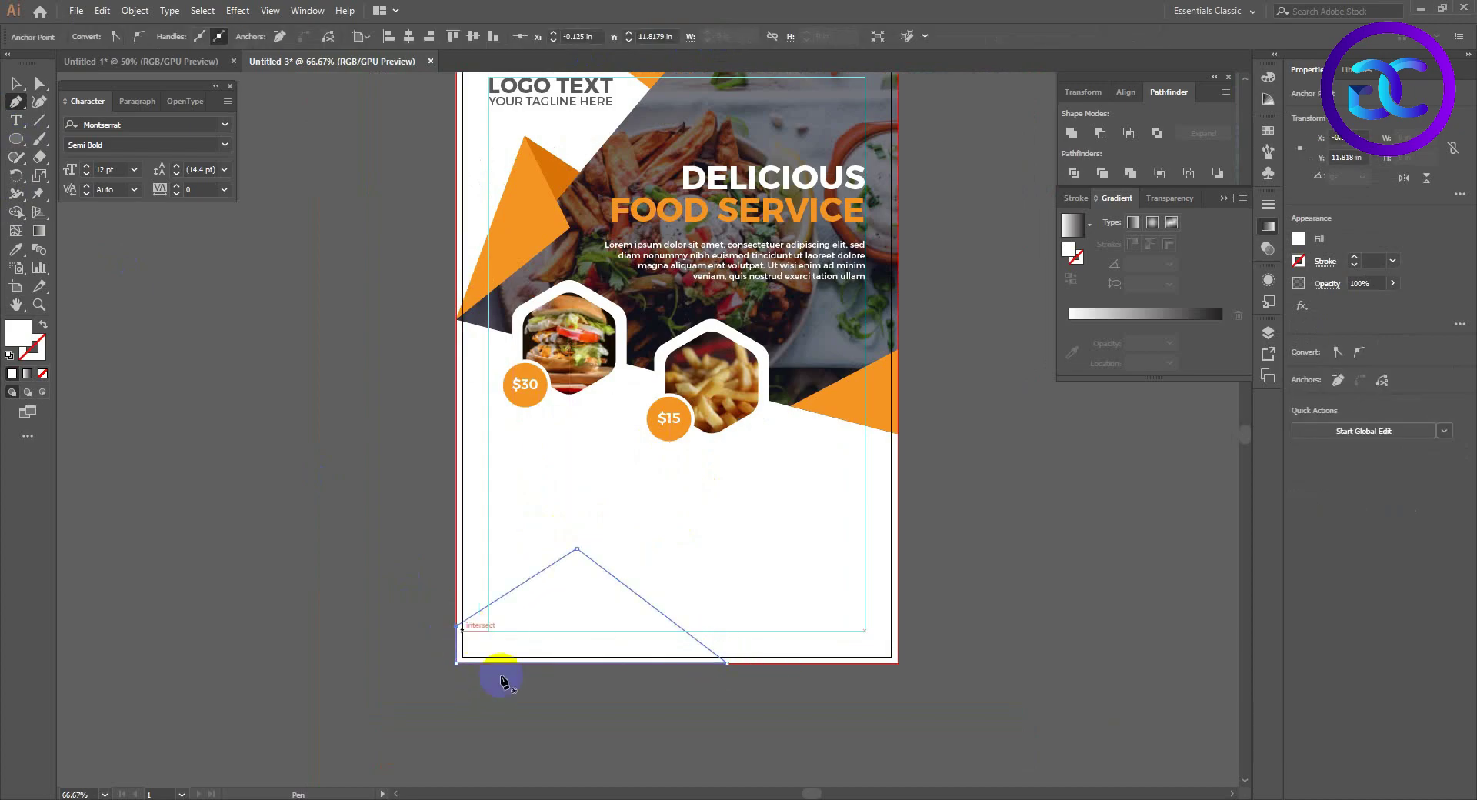
text(v)
double_click(566, 625)
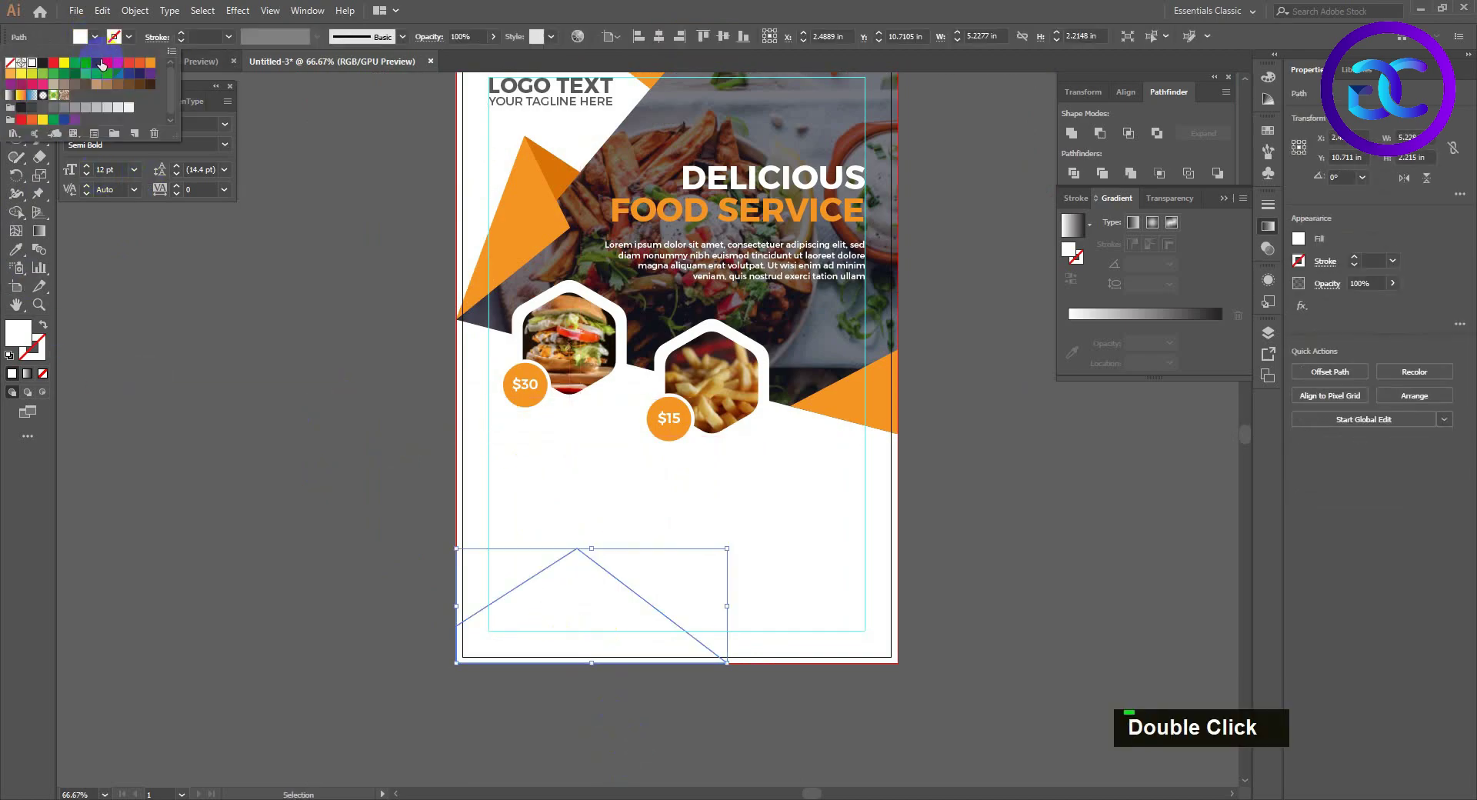
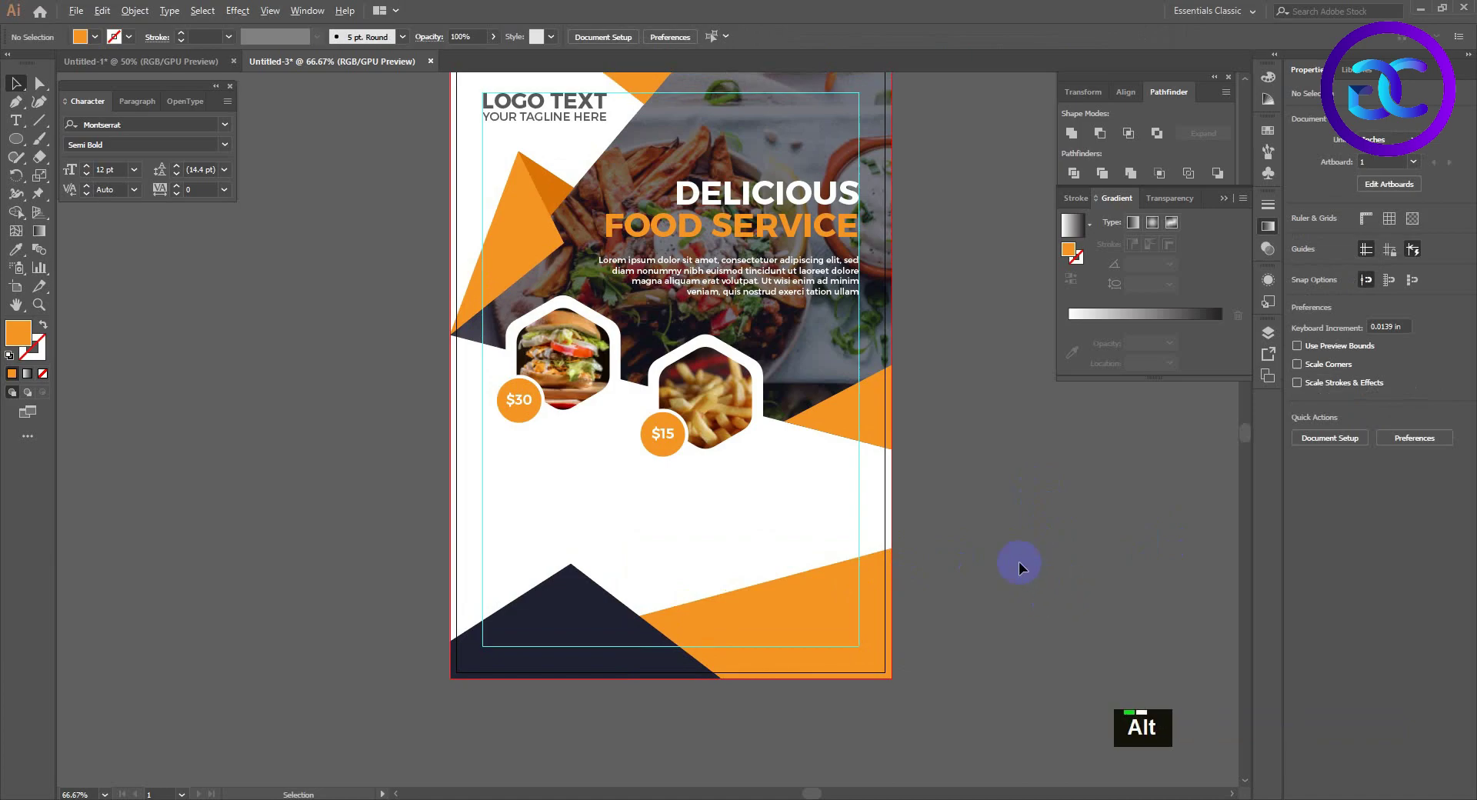
scroll(up, 3)
Set the grey bold two-line heading 'YOUR TEXT / HERE' in the white area below the price badges.
key(space)
scroll(down, 3)
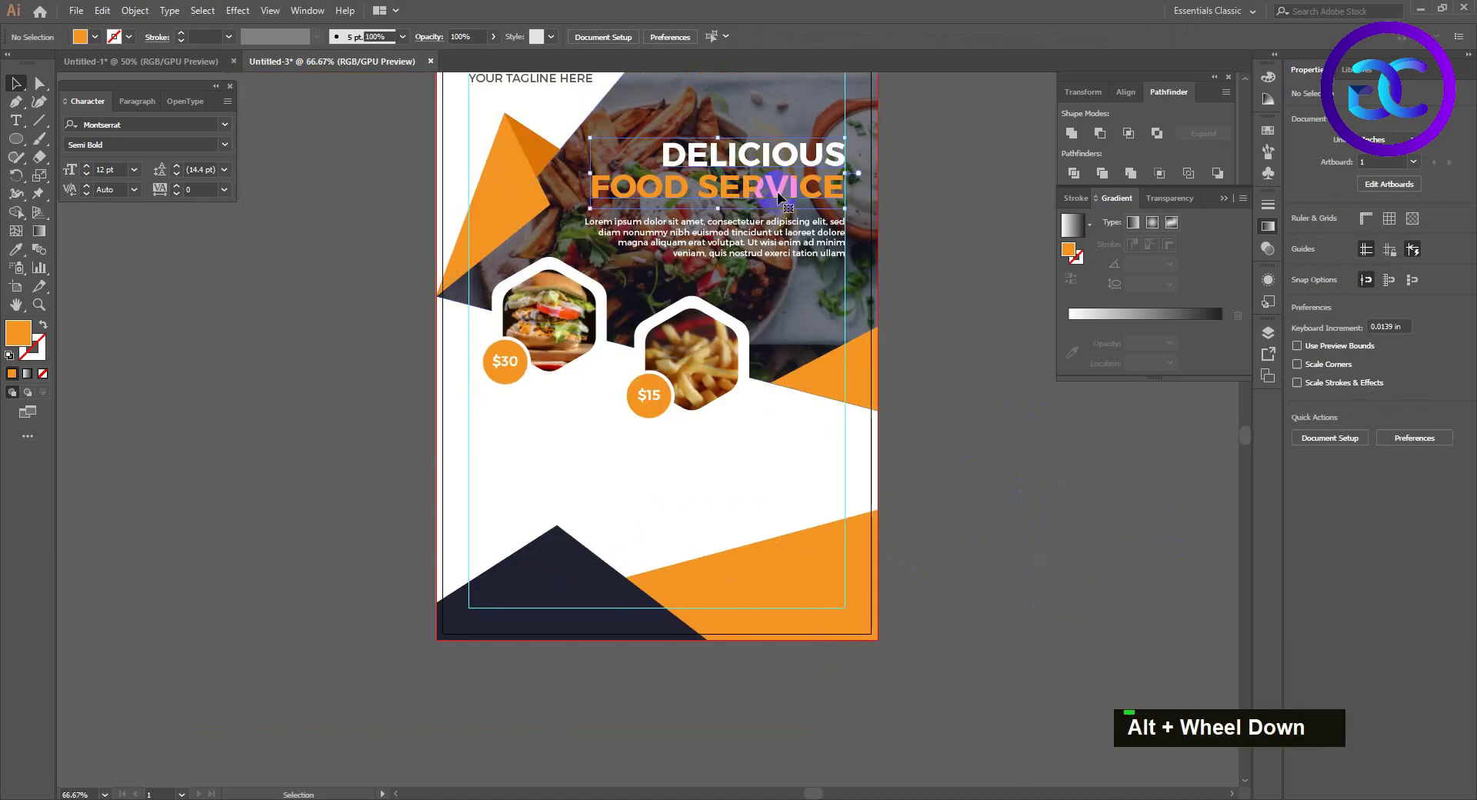
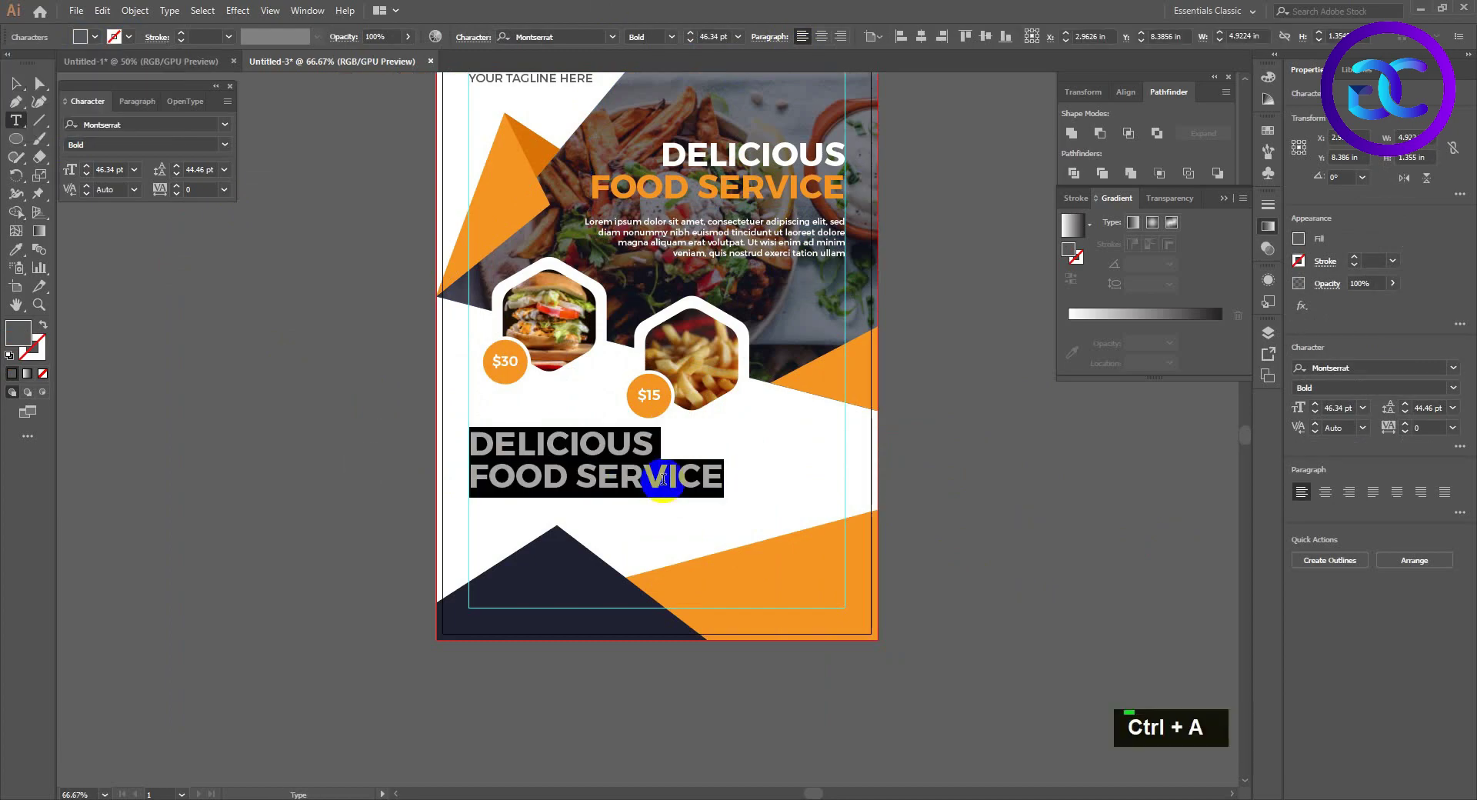
text(yoy)
key(BackSpace)
text(your text)
key(Return)
text(here)
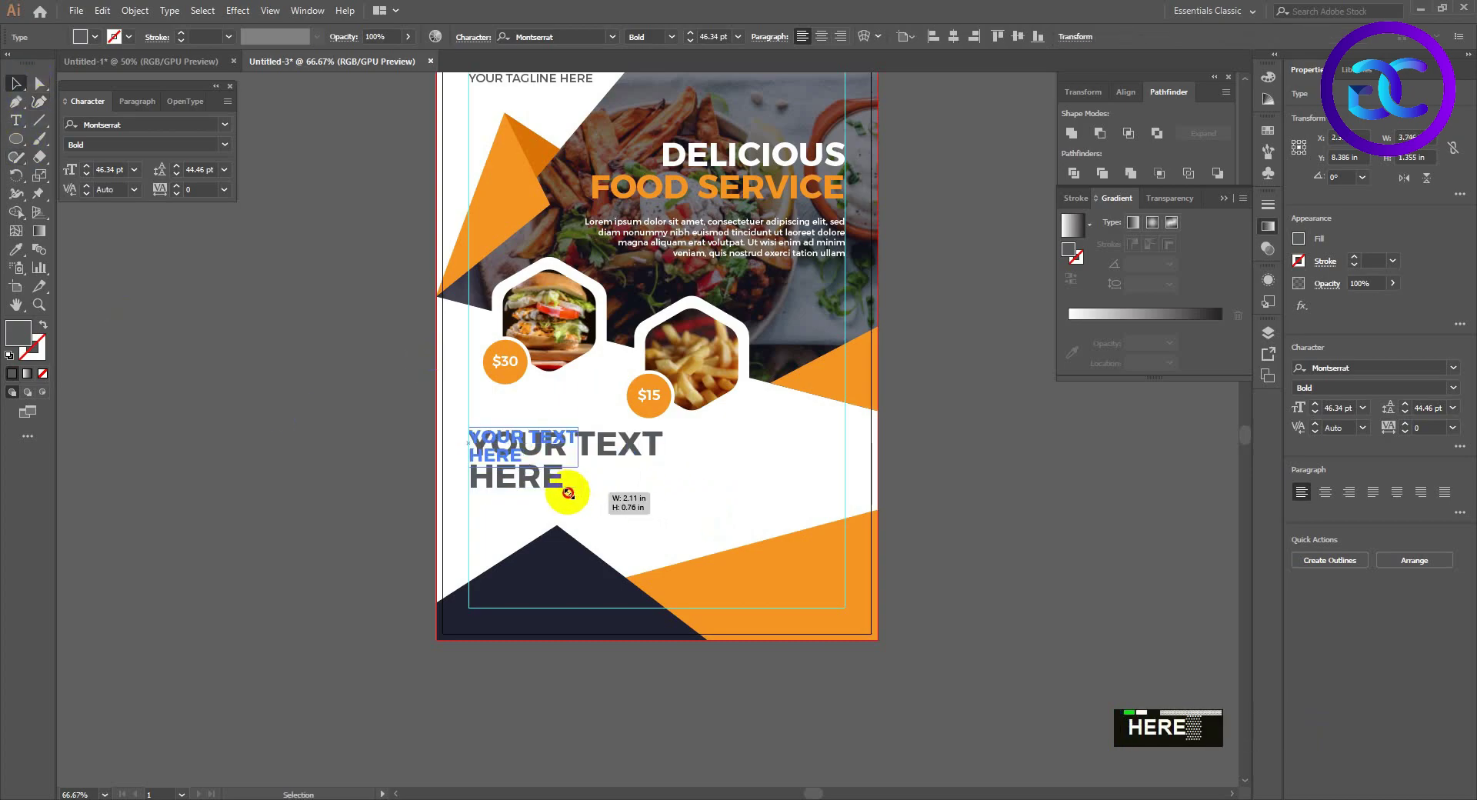
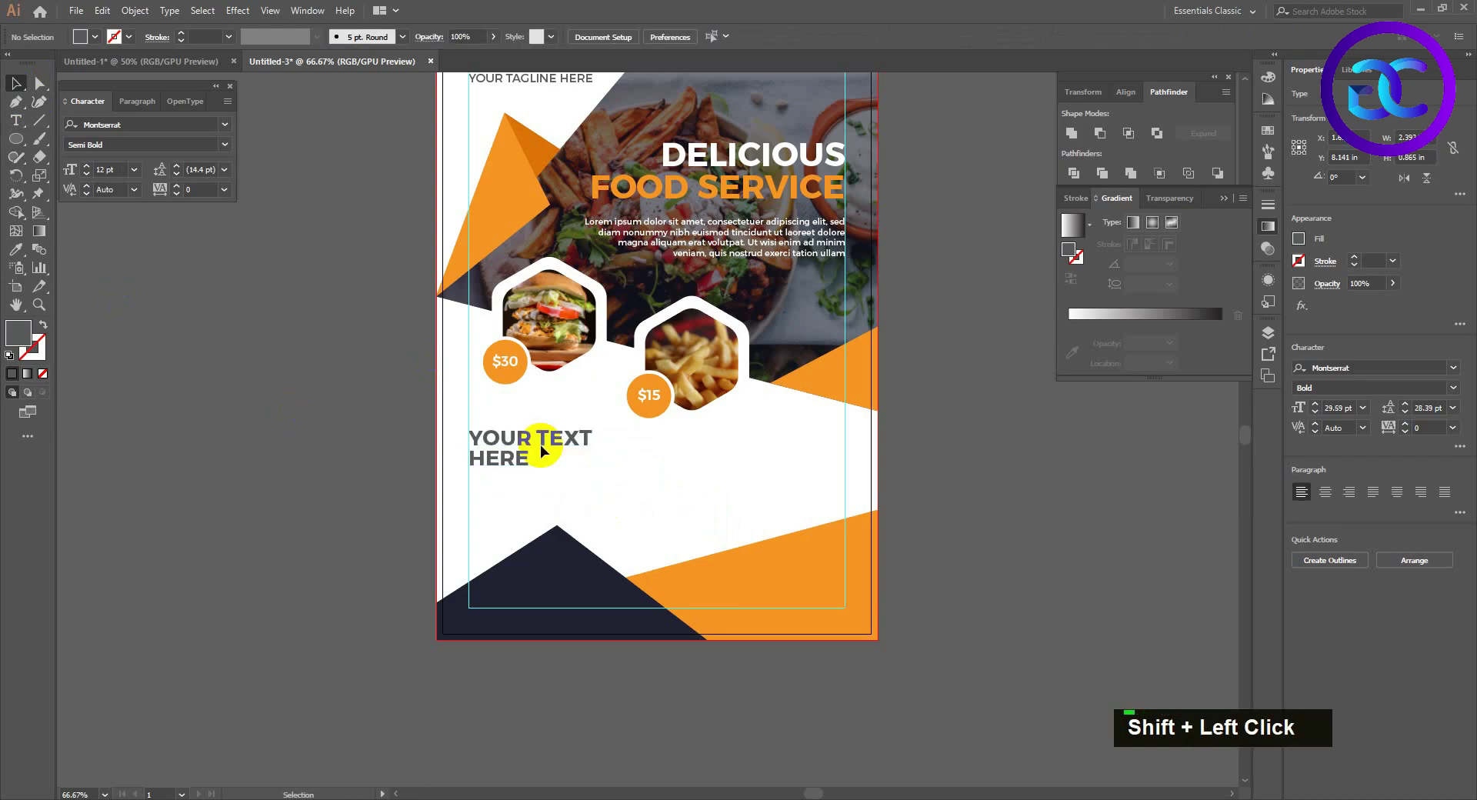
double_click(533, 429)
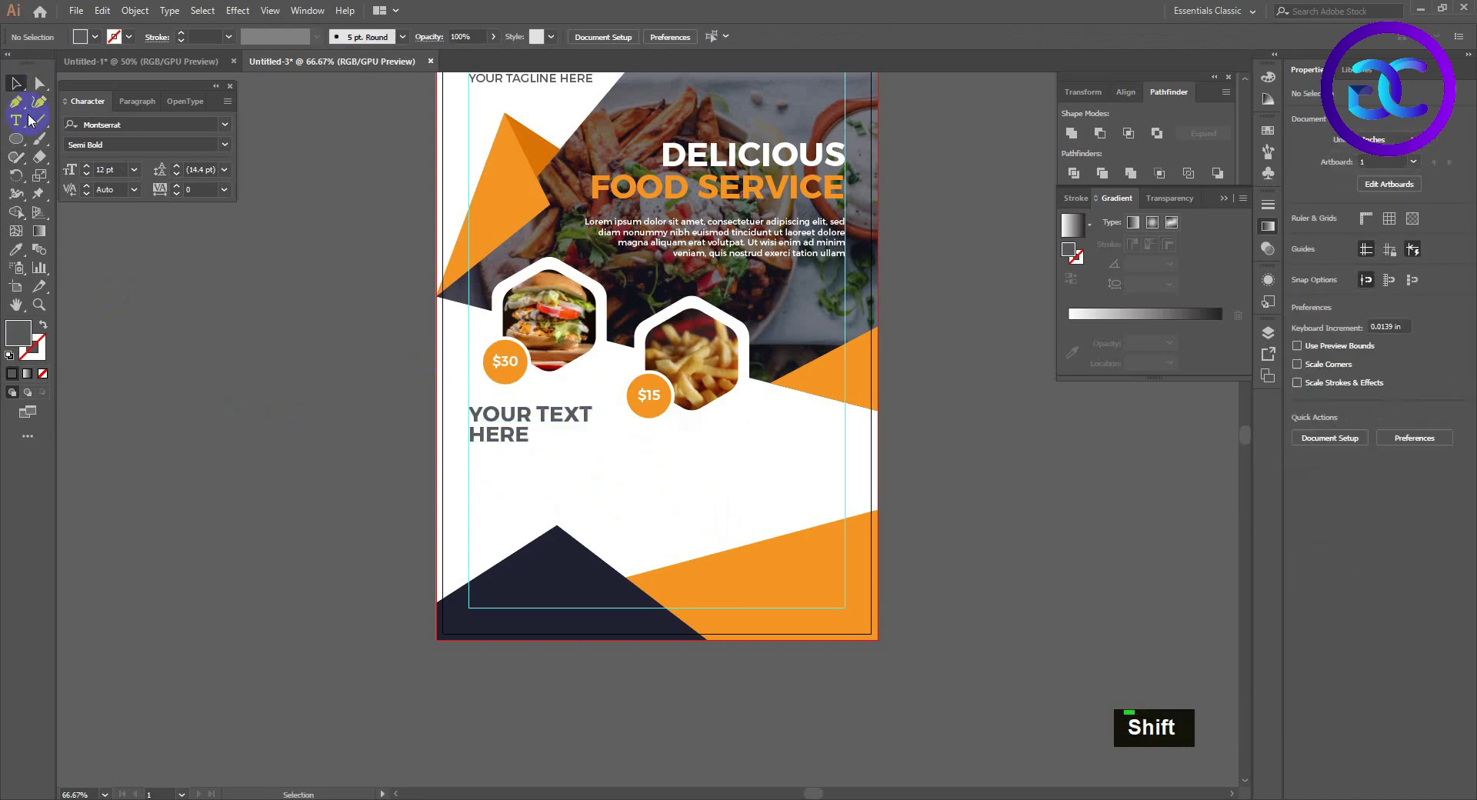
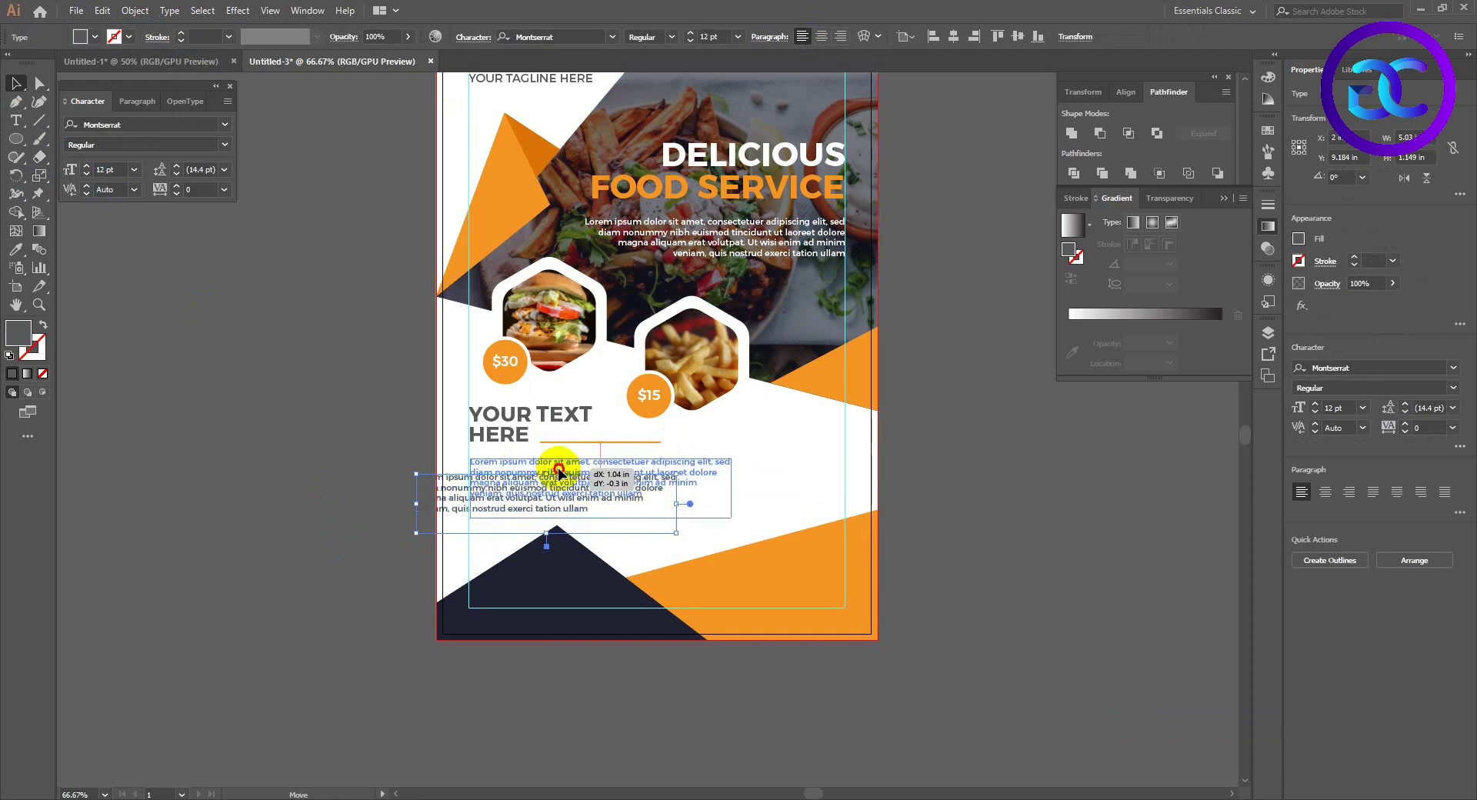
Trim the copied Lorem ipsum paragraph under the heading by deleting its extra sentence.
double_click(659, 487)
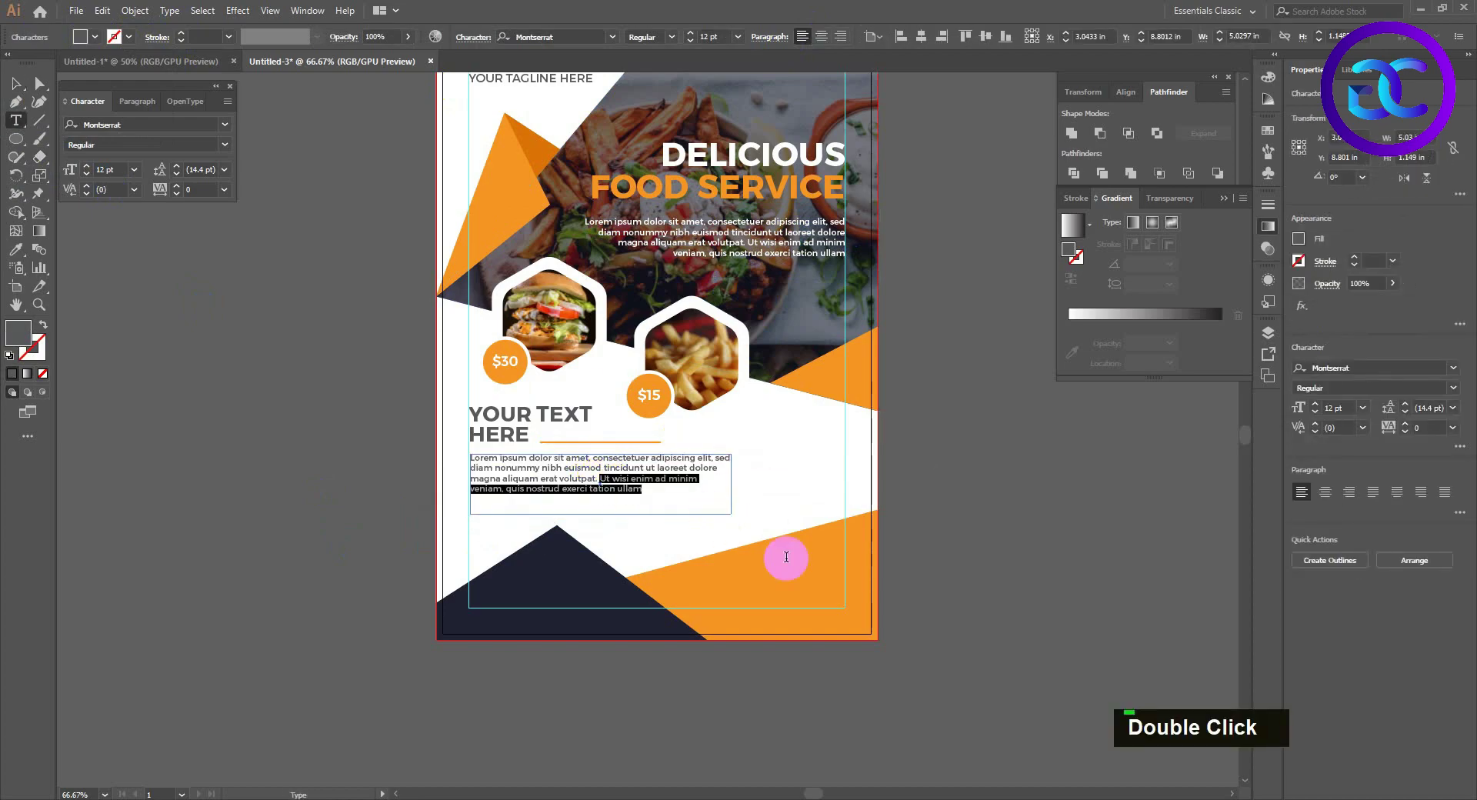
key(BackSpace)
key(BackSpace)
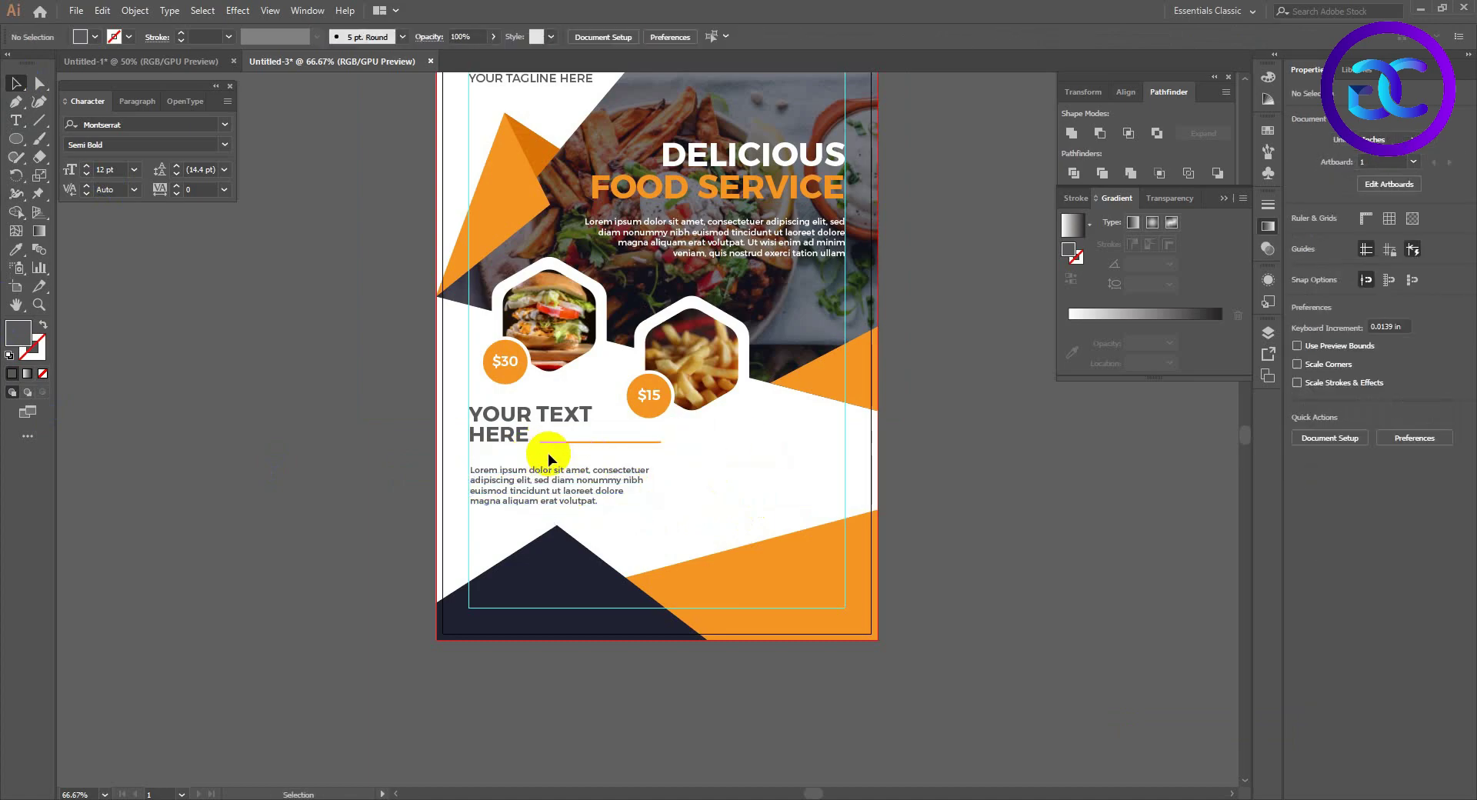
key(shift+Down)
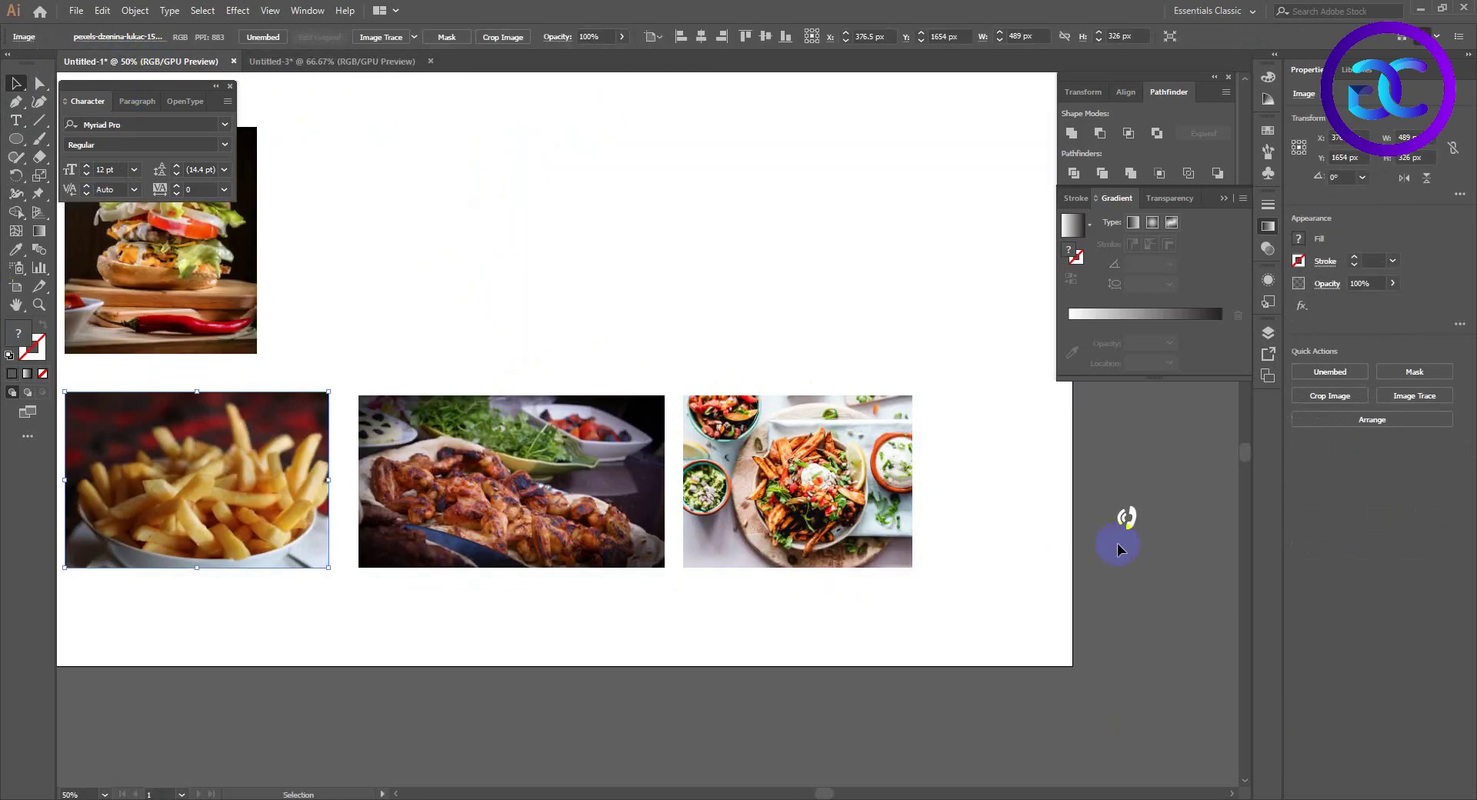
key(ctrl+c)
key(ctrl+v)
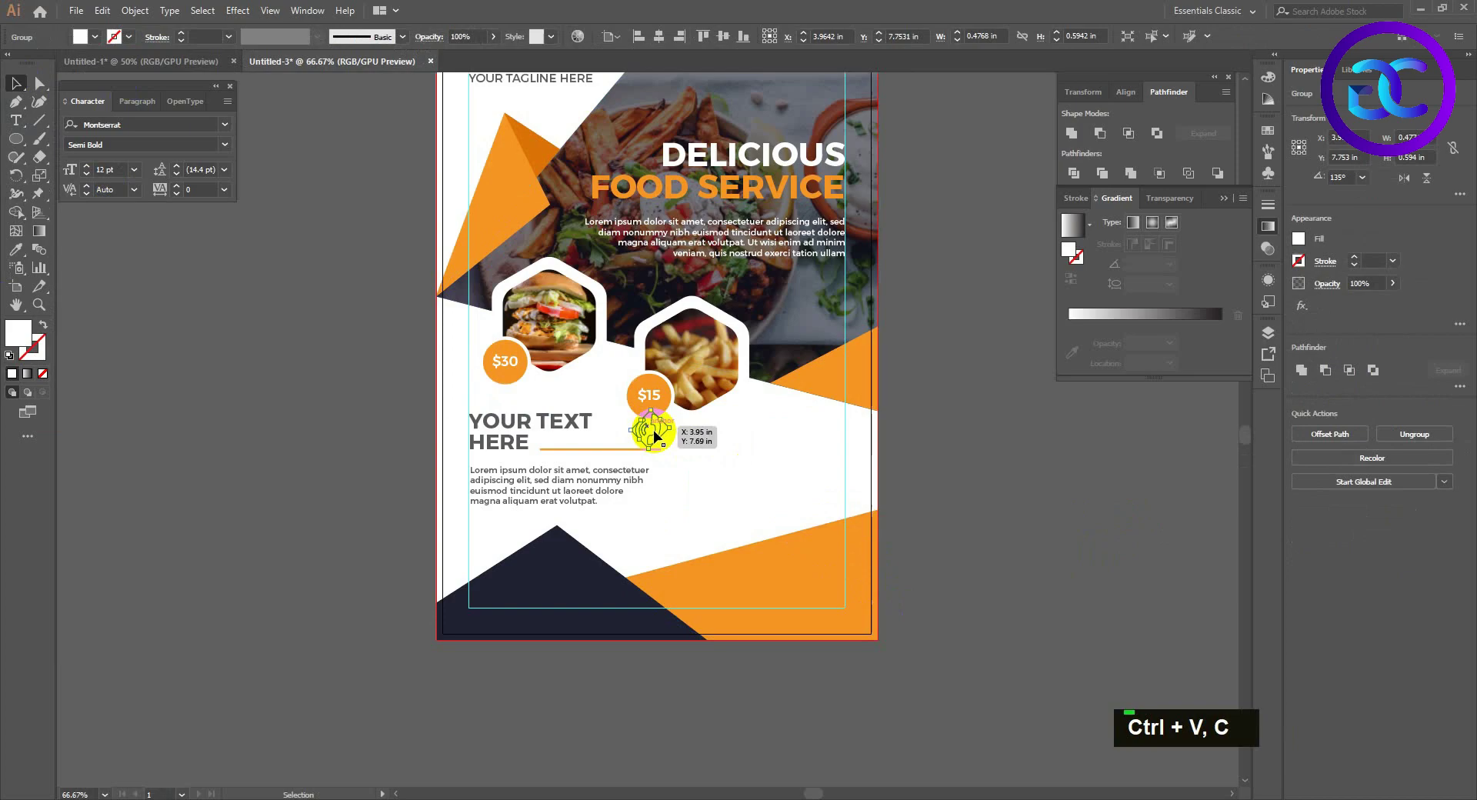
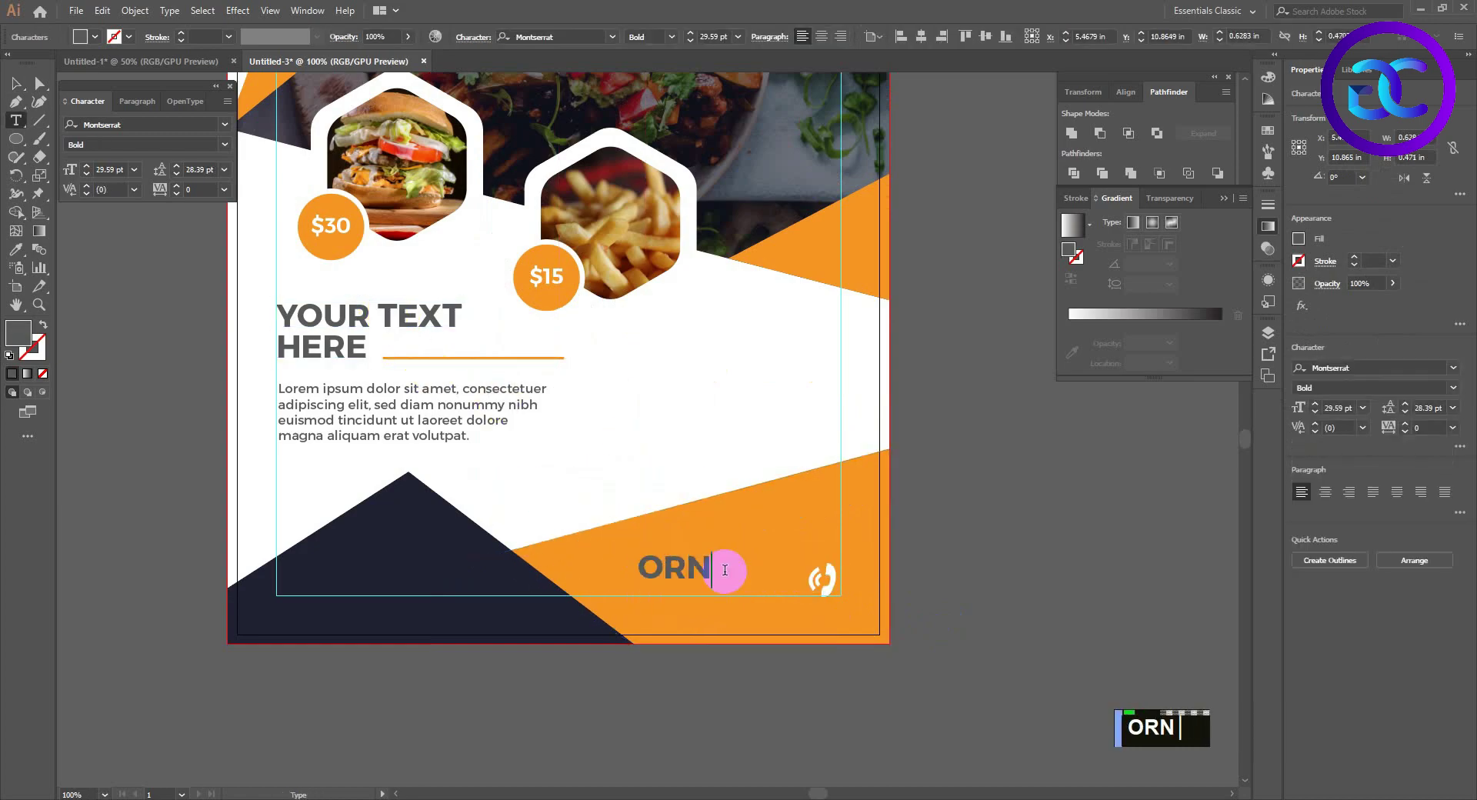
text(der now)
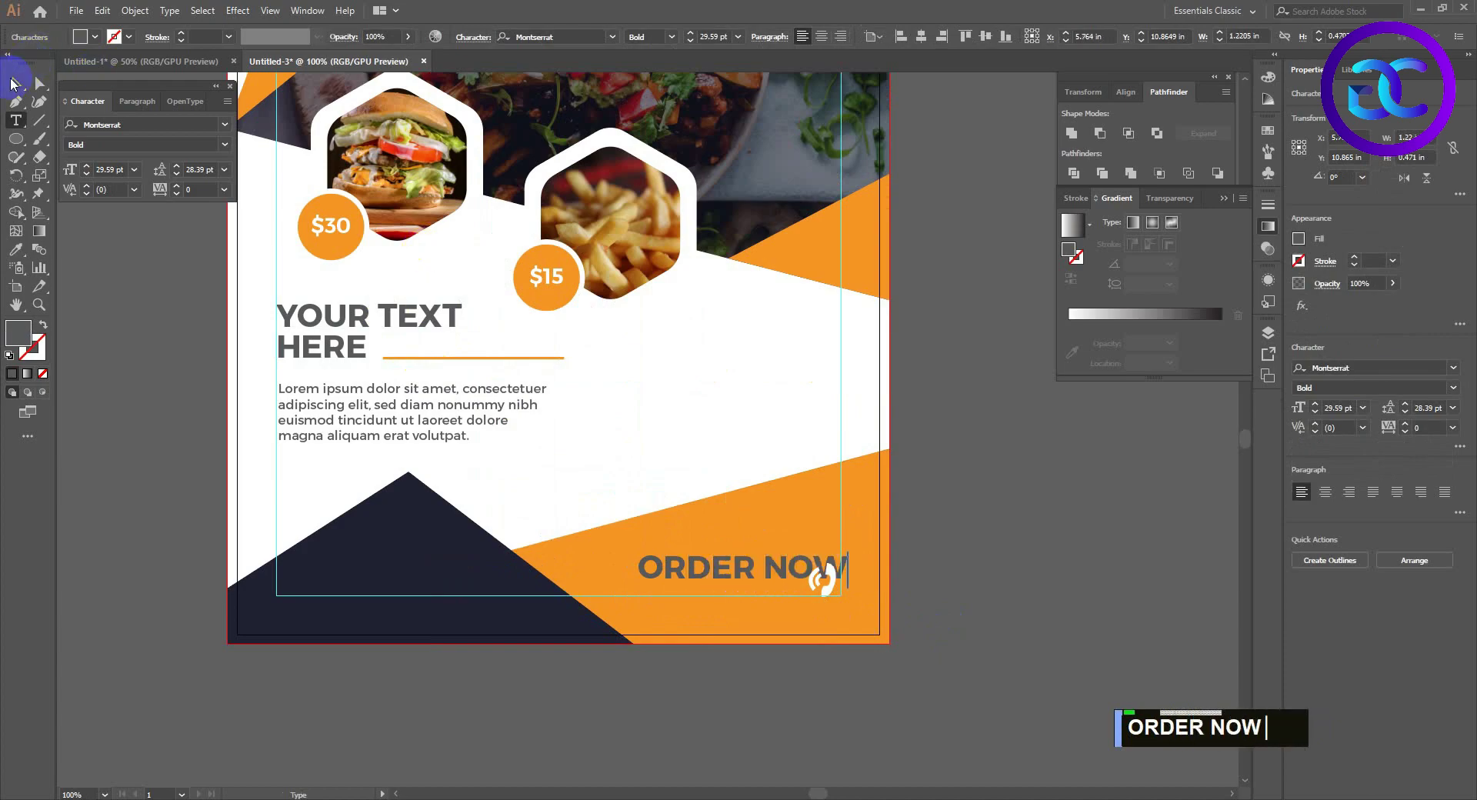
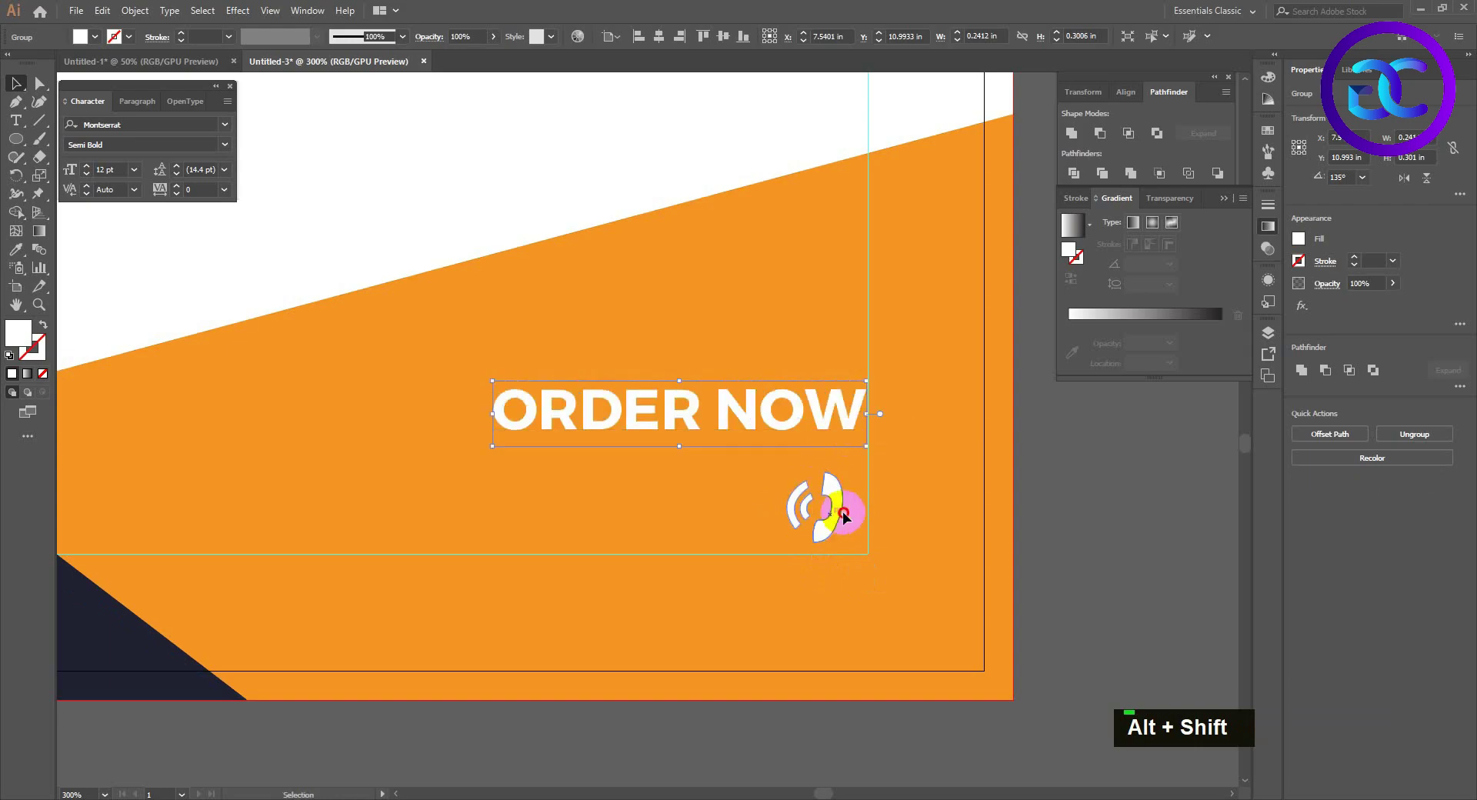
click(779, 511)
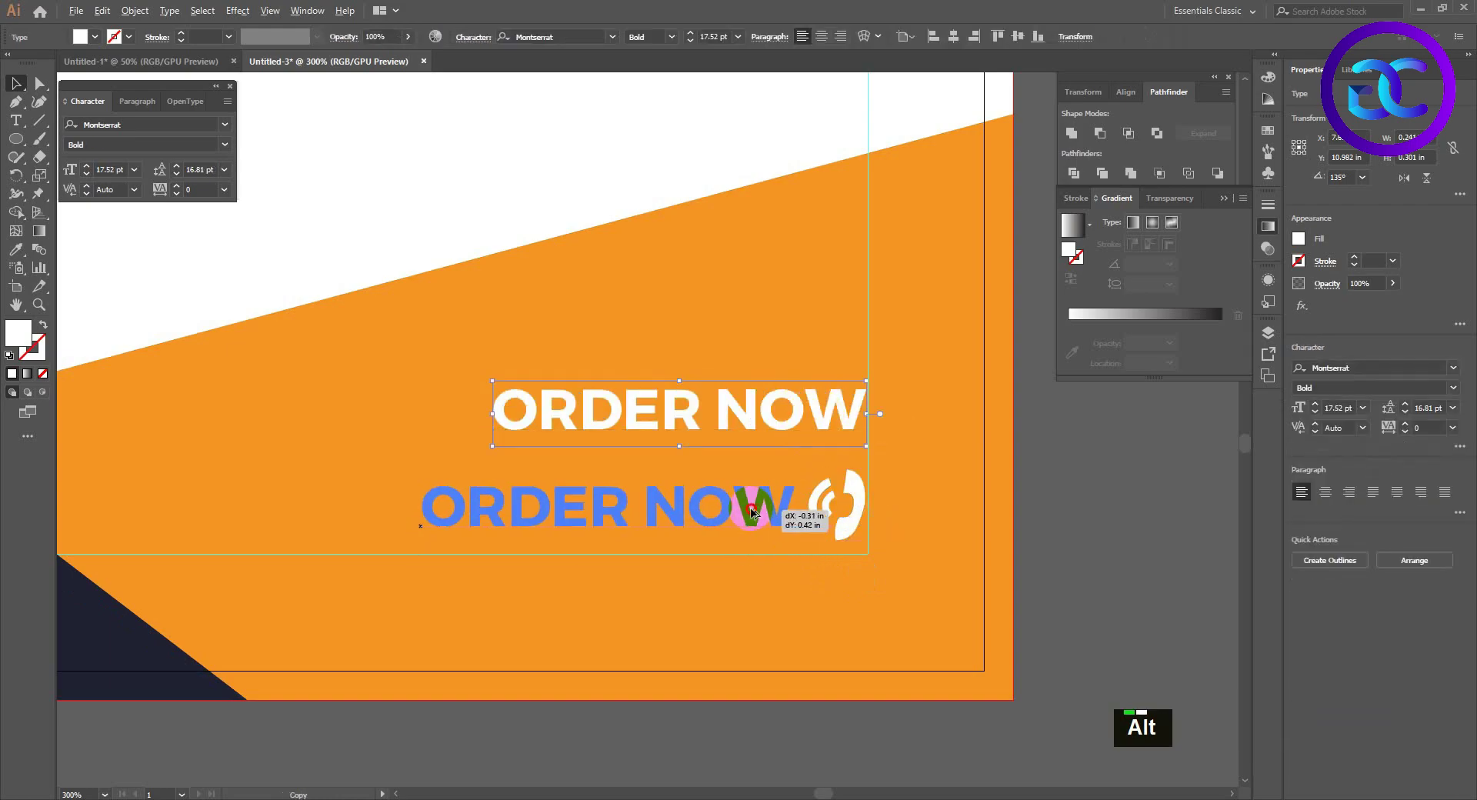
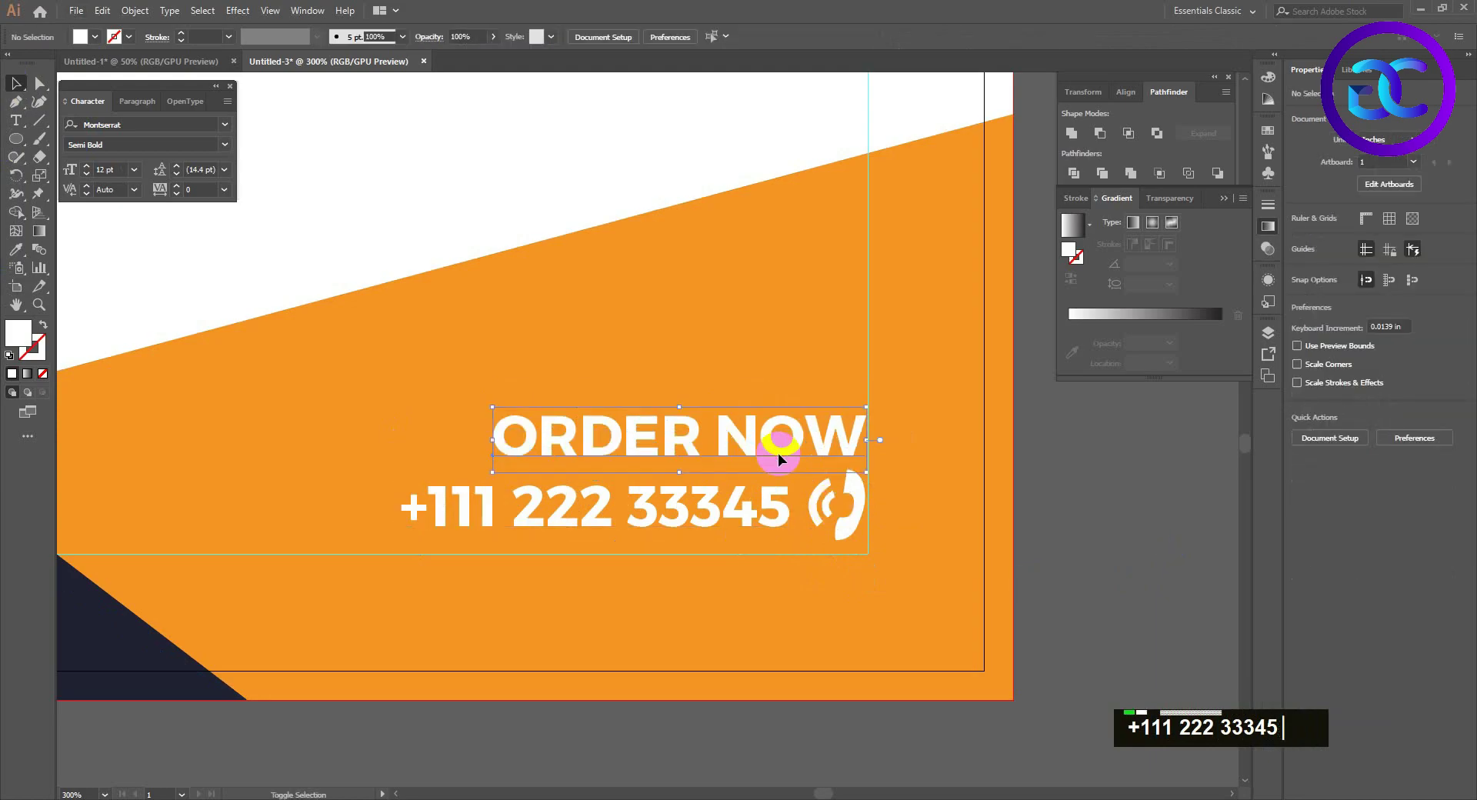
scroll(down, 3)
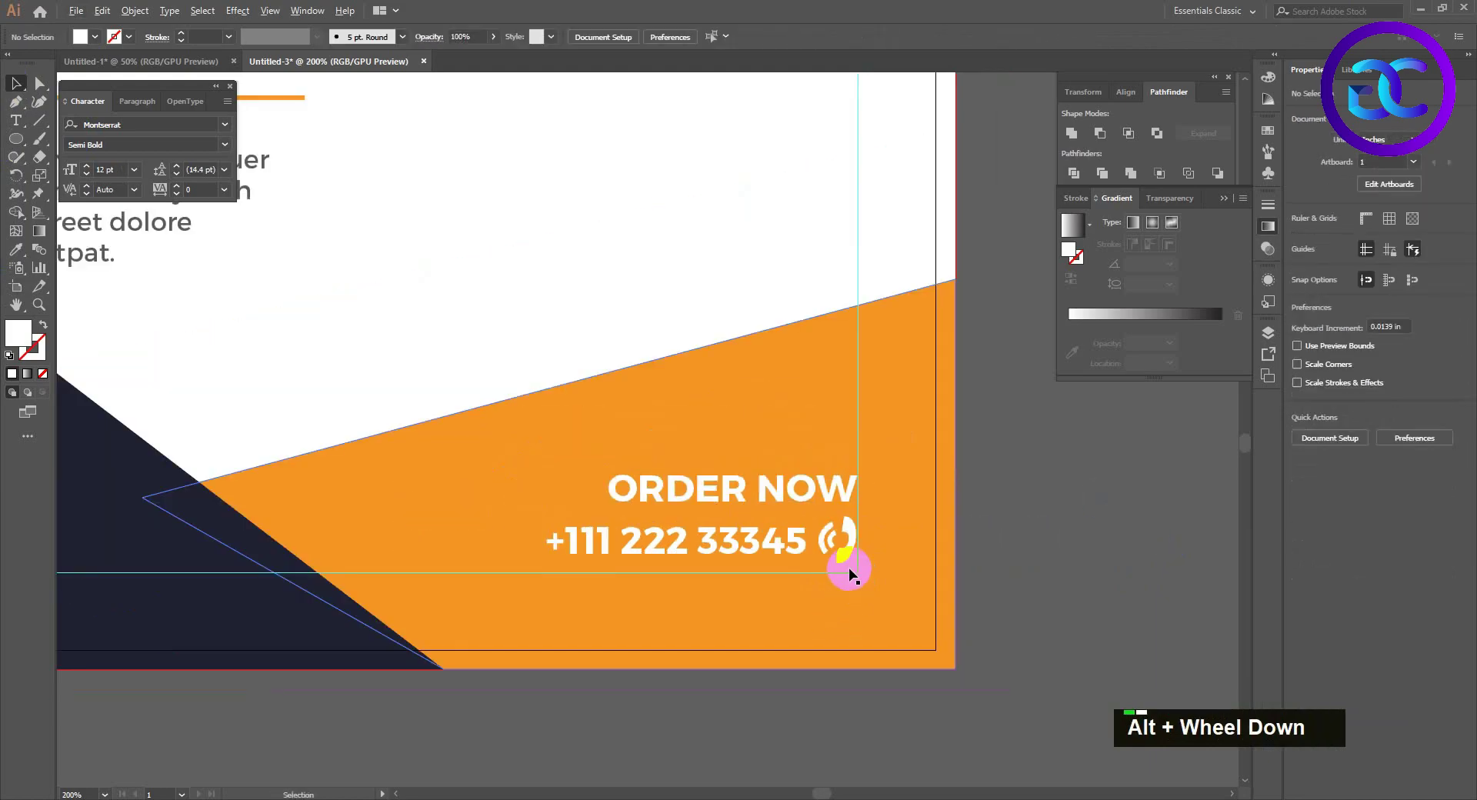
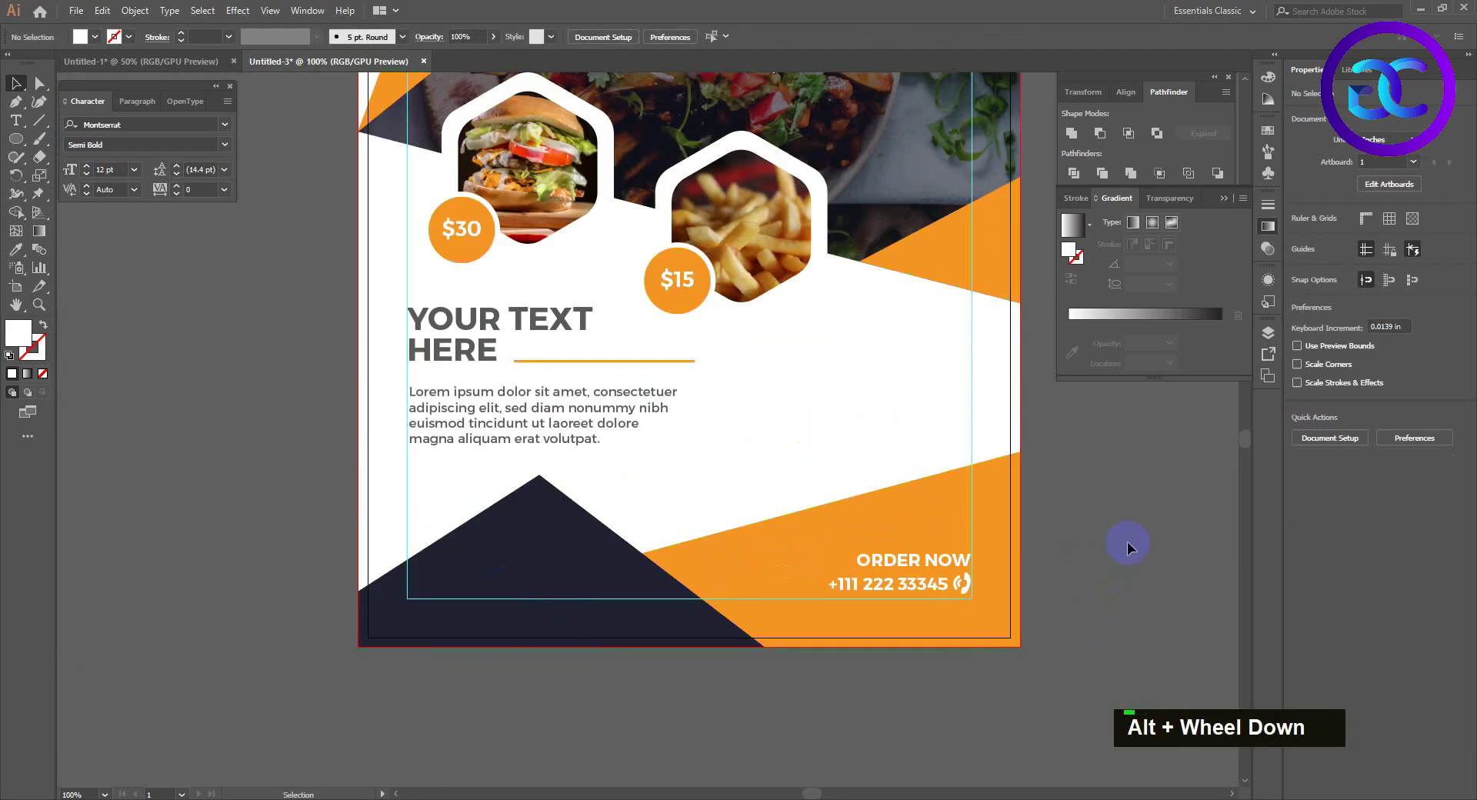
Add the dark grey 'OFF' line under '50%' to form a two-line discount text right of the paragraph.
key(space)
key(space)
scroll(down, 3)
key(space)
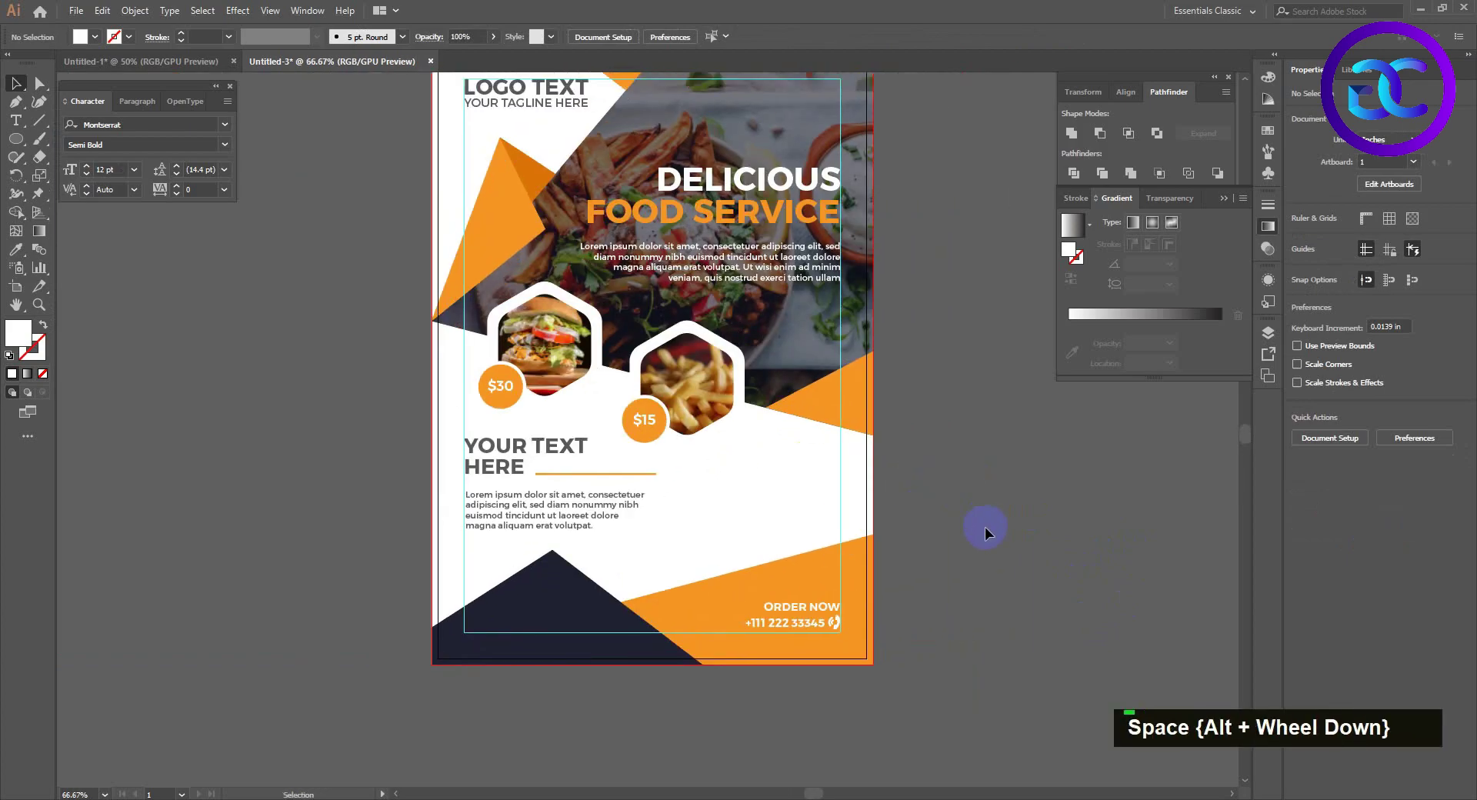
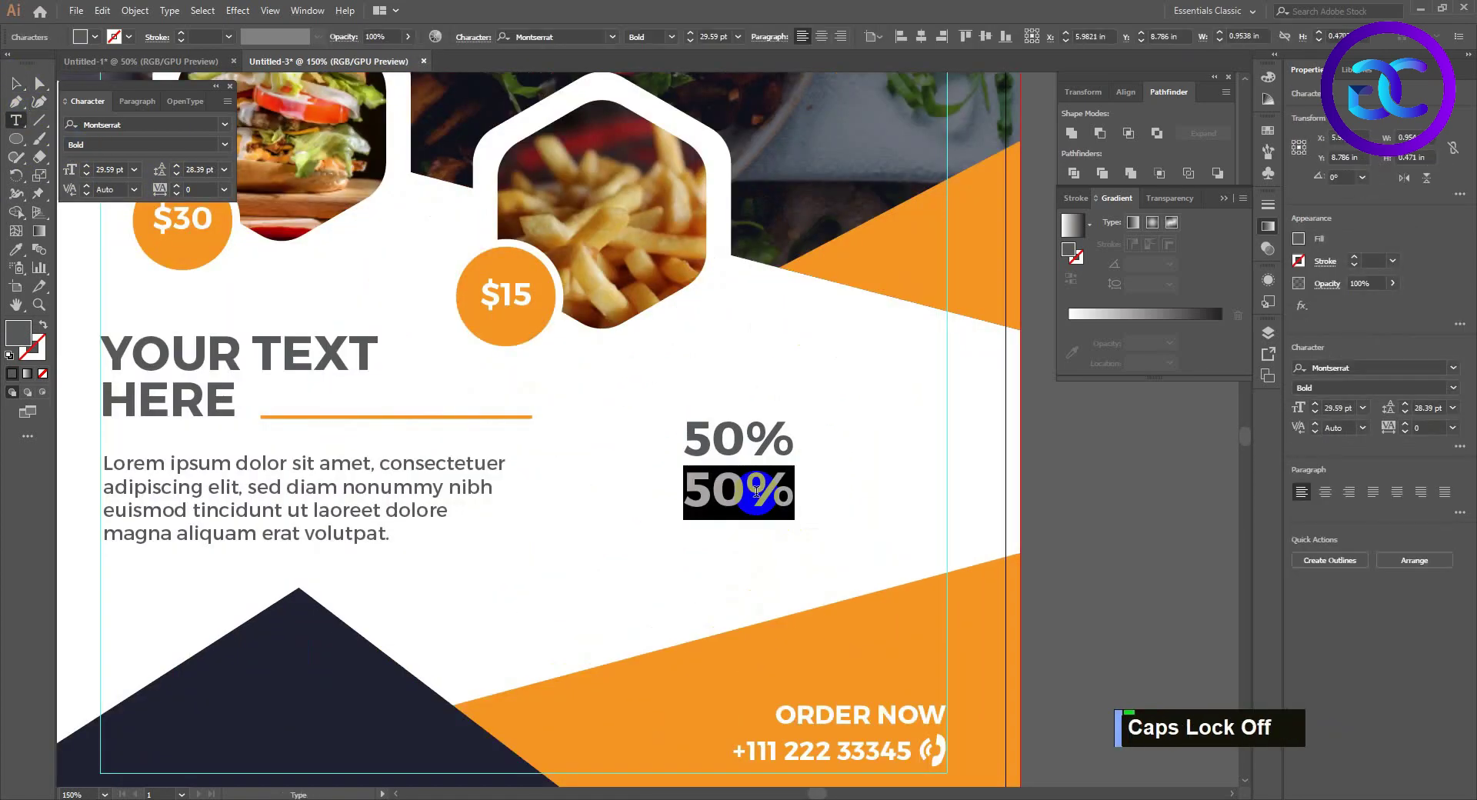
text(offo)
key(BackSpace)
text(off)
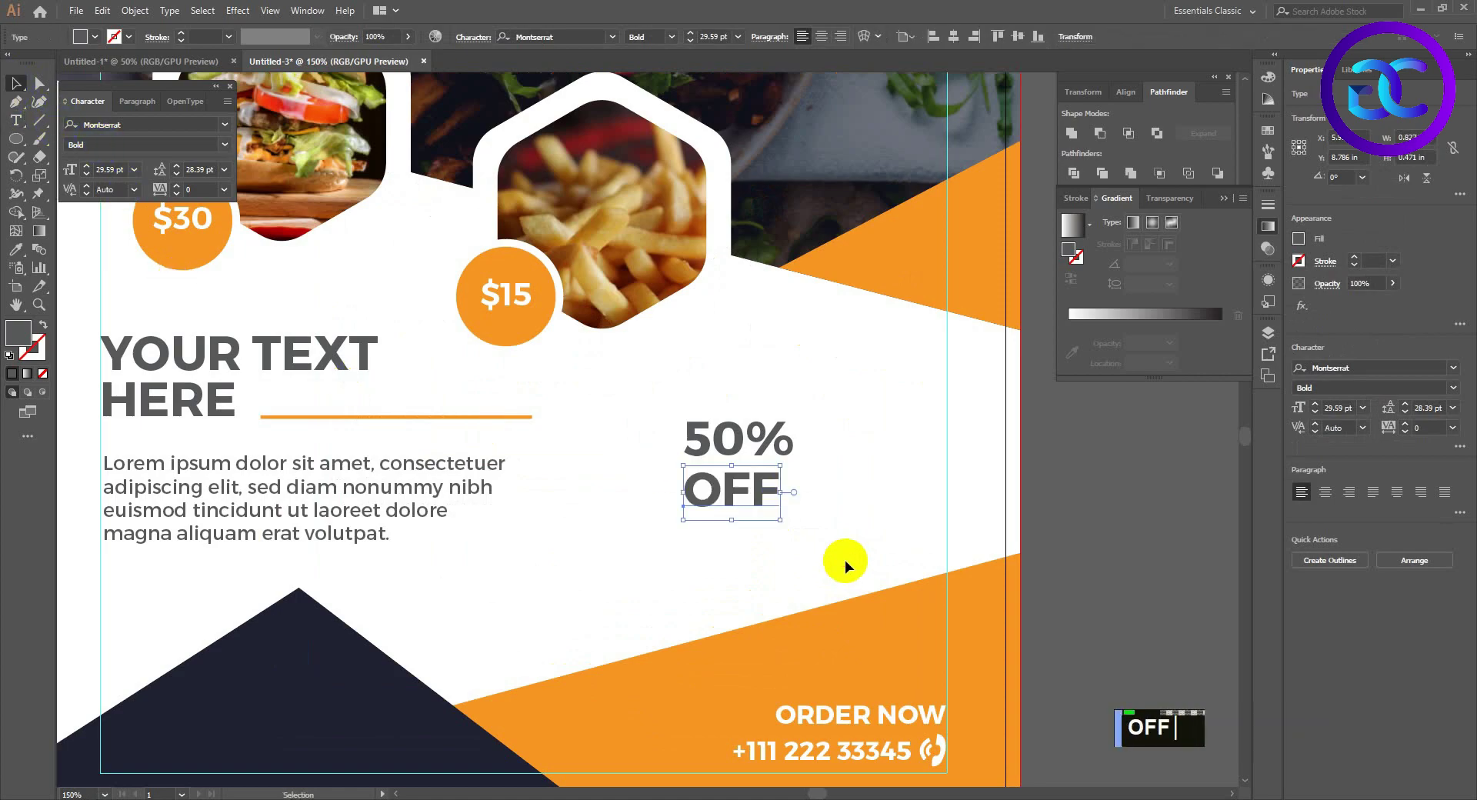
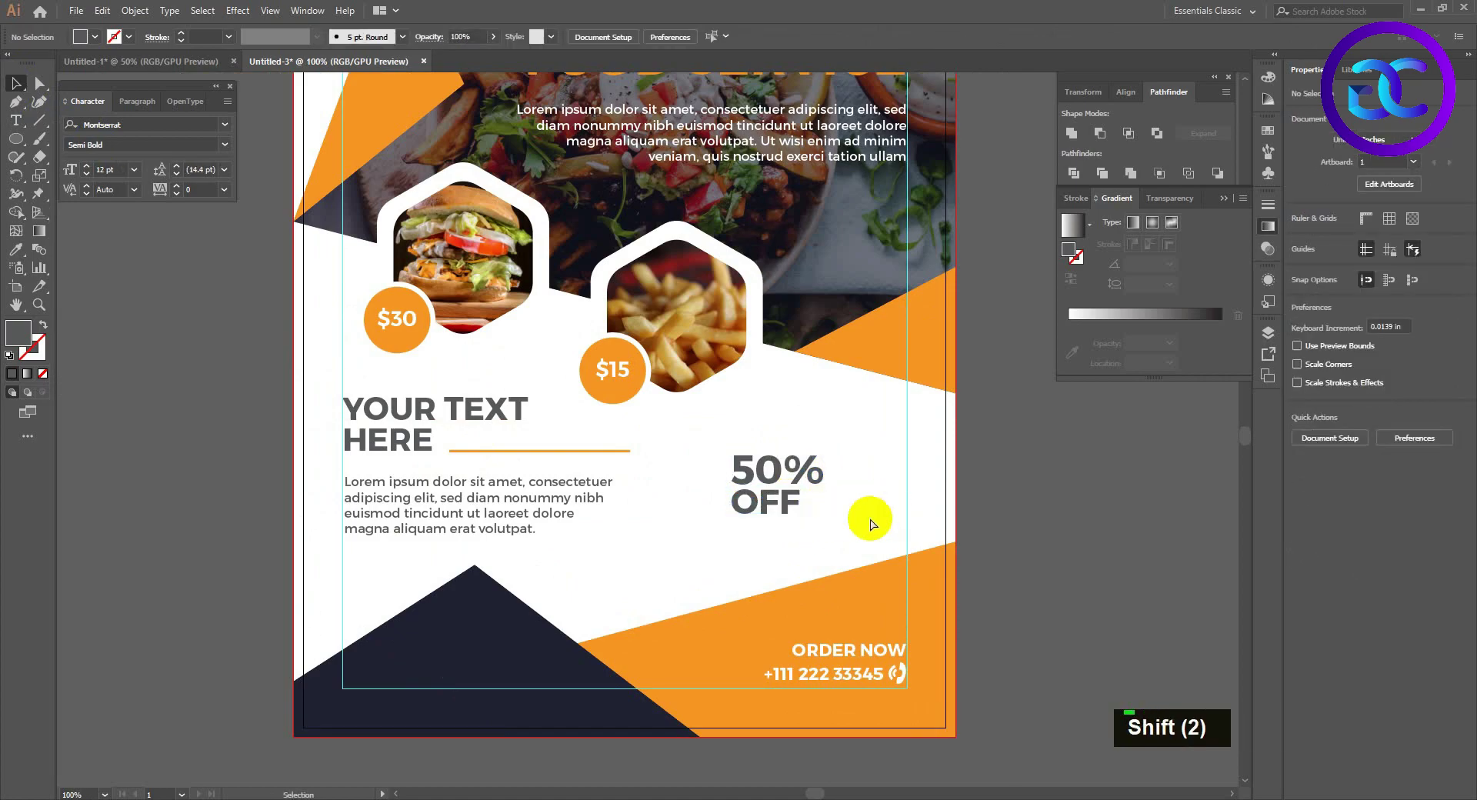
key(ctrl+z)
key(ctrl+z)
key(ctrl+shift+z)
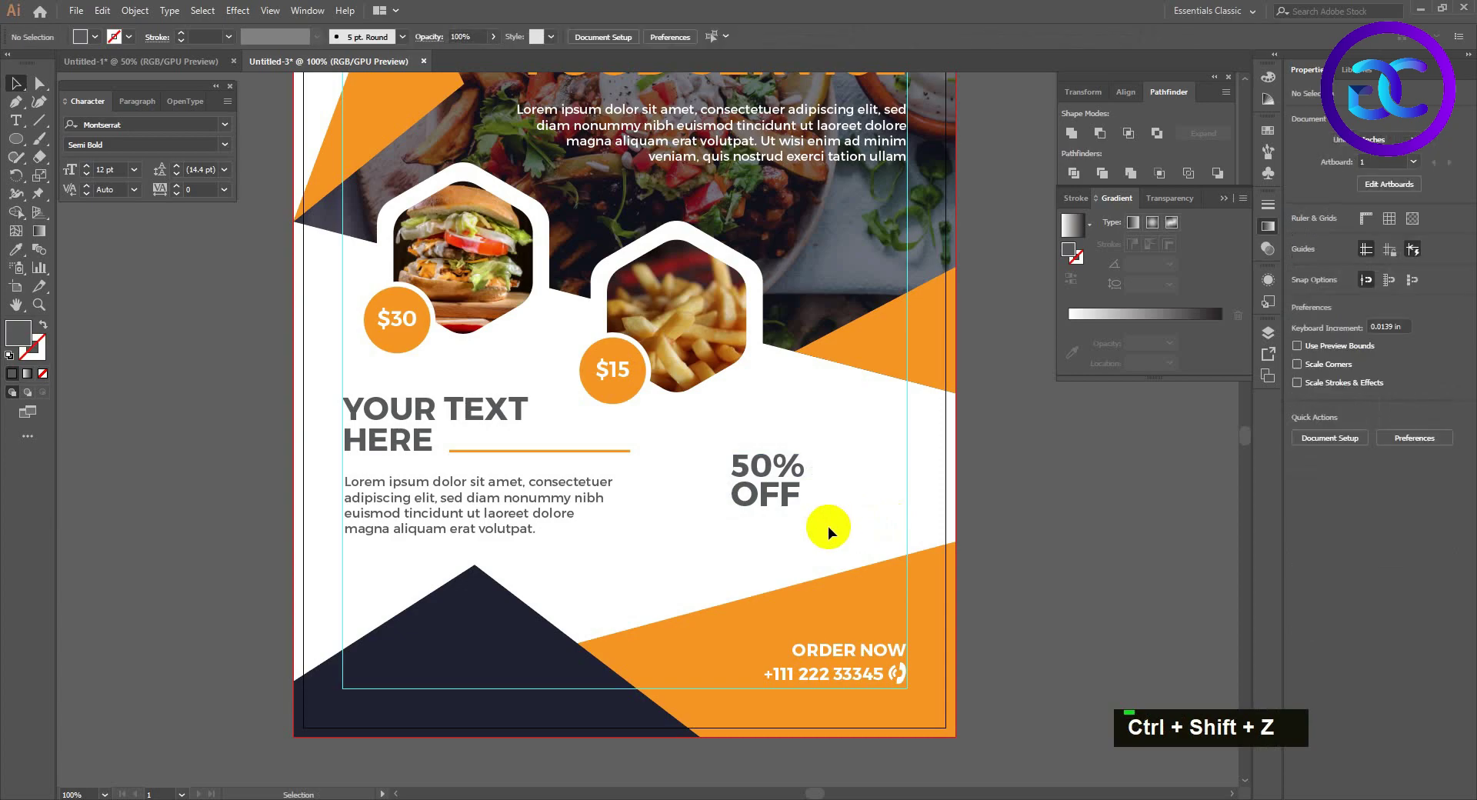
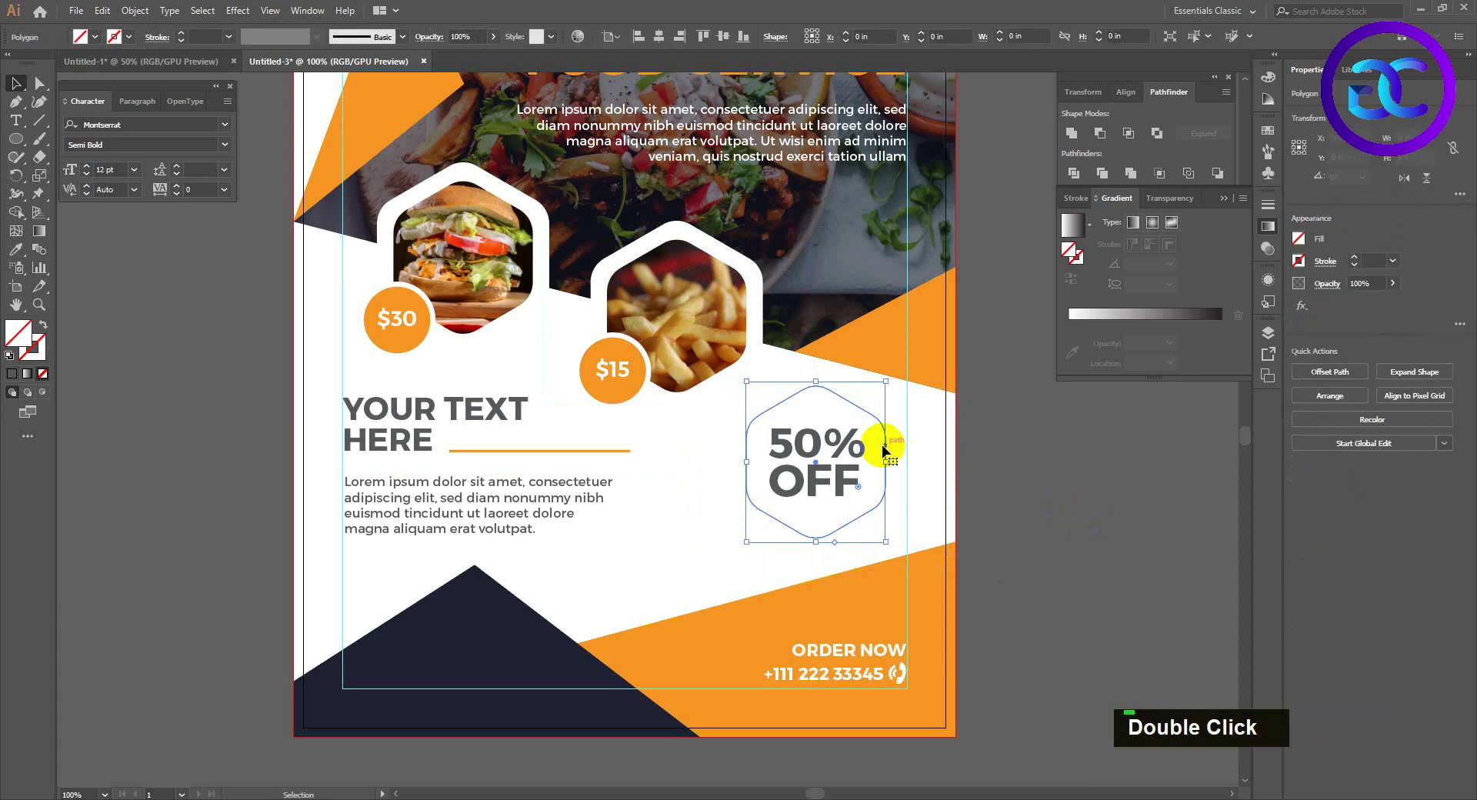
Fill the hexagon orange with the Eyedropper and place it behind the 50% OFF text.
text(i)
key(ctrl+[)
key(ctrl+[)
key(ctrl+shift+])
Make the 50% OFF text white and draw a gradient shadow shape at 15% opacity behind the badge.
text(v)
double_click(839, 455)
double_click(826, 445)
click(826, 445)
text(iv)
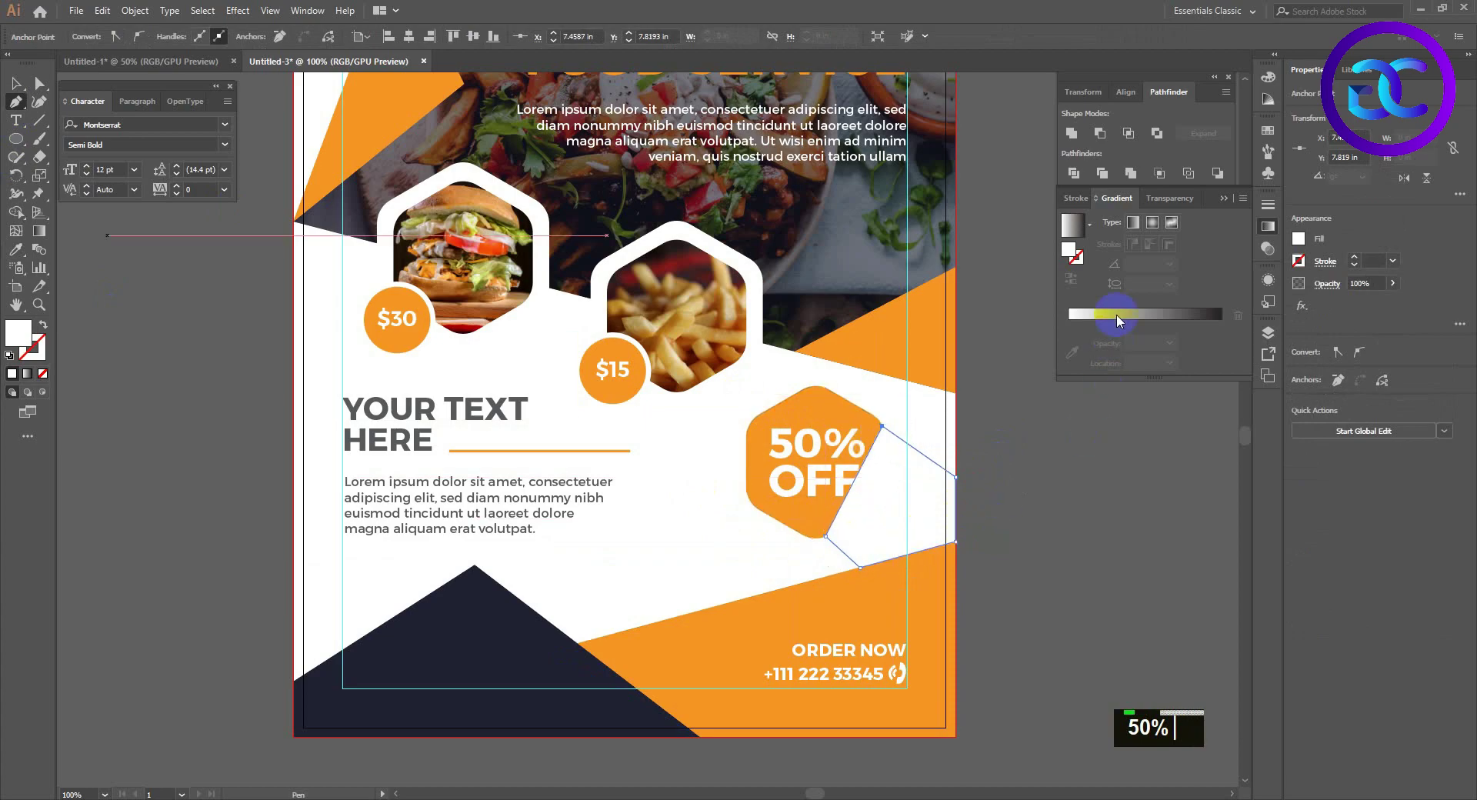
text(g)
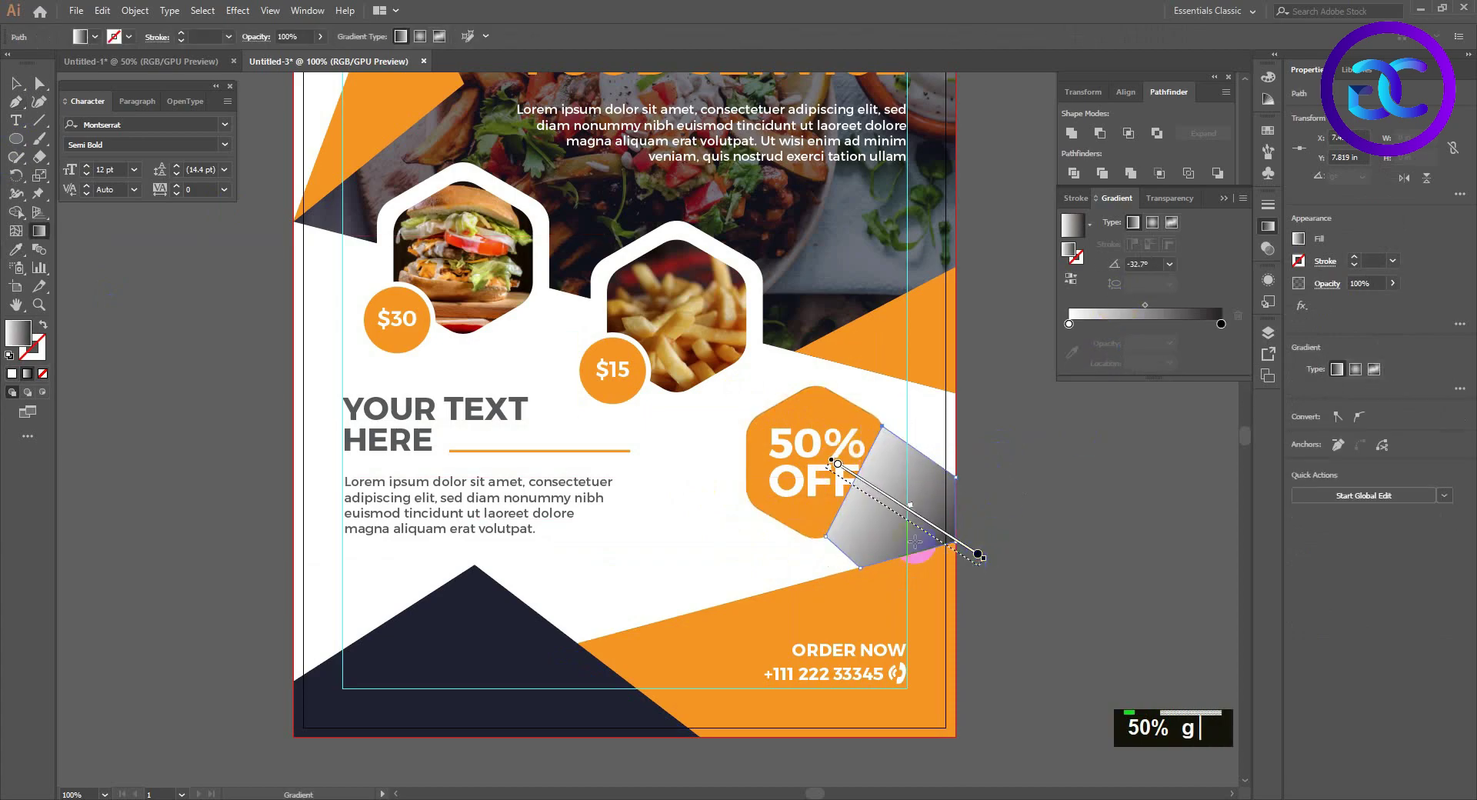
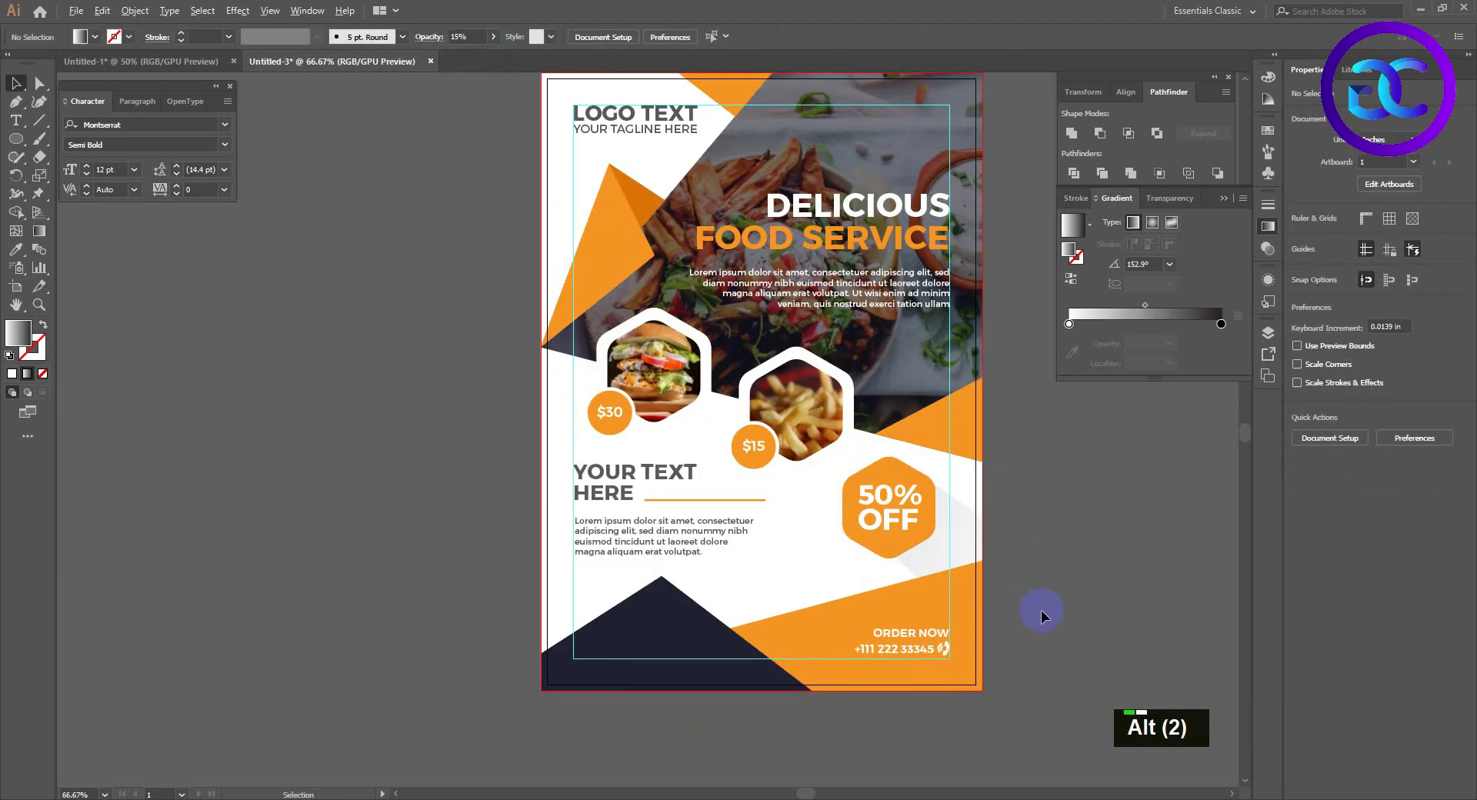
Copy the globe icon from the assets document and paste it into the flyer for the navy triangle.
scroll(down, 3)
key(space)
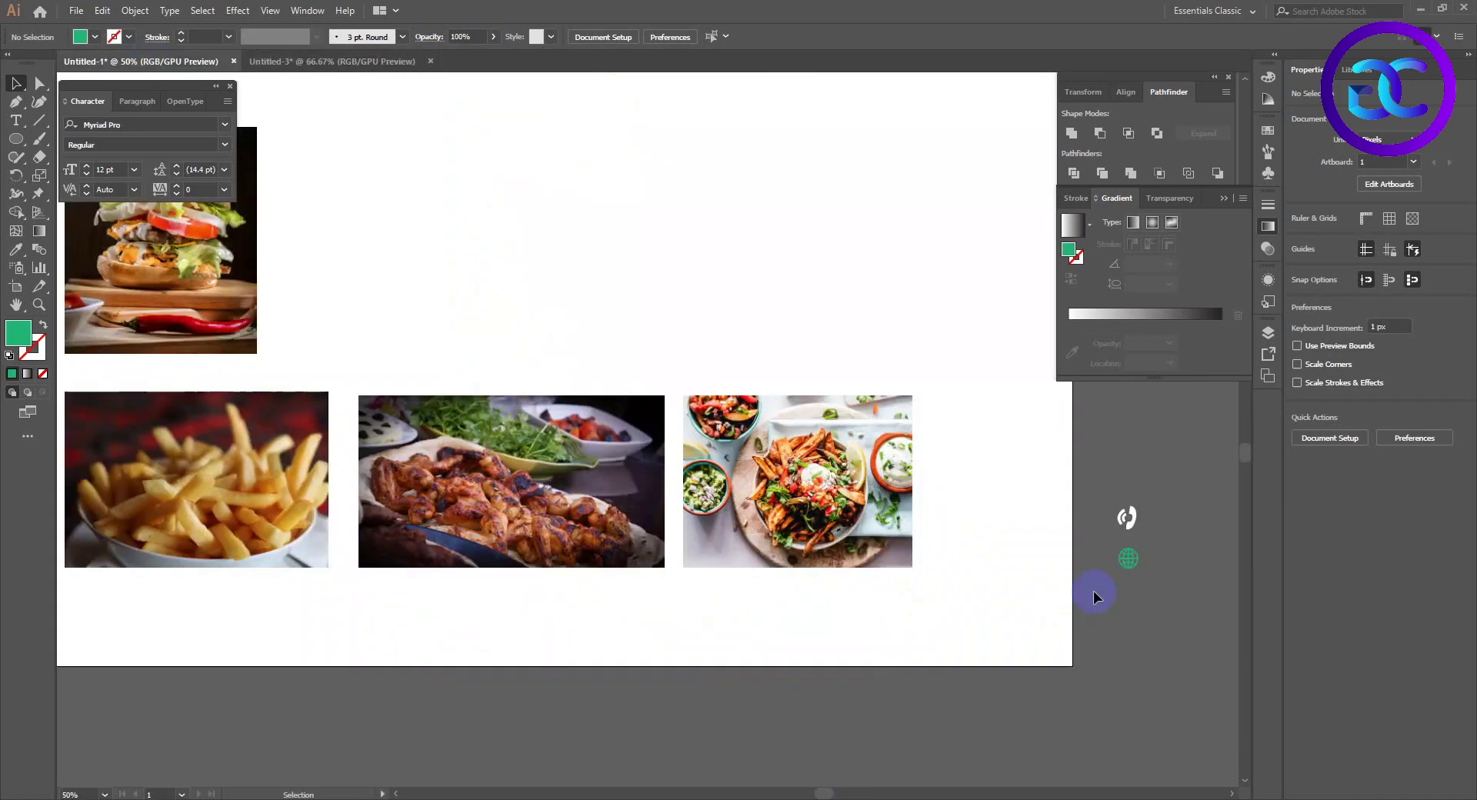
key(ctrl+c)
key(ctrl+v)
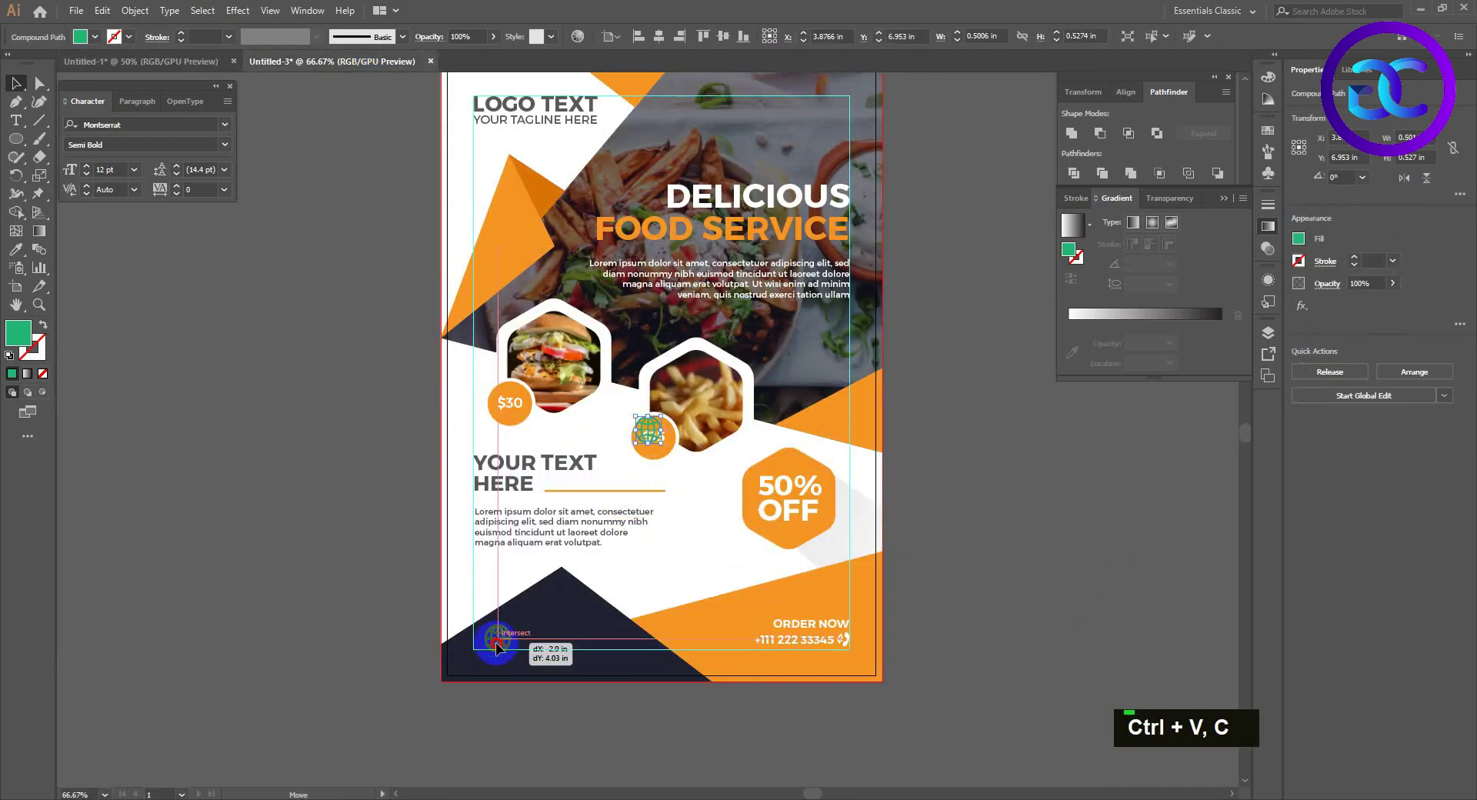